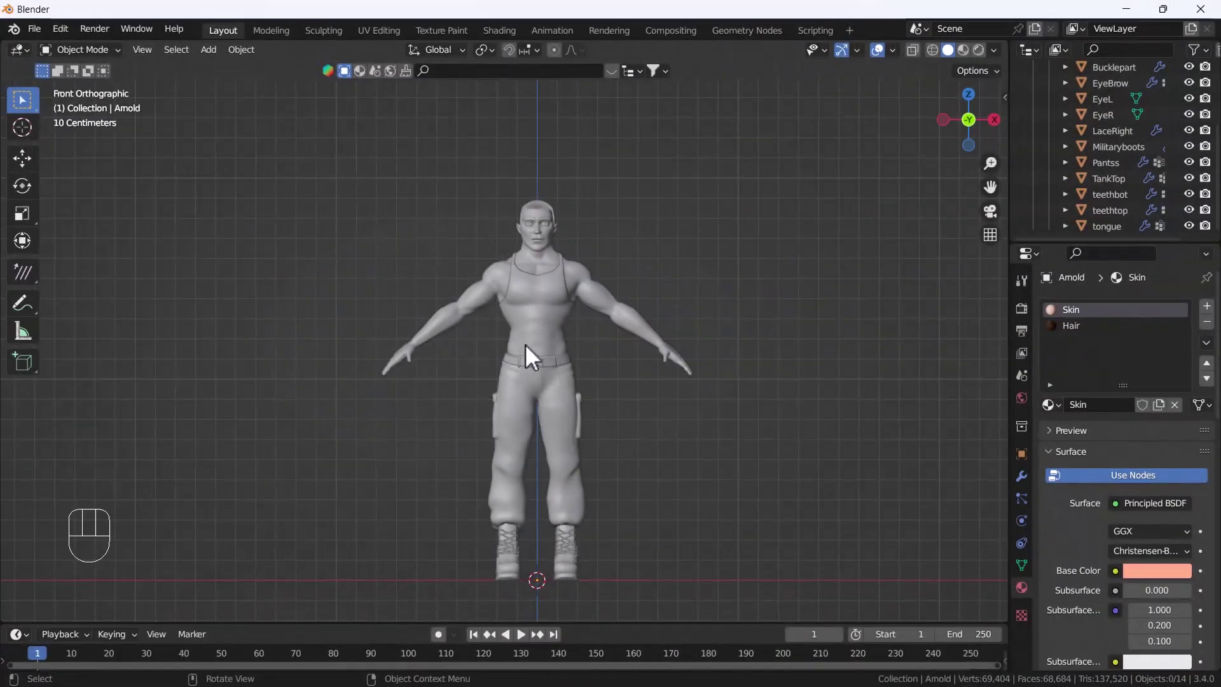
Lift the TankTop mesh to look underneath it, then put it back.
{"action": "left_click", "coordinate": [559, 328]}
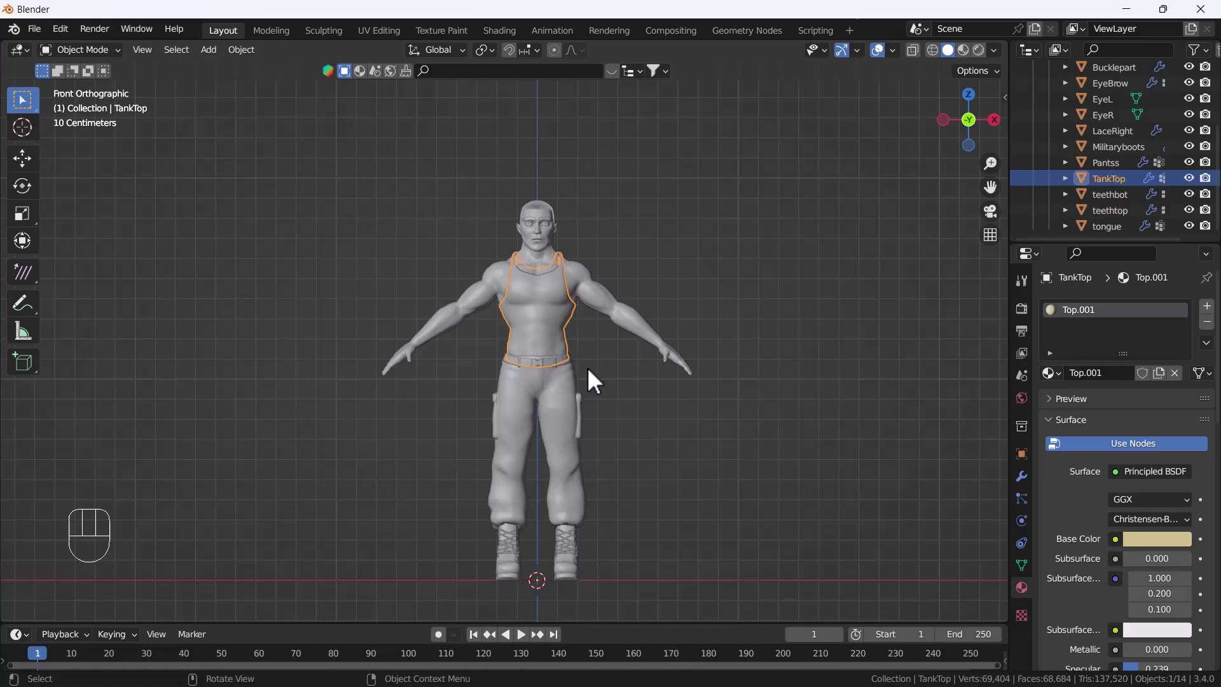
{"action": "key", "text": "g"}
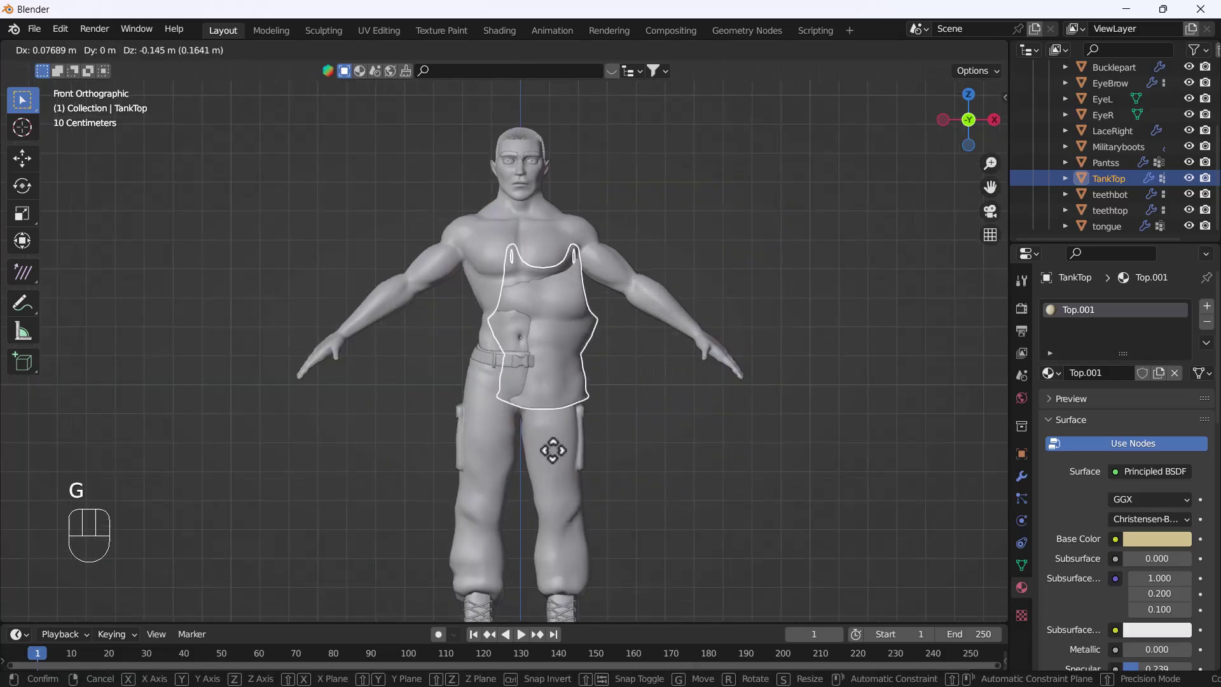
{"action": "left_click", "coordinate": [648, 295]}
{"action": "key", "text": "g"}
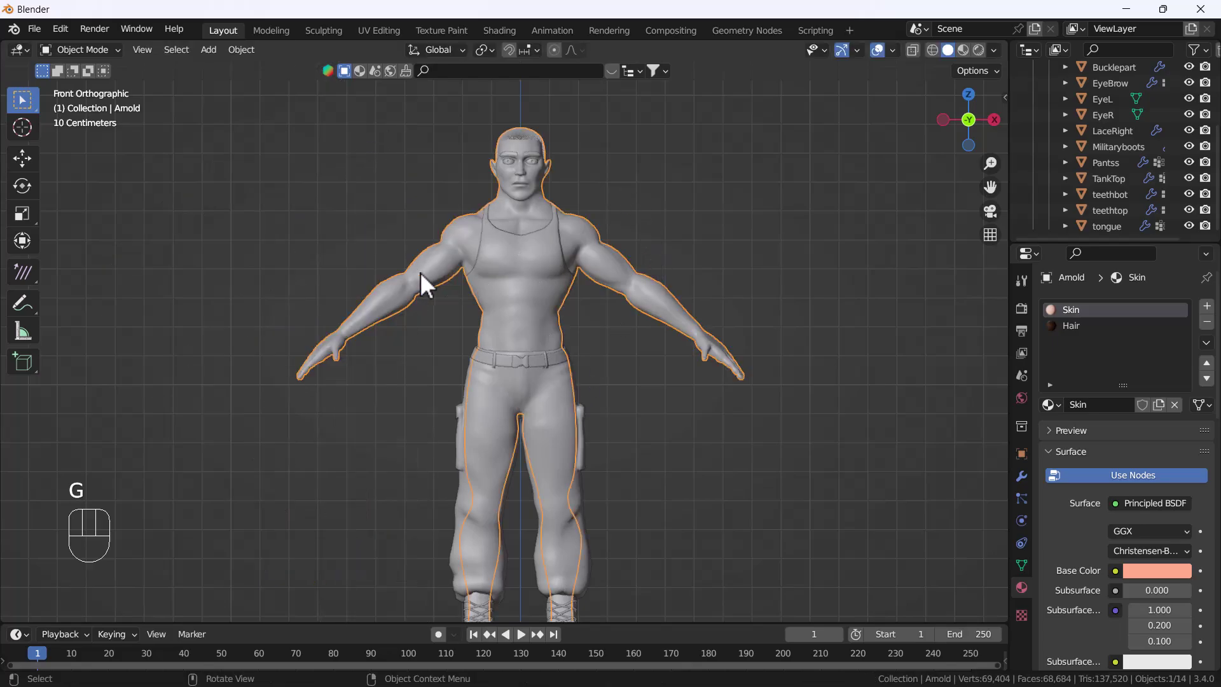
Hide the body and inspect the remaining inner parts — teeth, gums and tongue — one by one.
{"action": "middle_click", "coordinate": [499, 288]}
{"action": "left_click_drag", "start_coordinate": [522, 445], "coordinate": [483, 402]}
{"action": "key", "text": "h"}
{"action": "left_click", "coordinate": [520, 300]}
{"action": "left_click_drag", "start_coordinate": [627, 345], "coordinate": [535, 372]}
{"action": "key", "text": "g"}
{"action": "left_click", "coordinate": [581, 337]}
{"action": "key", "text": "g"}
{"action": "left_click", "coordinate": [619, 362]}
{"action": "key", "text": "g"}
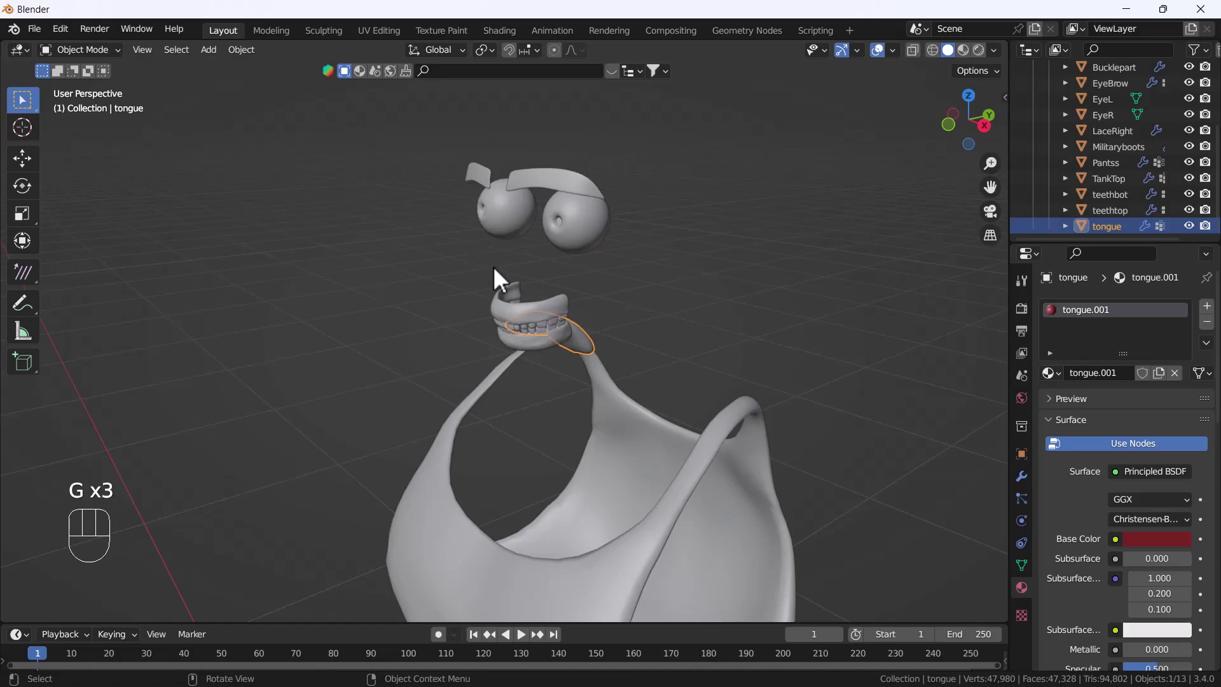
Unhide everything, return to Front view and select all fourteen character mesh parts.
{"action": "key", "text": "`"}
{"action": "left_click_drag", "start_coordinate": [564, 491], "coordinate": [563, 397]}
{"action": "key", "text": "alt+h"}
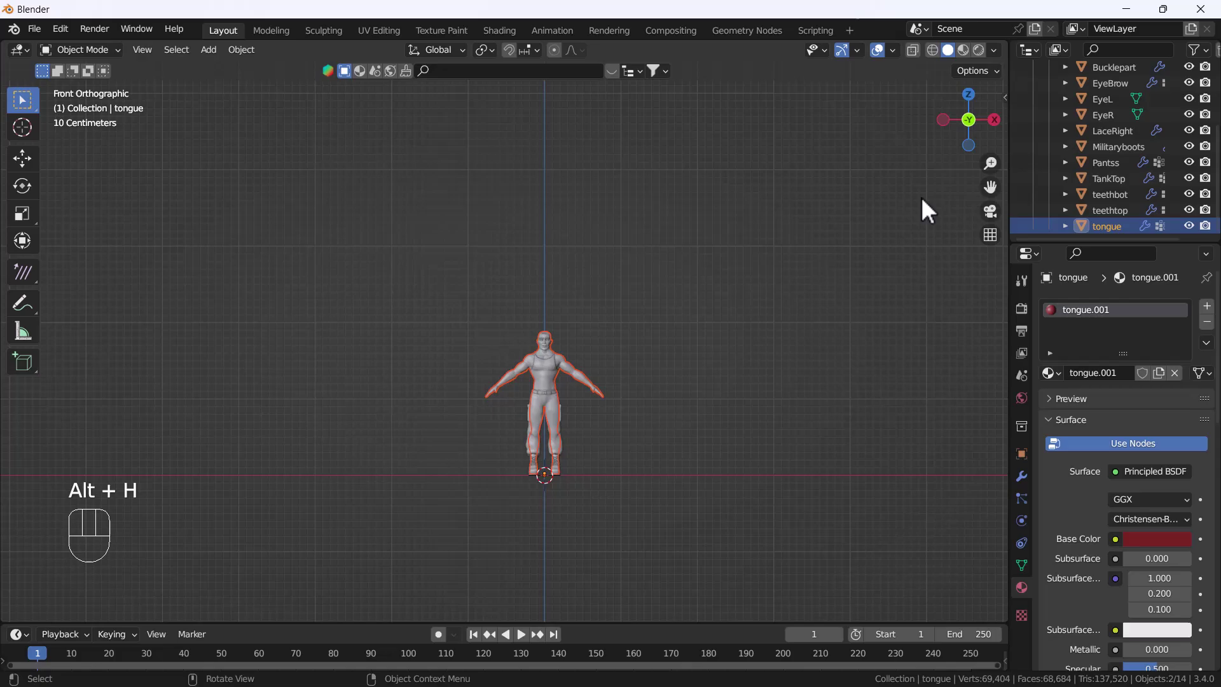
{"action": "left_click_drag", "start_coordinate": [589, 494], "coordinate": [597, 478]}
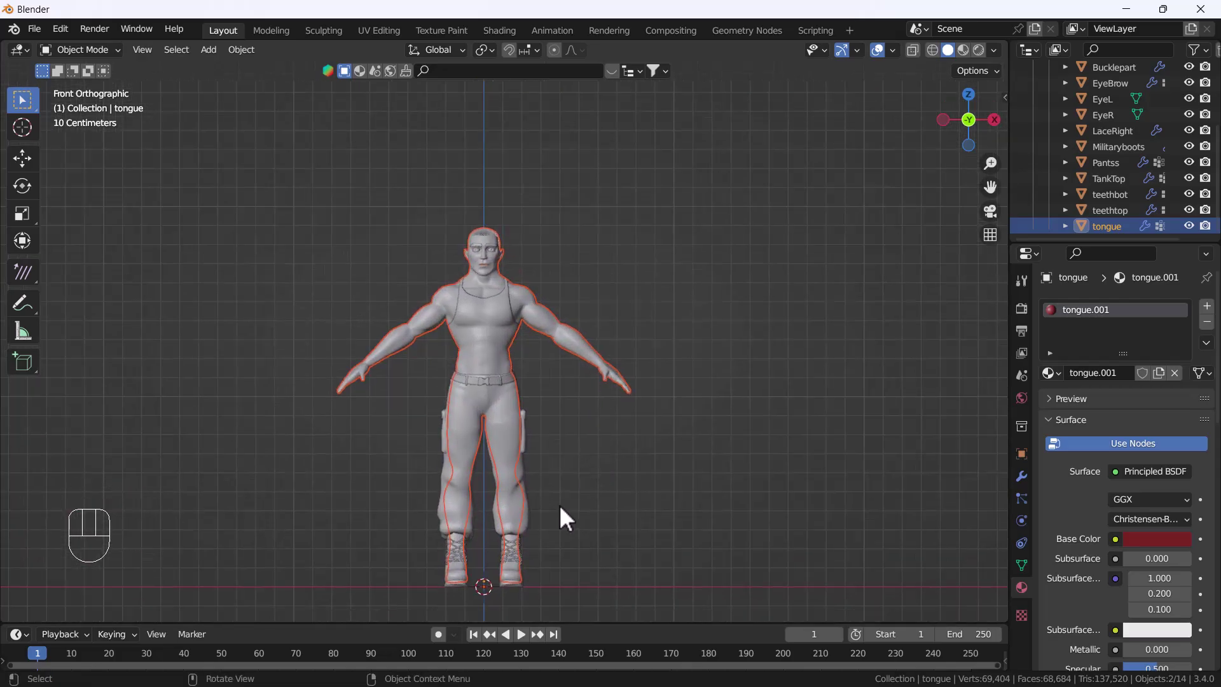
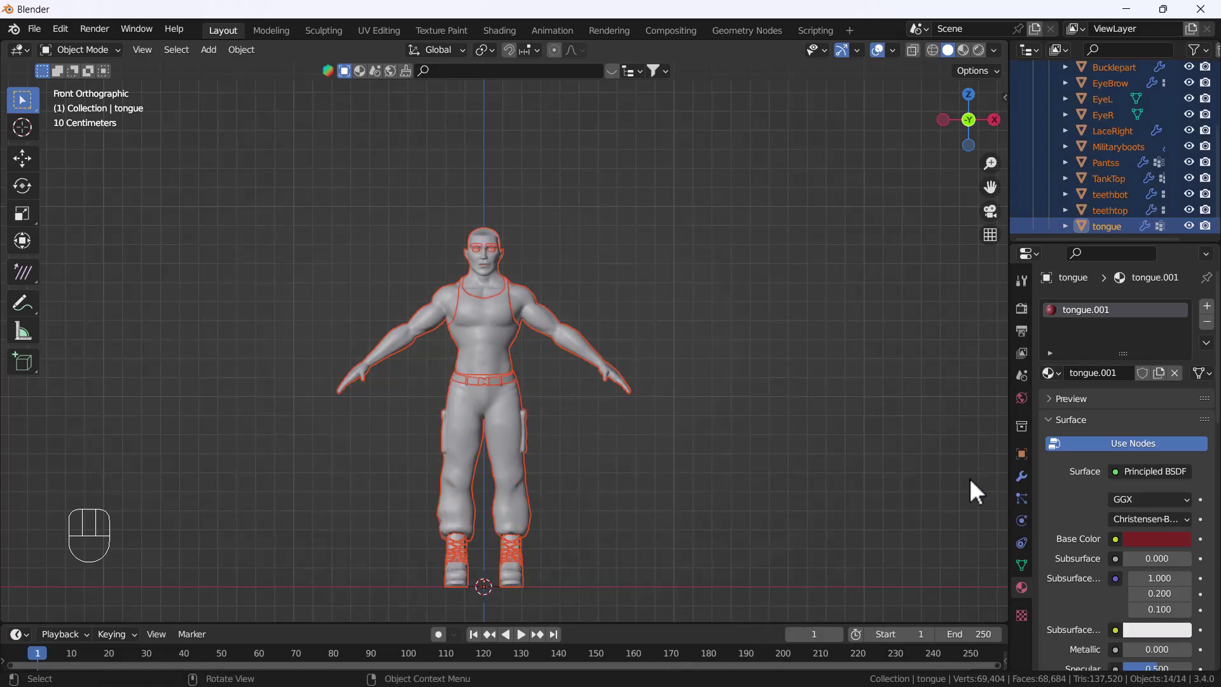
Show the N side panel and switch to the Auto-Rig Pro (AR) tab.
{"action": "key", "text": "n"}
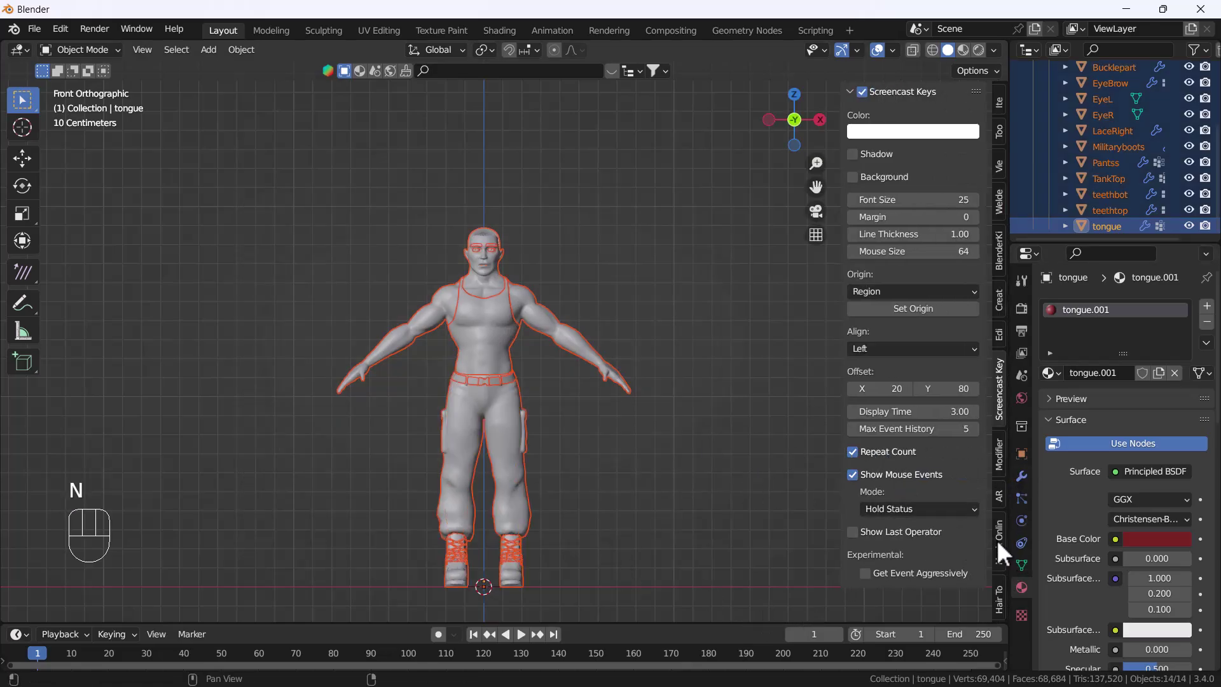
{"action": "left_click", "coordinate": [1013, 500]}
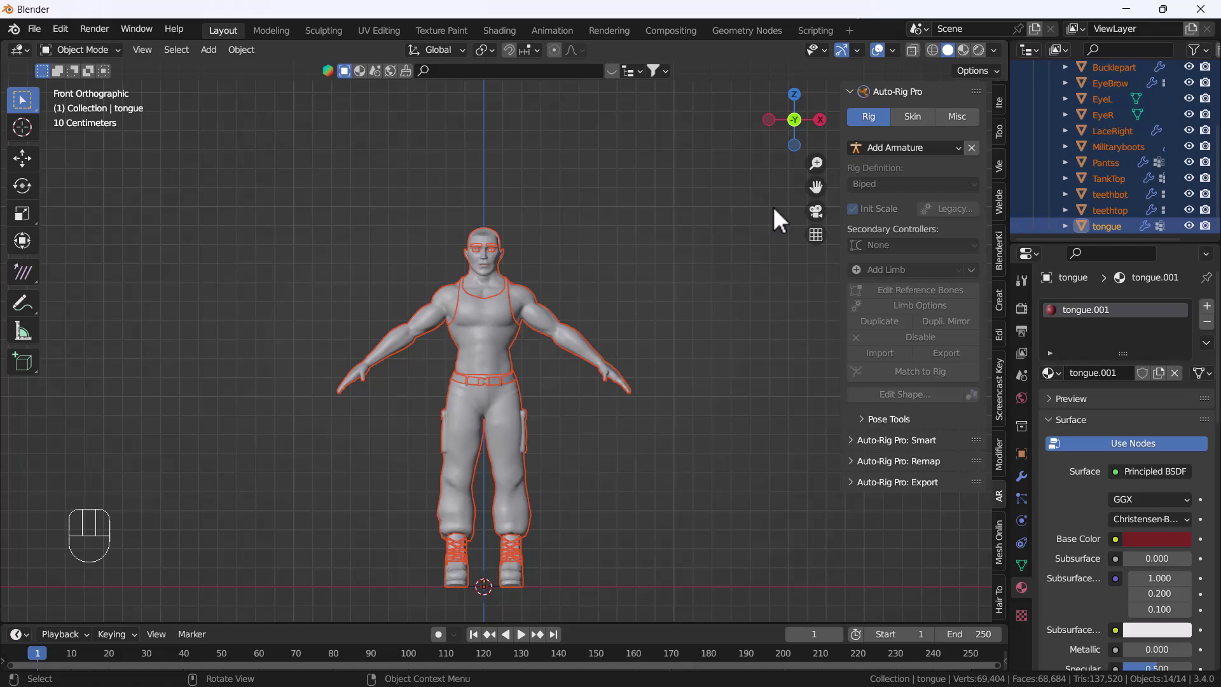
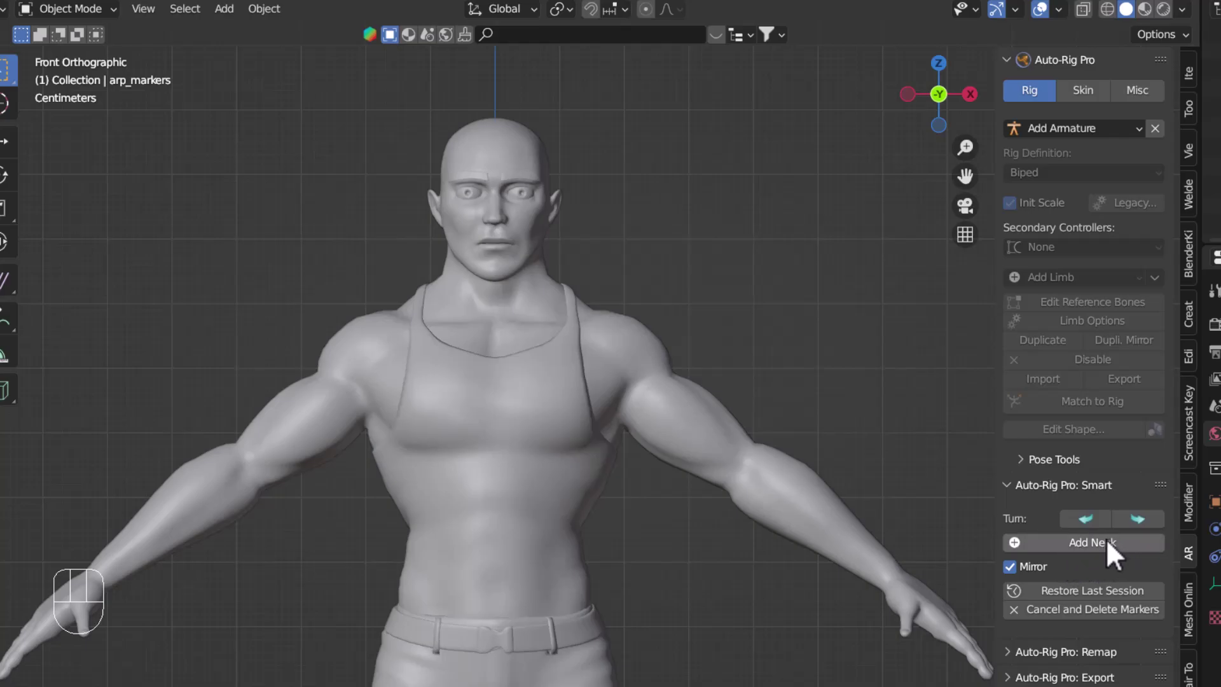
Add the neck and chin Smart markers, nudging the chin marker into place from the side view.
{"action": "left_click_drag", "start_coordinate": [1115, 556], "coordinate": [575, 327]}
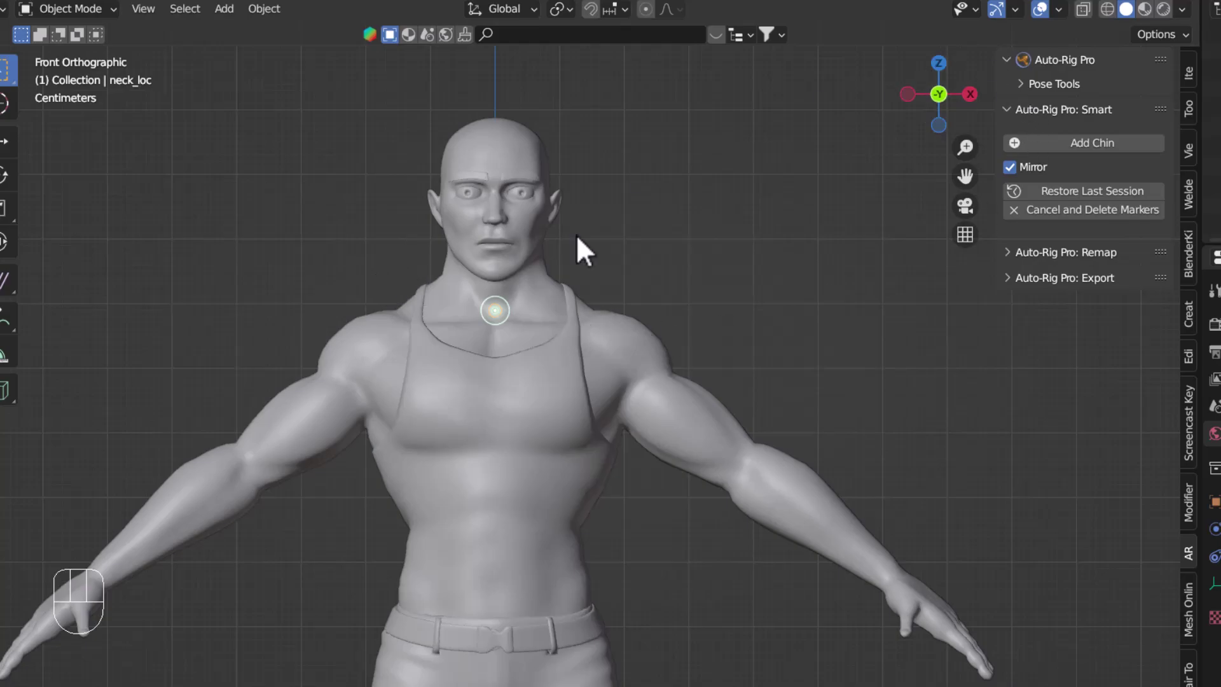
{"action": "left_click_drag", "start_coordinate": [1091, 161], "coordinate": [718, 284]}
{"action": "key", "text": "`"}
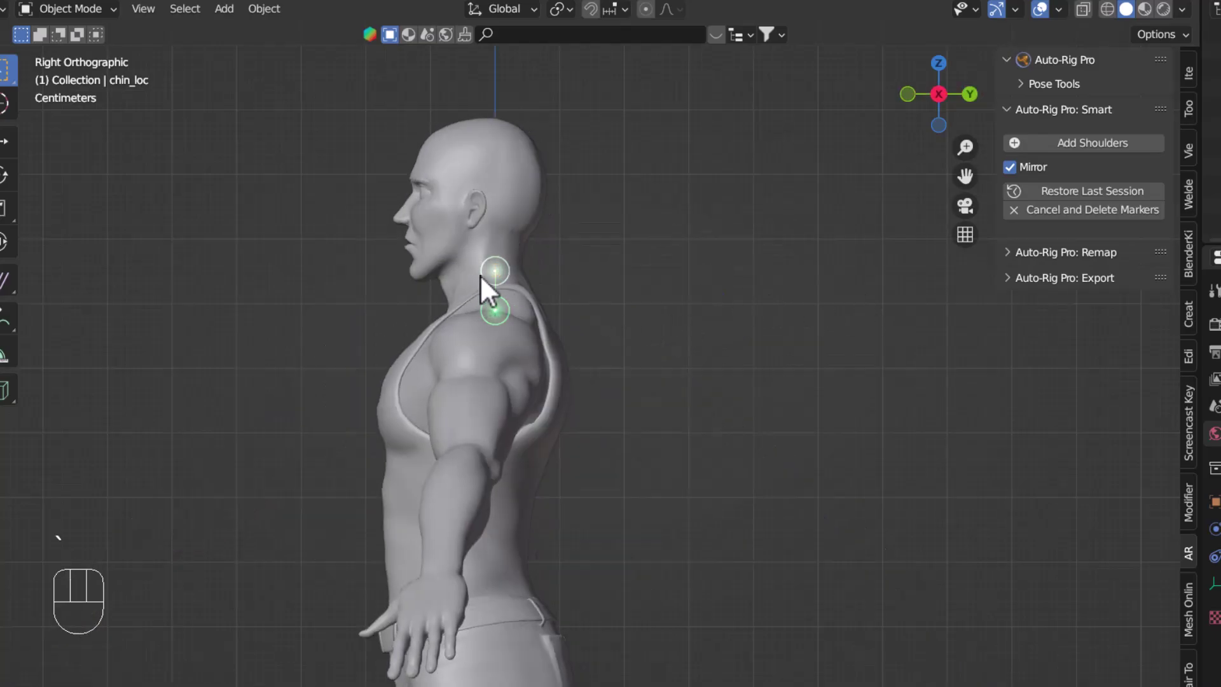
{"action": "key", "text": "g"}
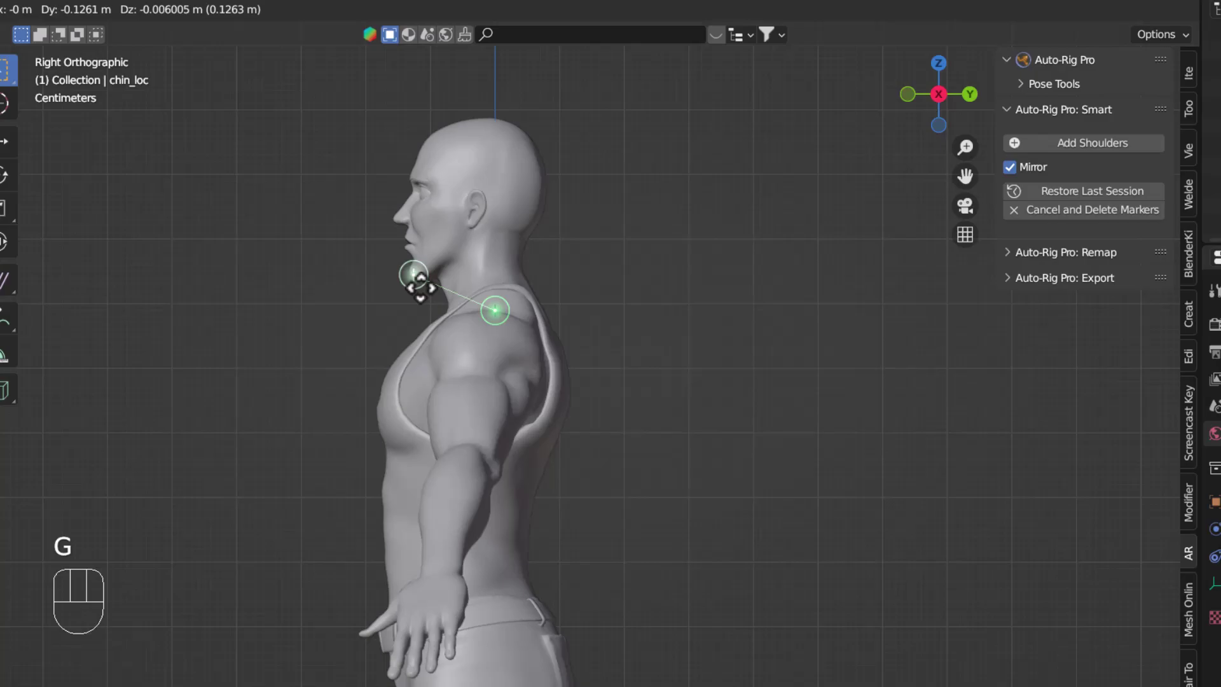
{"action": "key", "text": "`"}
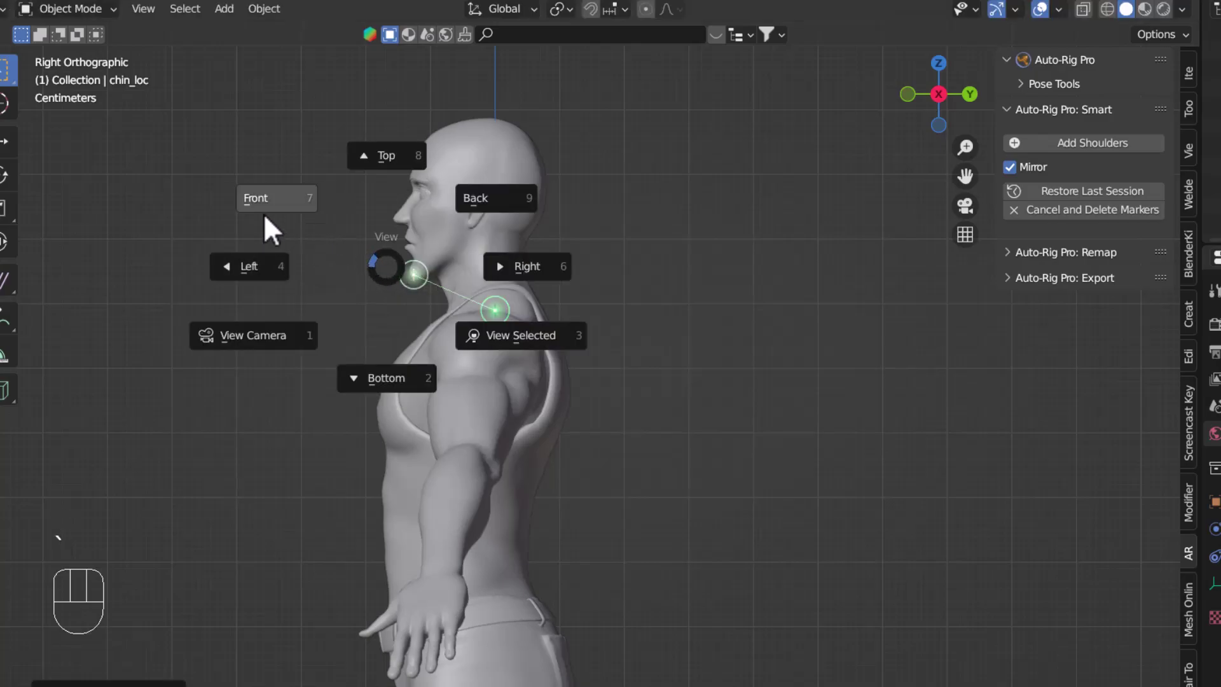
{"action": "left_click_drag", "start_coordinate": [446, 305], "coordinate": [499, 309]}
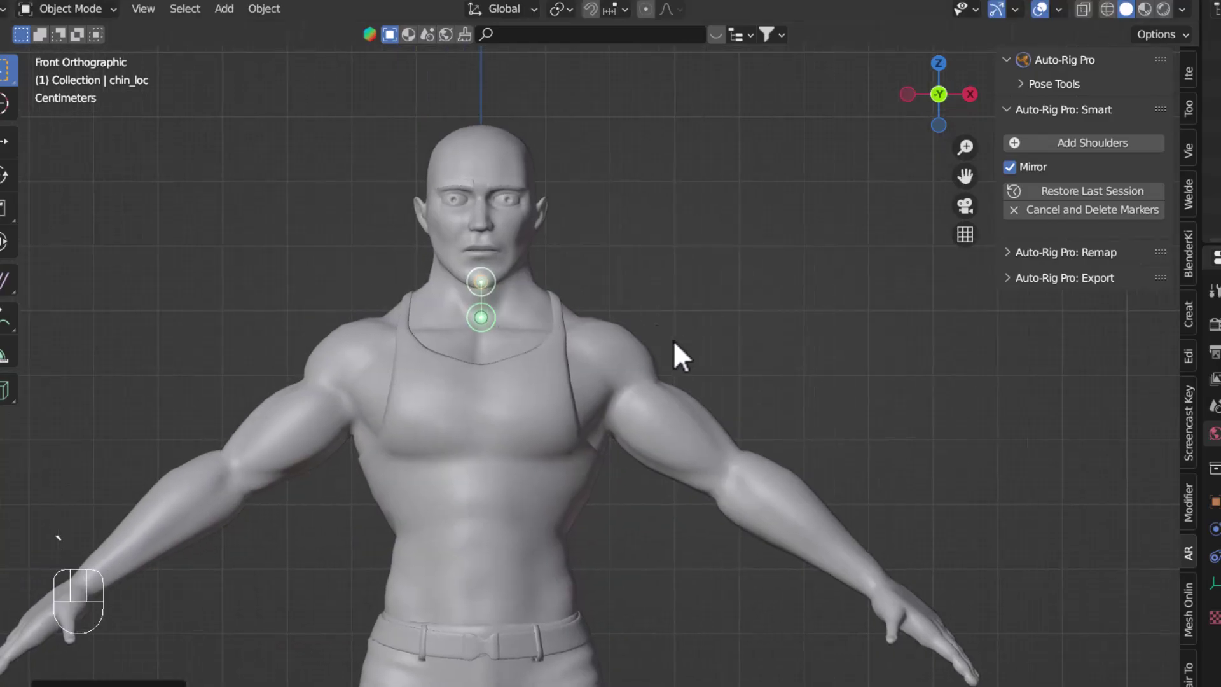
Add the shoulder and wrist markers on the character's upper body.
{"action": "left_click_drag", "start_coordinate": [568, 435], "coordinate": [570, 330]}
{"action": "left_click_drag", "start_coordinate": [1087, 158], "coordinate": [614, 258]}
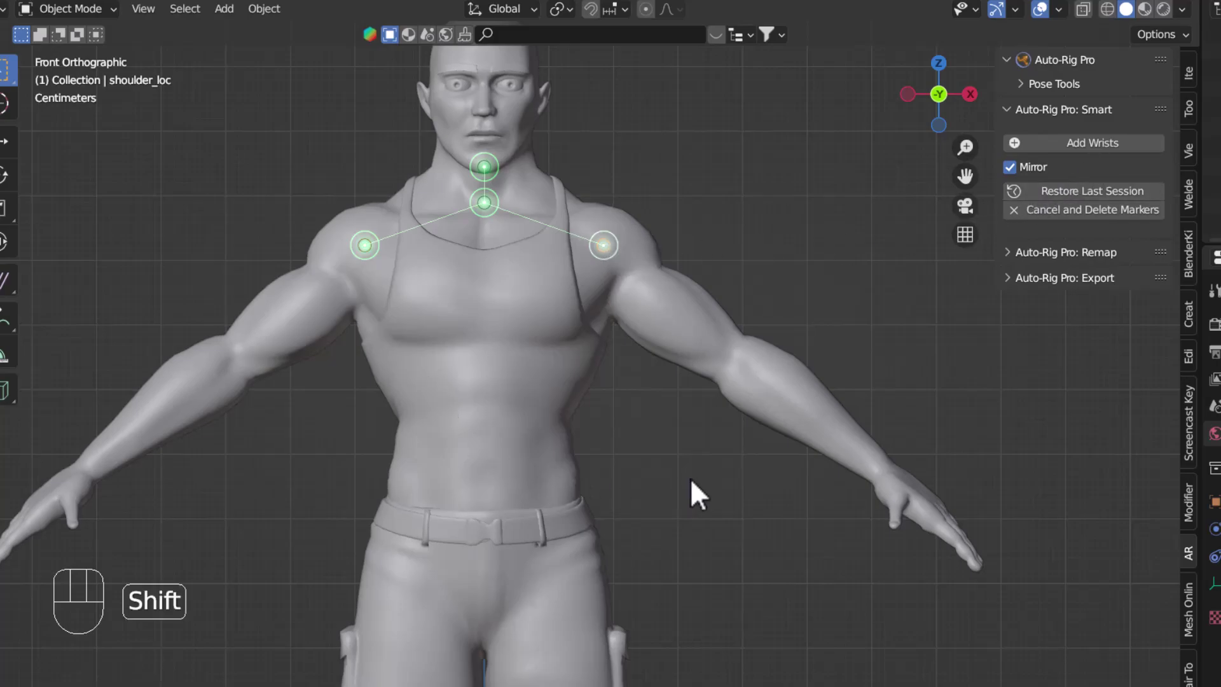
{"action": "left_click_drag", "start_coordinate": [702, 489], "coordinate": [660, 437]}
{"action": "left_click_drag", "start_coordinate": [1109, 157], "coordinate": [800, 475]}
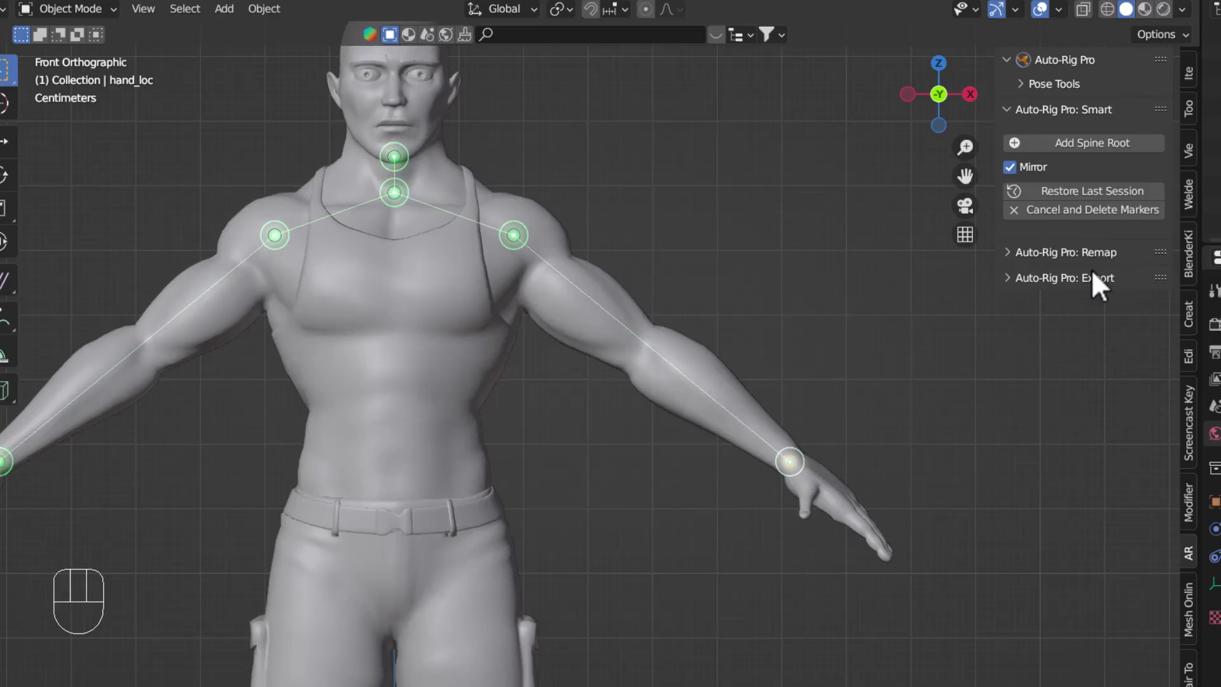
Add the spine root and ankle markers, bringing up the skeleton generation settings.
{"action": "left_click_drag", "start_coordinate": [531, 484], "coordinate": [597, 383]}
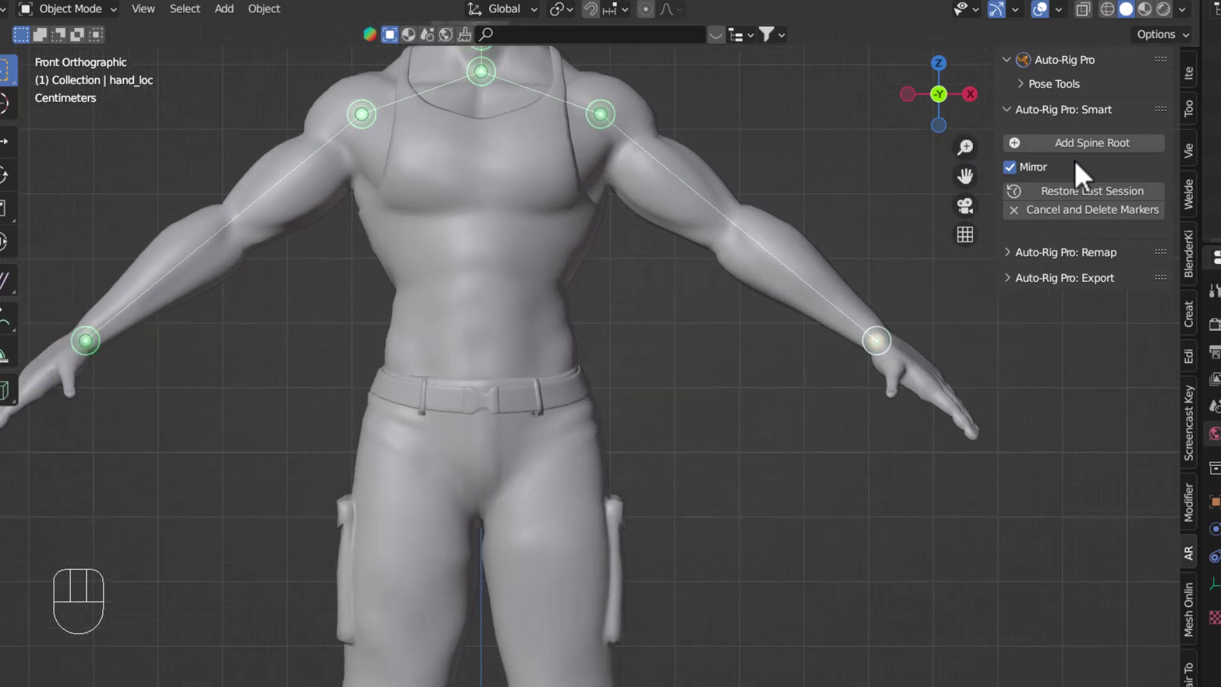
{"action": "left_click_drag", "start_coordinate": [1110, 160], "coordinate": [568, 465]}
{"action": "middle_click", "coordinate": [579, 560]}
{"action": "left_click_drag", "start_coordinate": [1104, 158], "coordinate": [594, 531]}
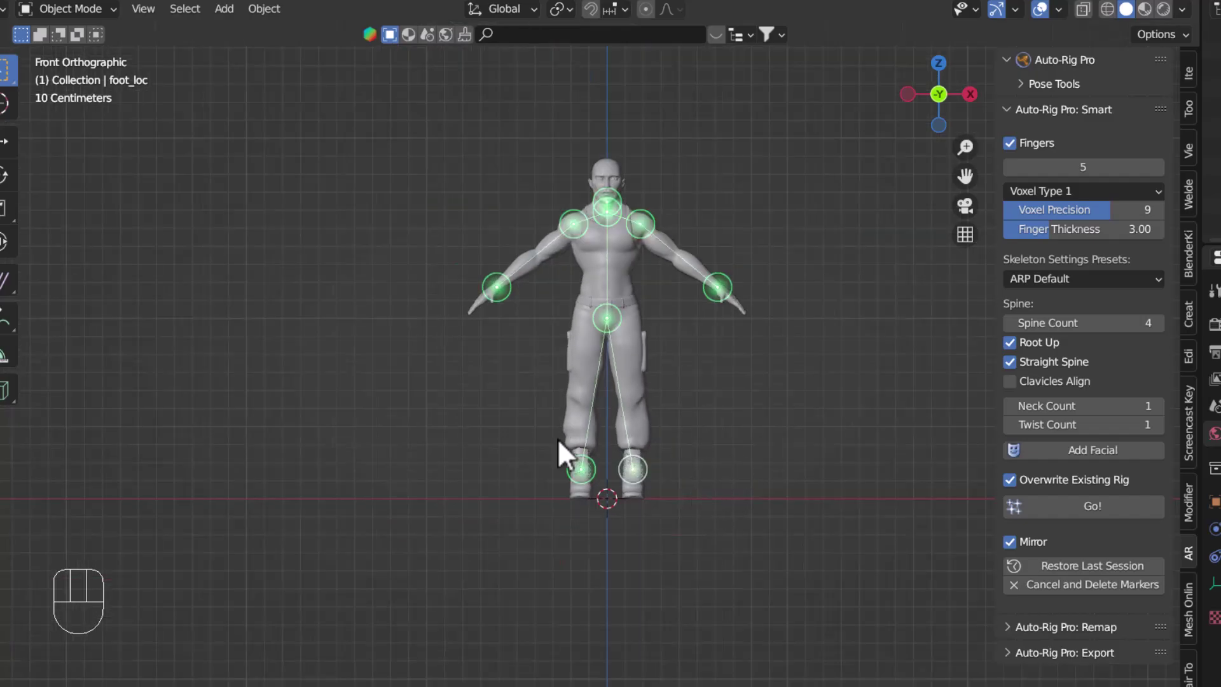
From the top view, reposition the wrist marker squarely onto the wrist.
{"action": "key", "text": "`"}
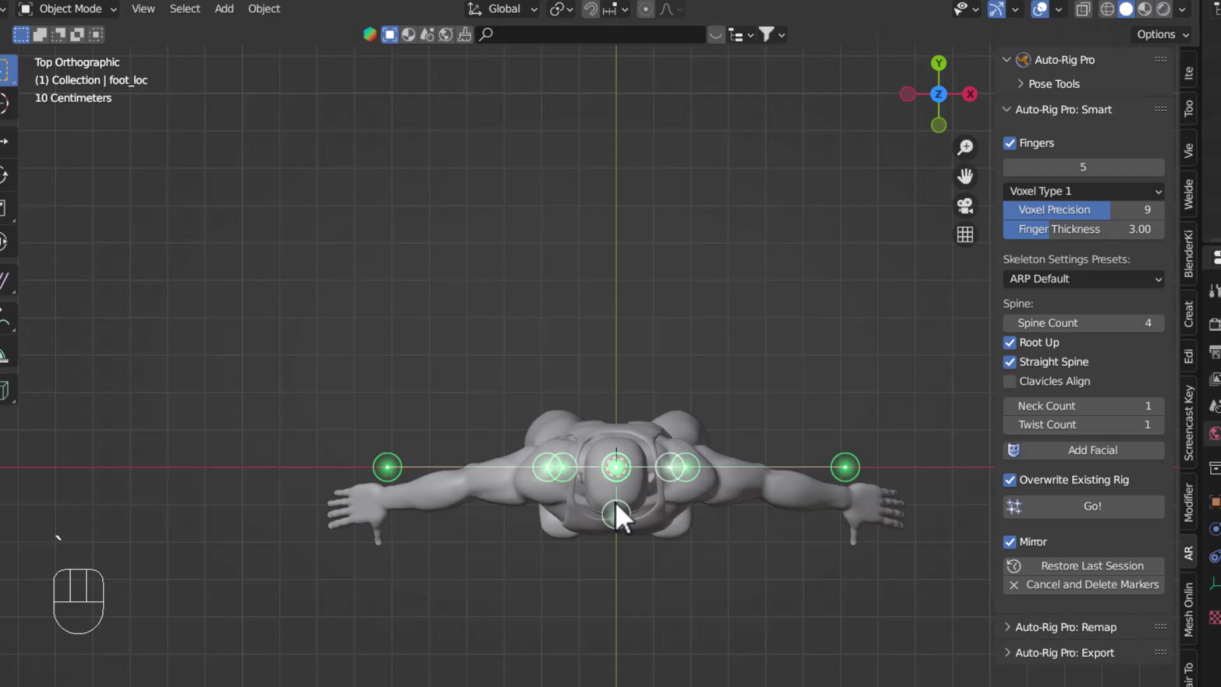
{"action": "left_click_drag", "start_coordinate": [809, 519], "coordinate": [504, 414]}
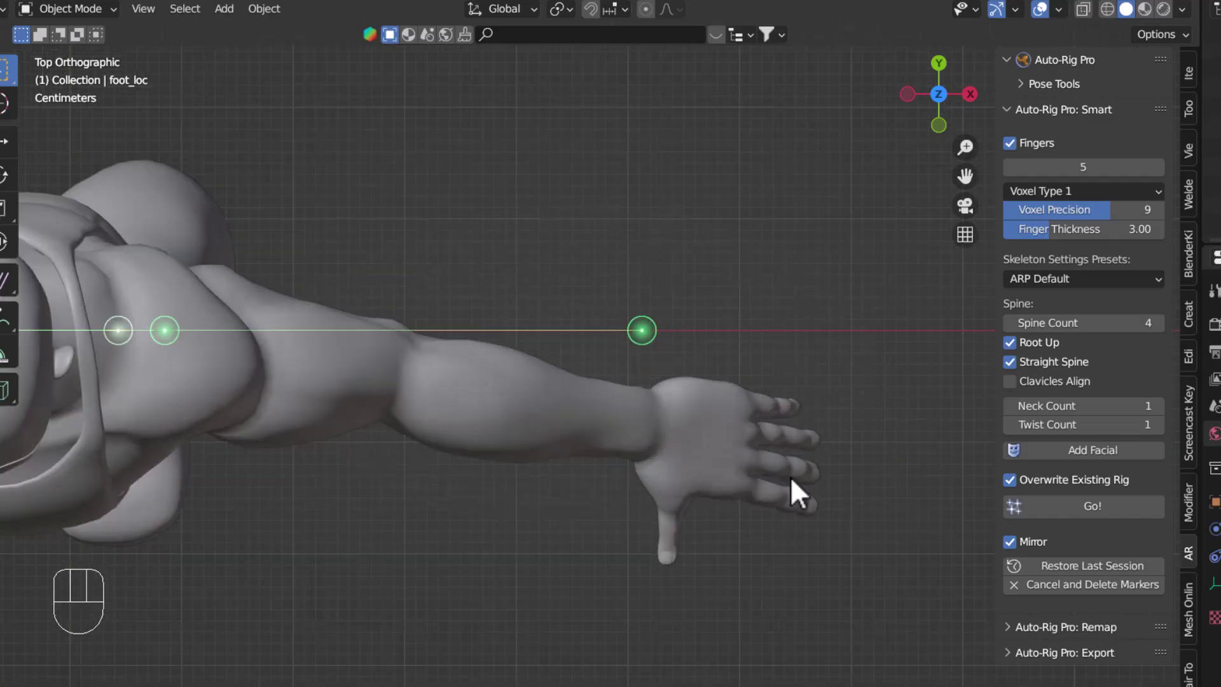
{"action": "left_click", "coordinate": [631, 259]}
{"action": "left_click_drag", "start_coordinate": [656, 329], "coordinate": [690, 400]}
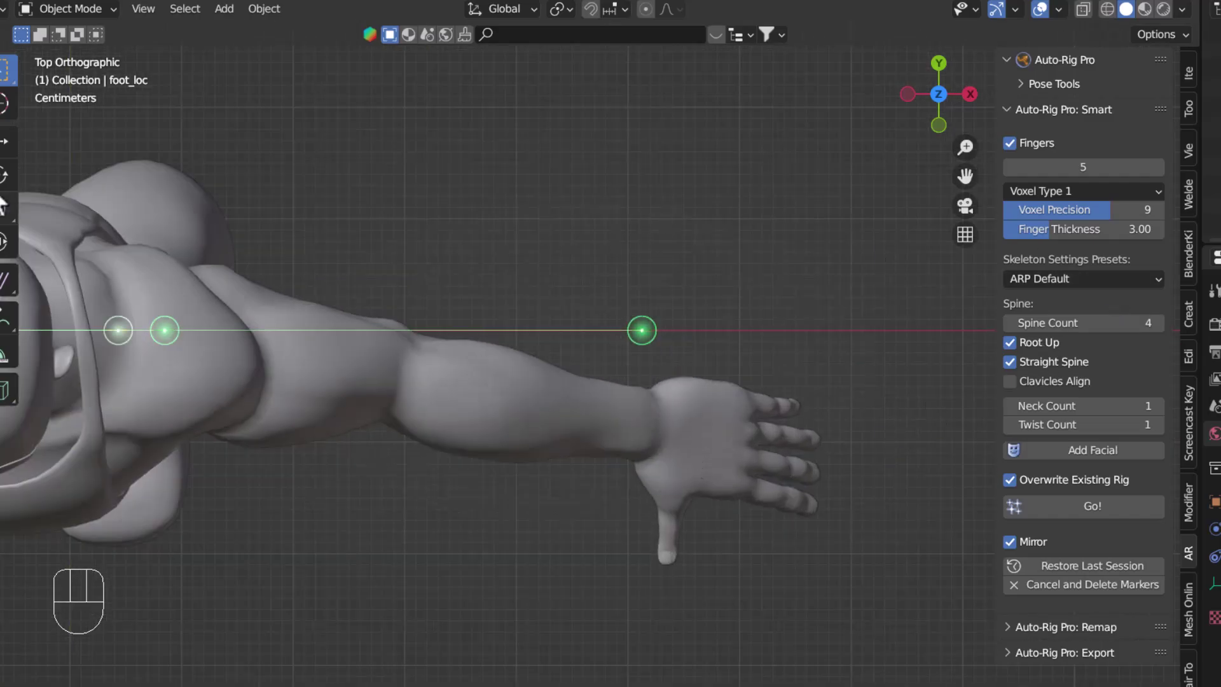
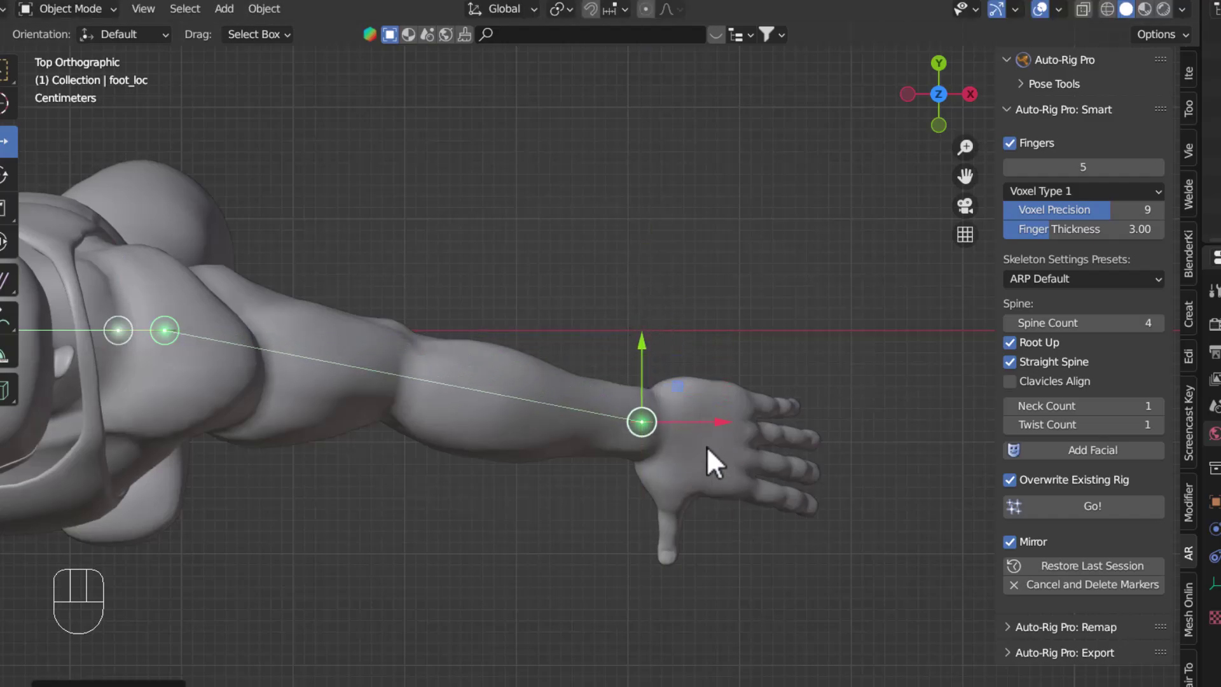
{"action": "double_click", "coordinate": [697, 432]}
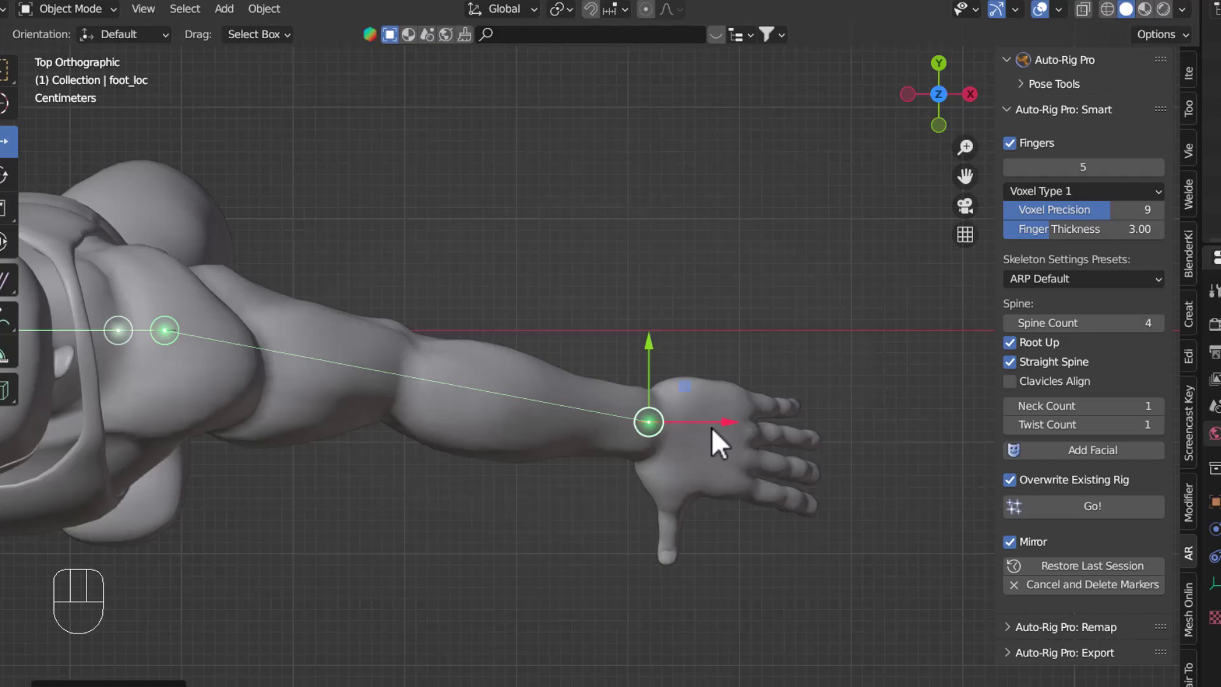
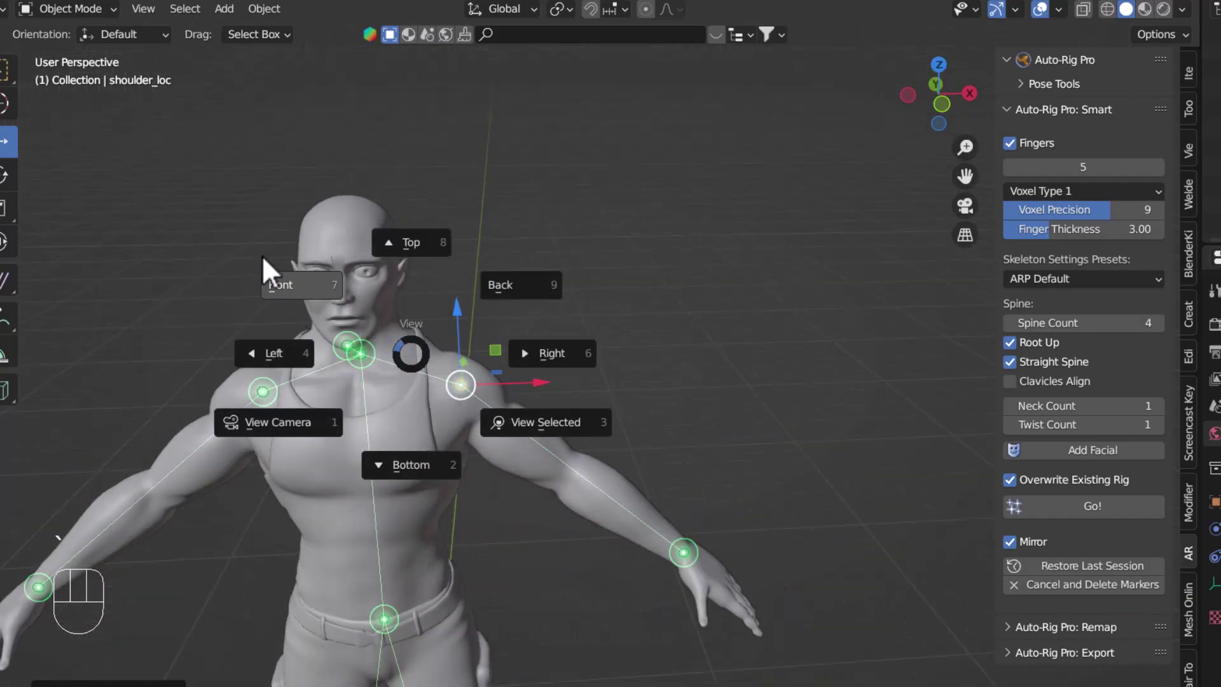
From the side view, move the ankle marker into the boot at the ankle joint.
{"action": "middle_click", "coordinate": [448, 447]}
{"action": "key", "text": "`"}
{"action": "left_click", "coordinate": [529, 437]}
{"action": "left_click", "coordinate": [588, 437]}
{"action": "left_click_drag", "start_coordinate": [83, 543], "coordinate": [605, 441]}
{"action": "left_click", "coordinate": [536, 441]}
{"action": "double_click", "coordinate": [582, 435]}
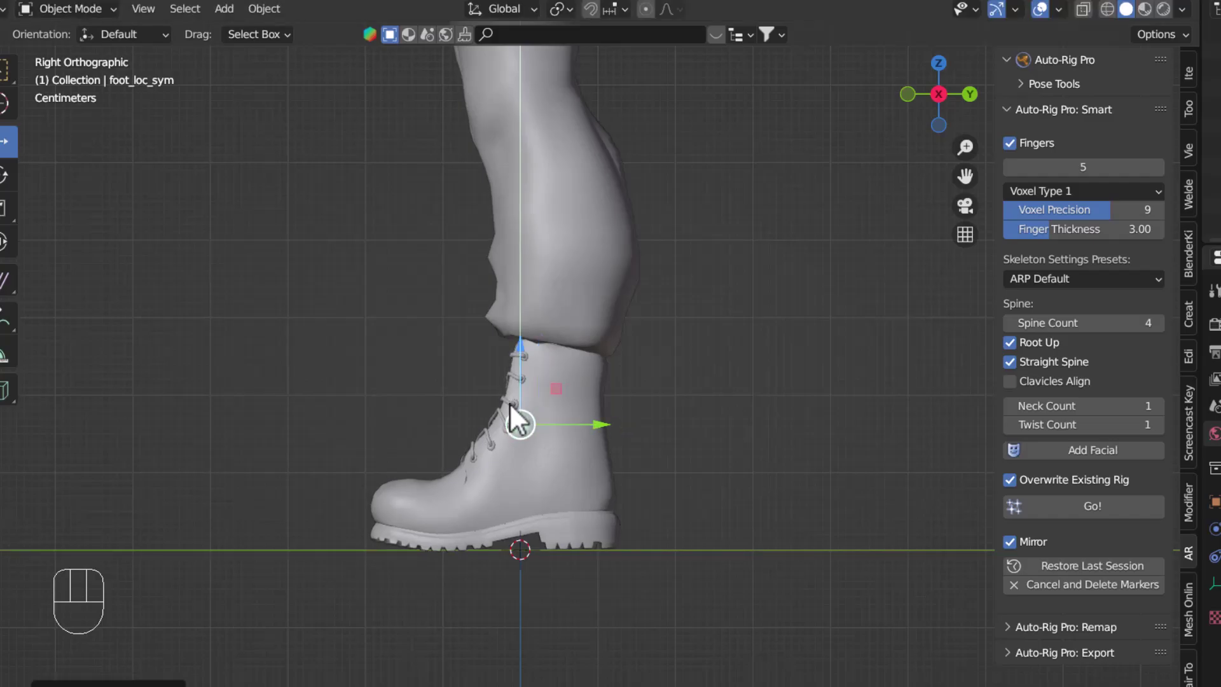
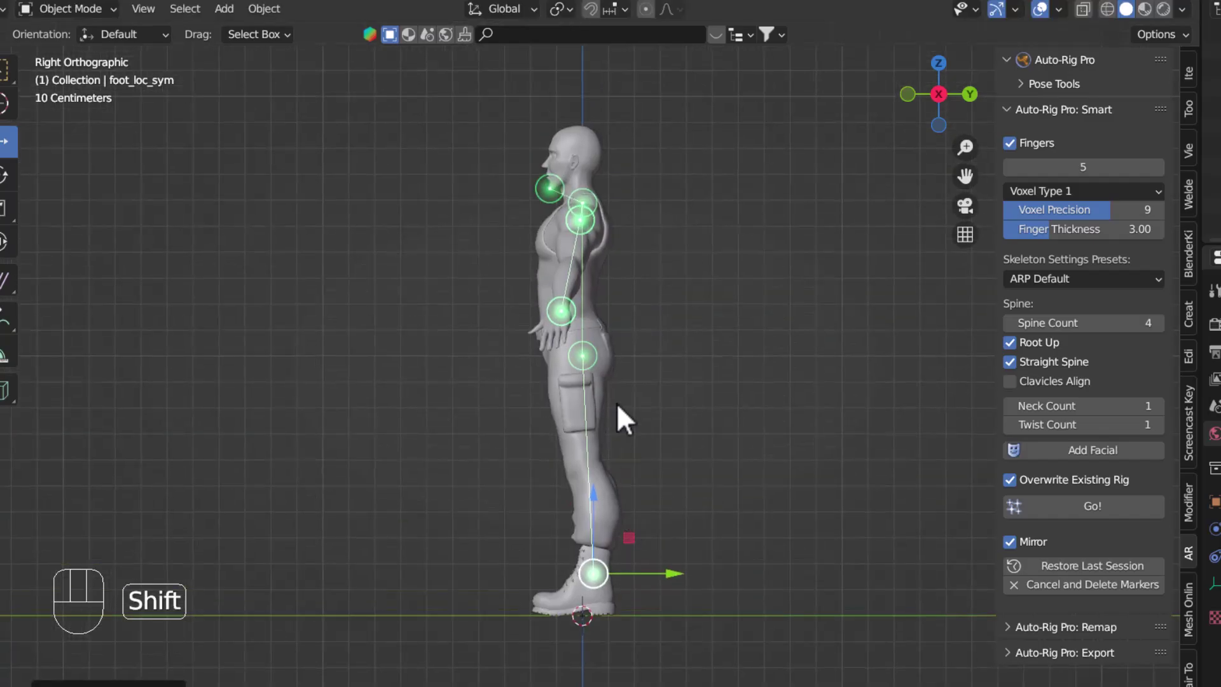
Raise the spine root marker to hip height and check the markers from the front.
{"action": "key", "text": "`"}
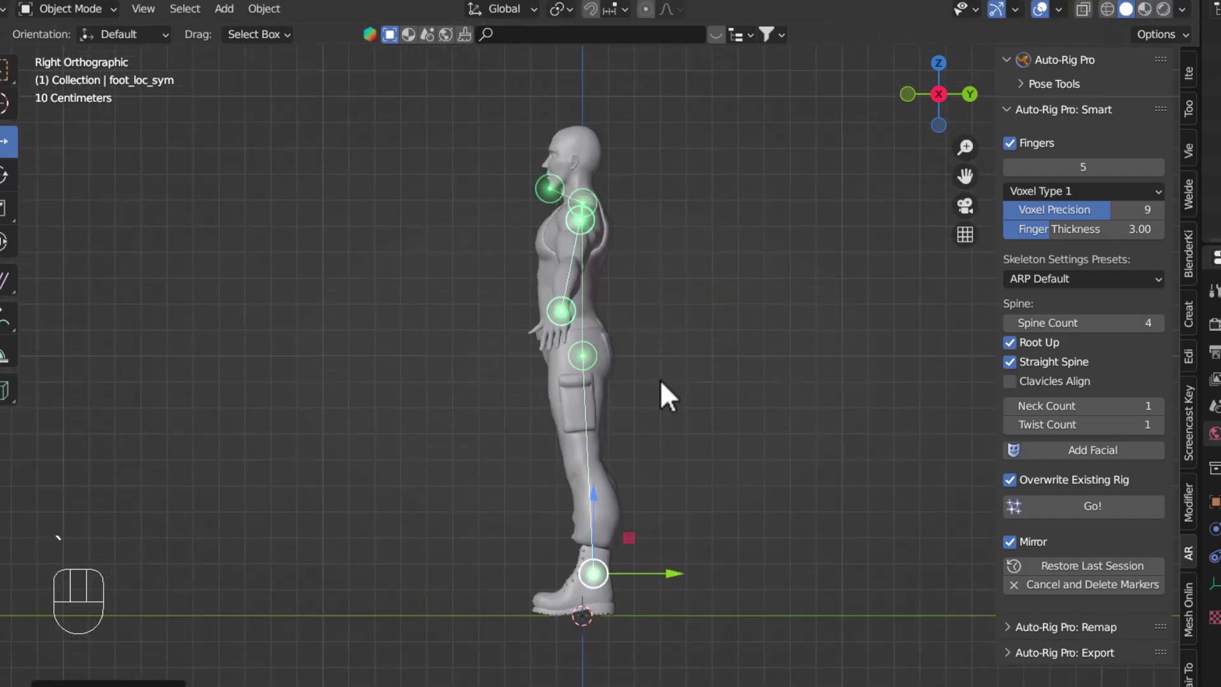
{"action": "key", "text": "`"}
{"action": "left_click", "coordinate": [608, 372]}
{"action": "left_click", "coordinate": [603, 323]}
{"action": "left_click", "coordinate": [83, 543]}
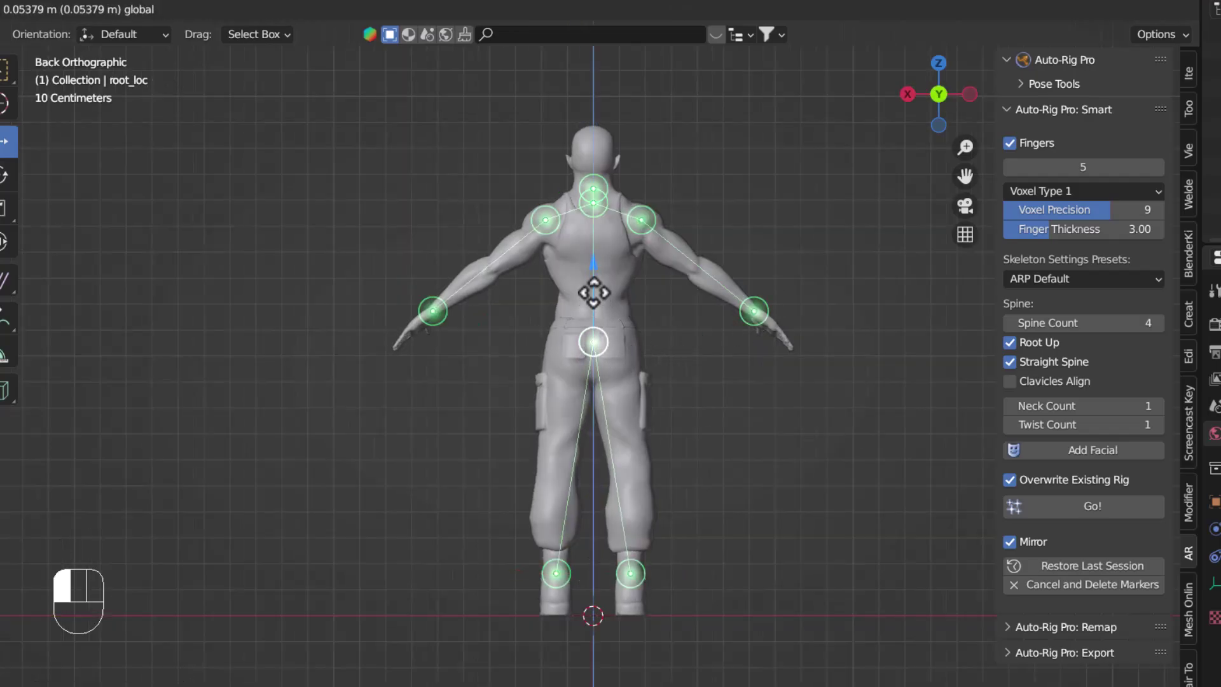
{"action": "key", "text": "`"}
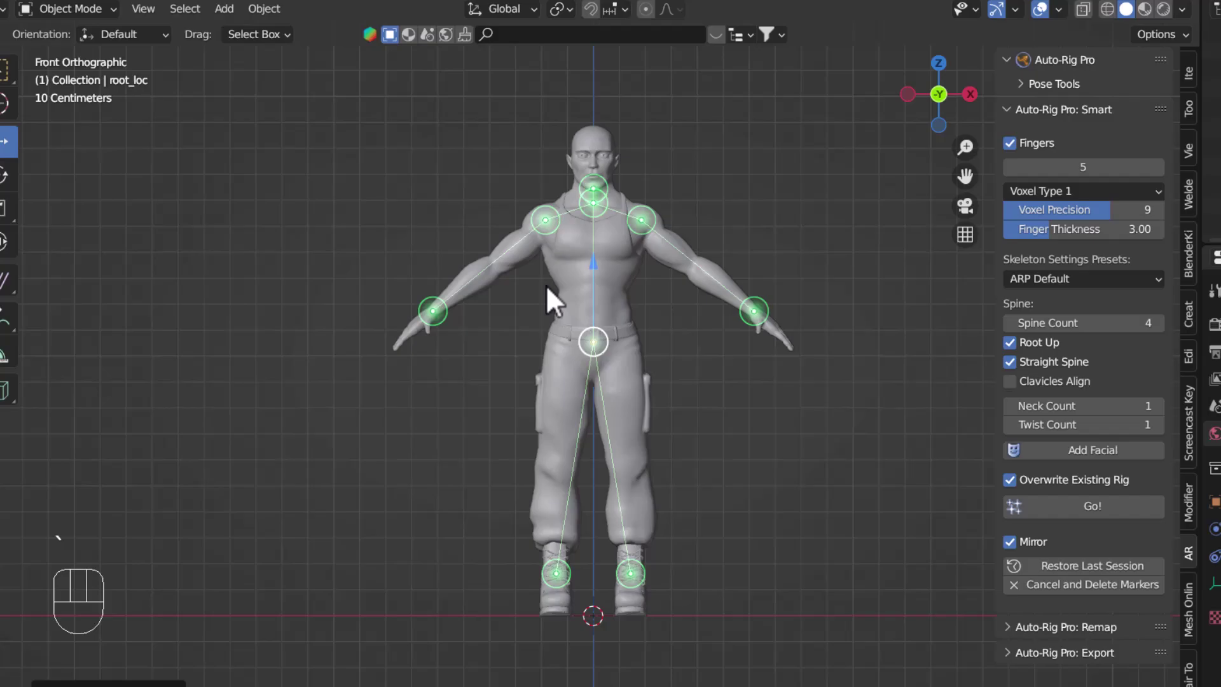
{"action": "left_click_drag", "start_coordinate": [631, 405], "coordinate": [627, 402]}
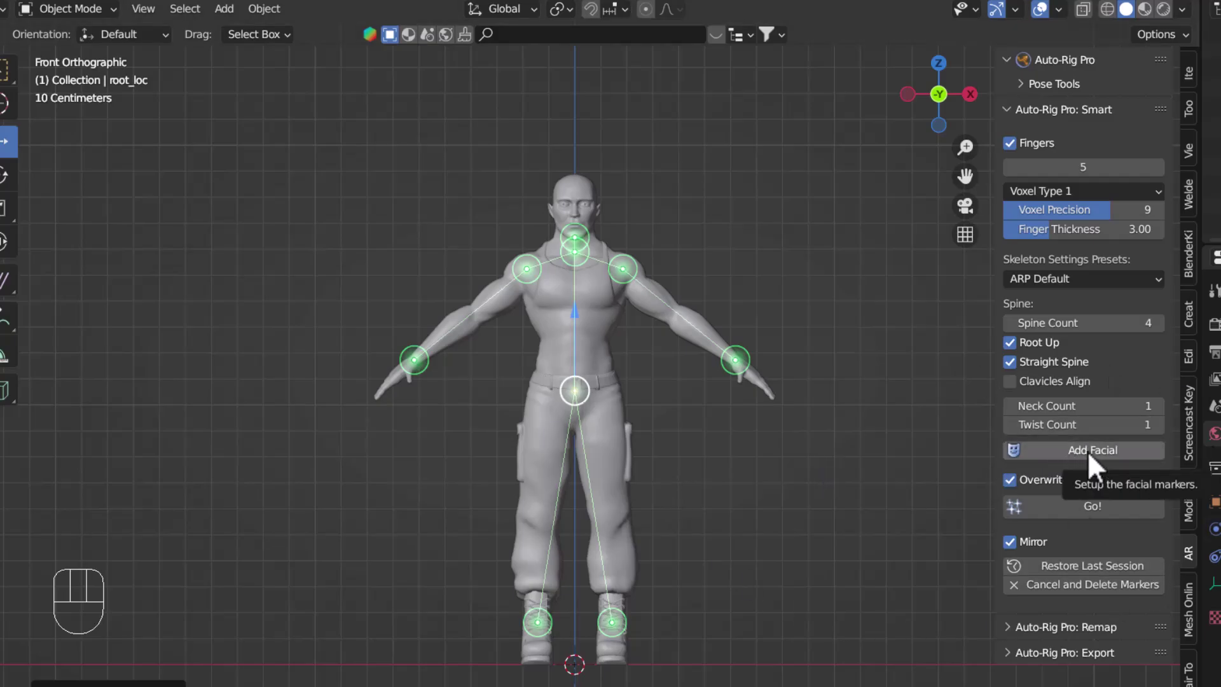
Run Add Facial, select one eye's marker loop and scale it on Z and X to the eyelids.
{"action": "left_click", "coordinate": [1098, 465]}
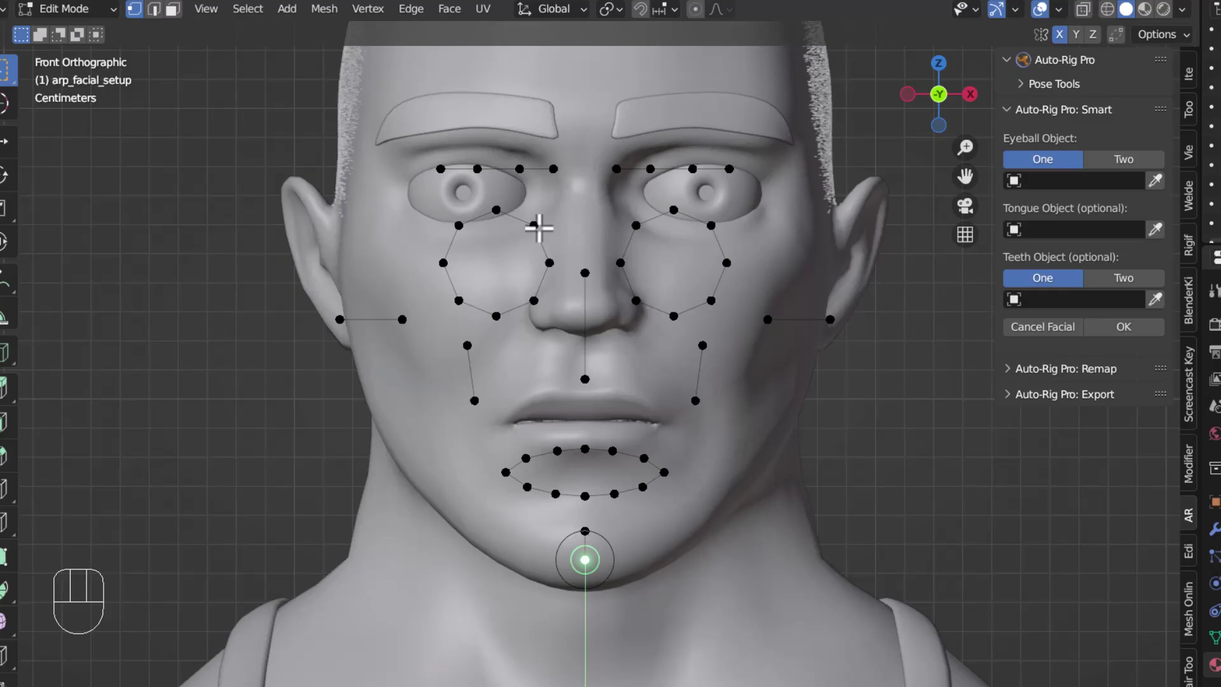
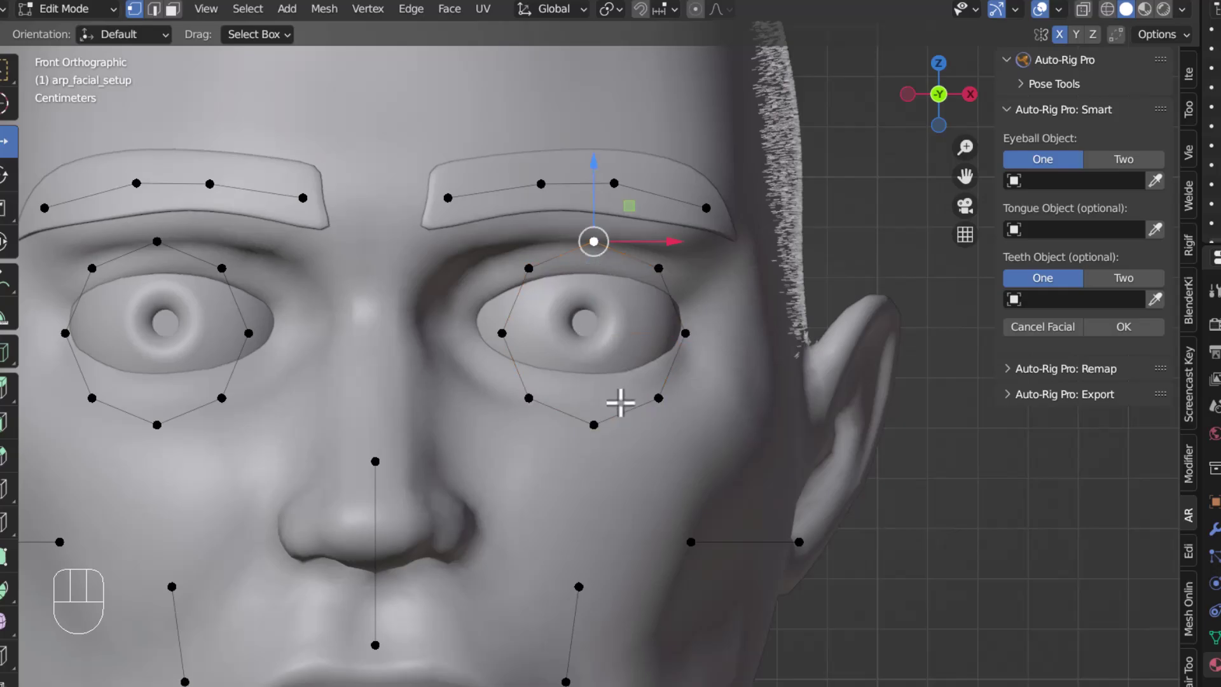
{"action": "key", "text": "l"}
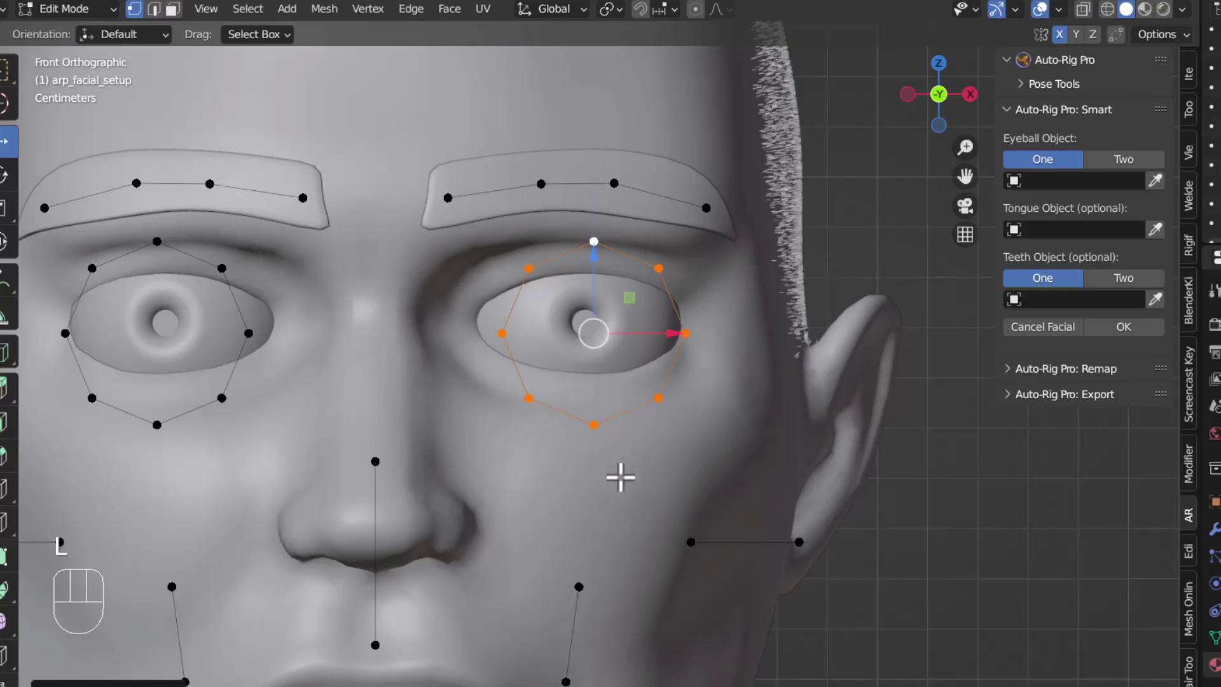
{"action": "key", "text": "s"}
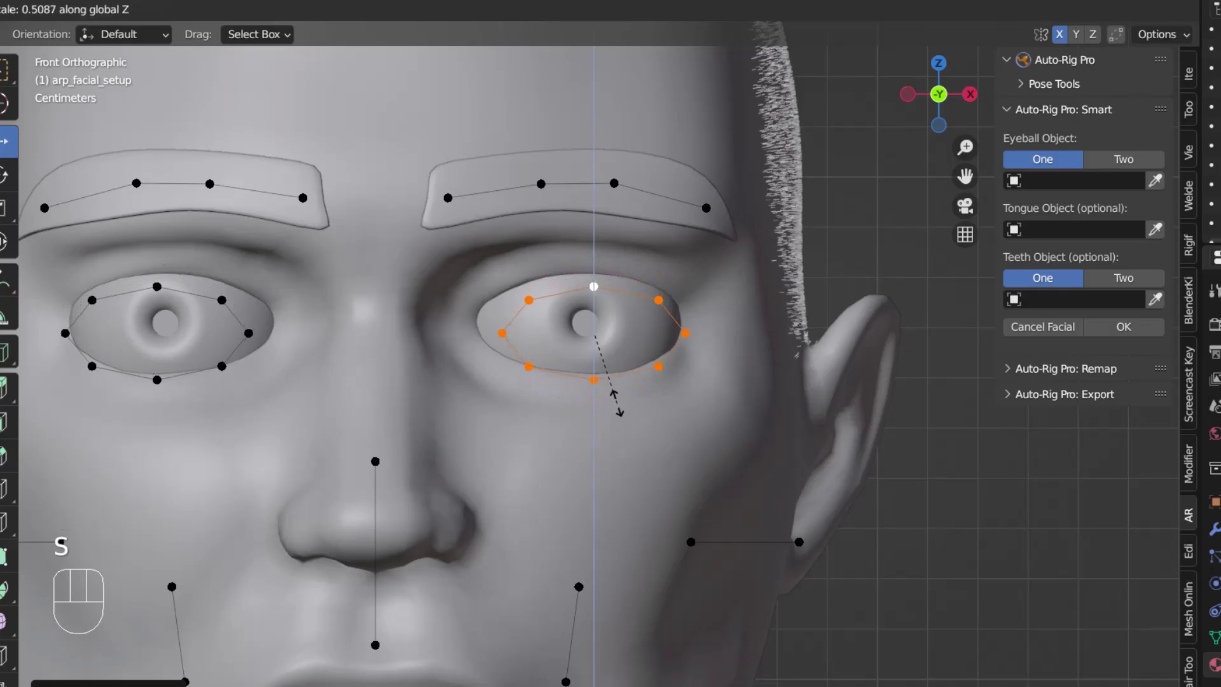
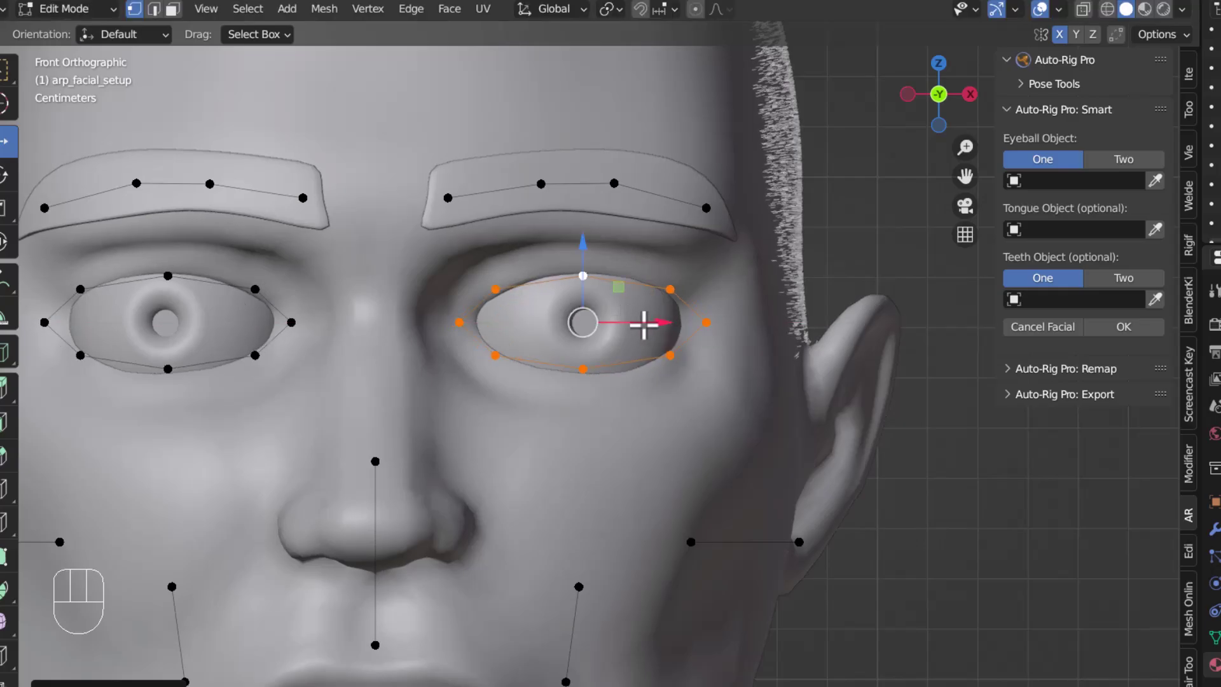
{"action": "key", "text": "s"}
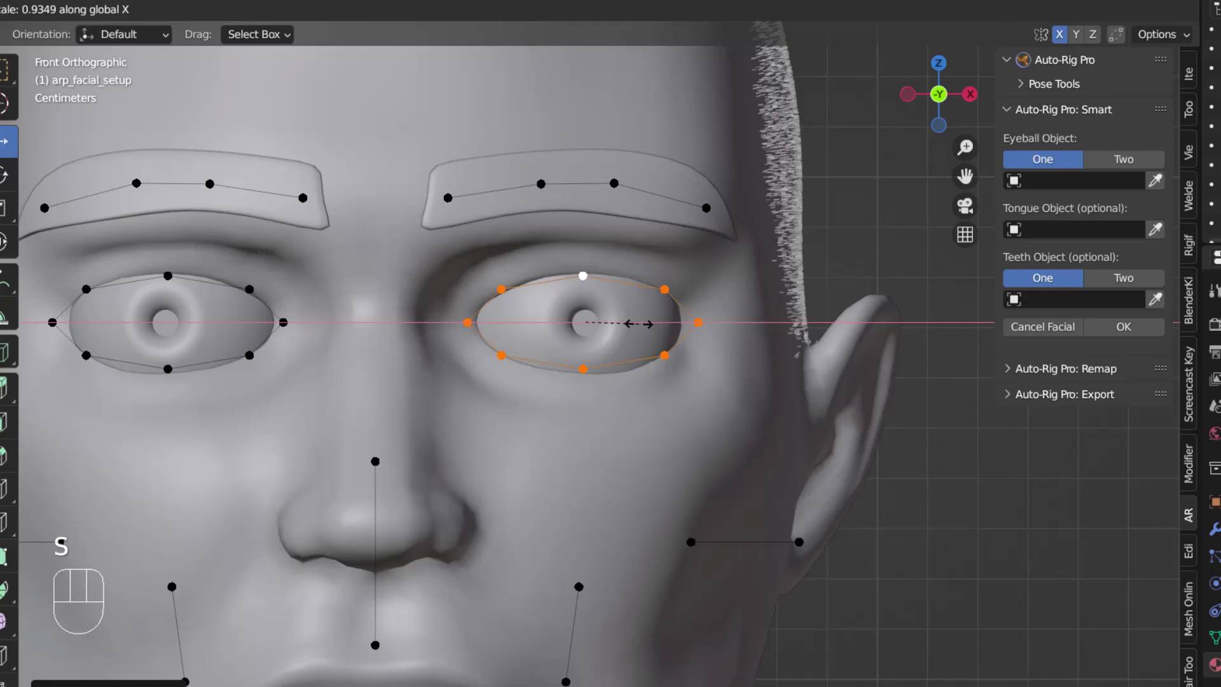
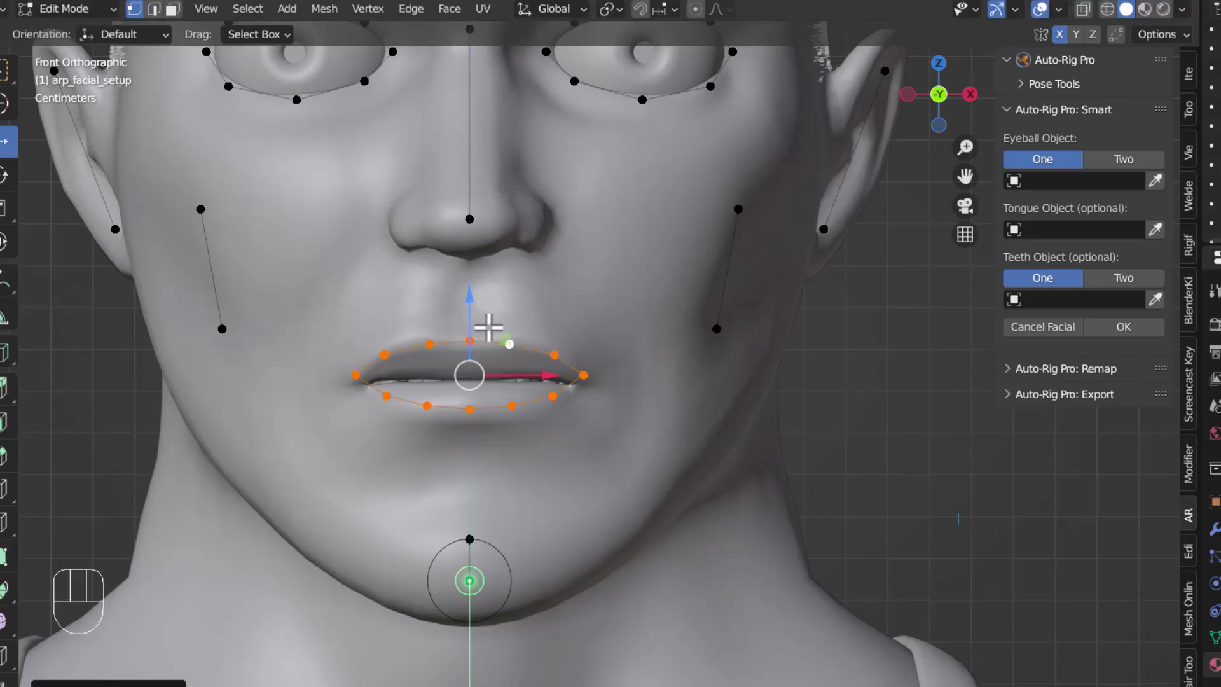
Scale the lip marker loop on Z and X so it matches the mouth corners.
{"action": "key", "text": "s"}
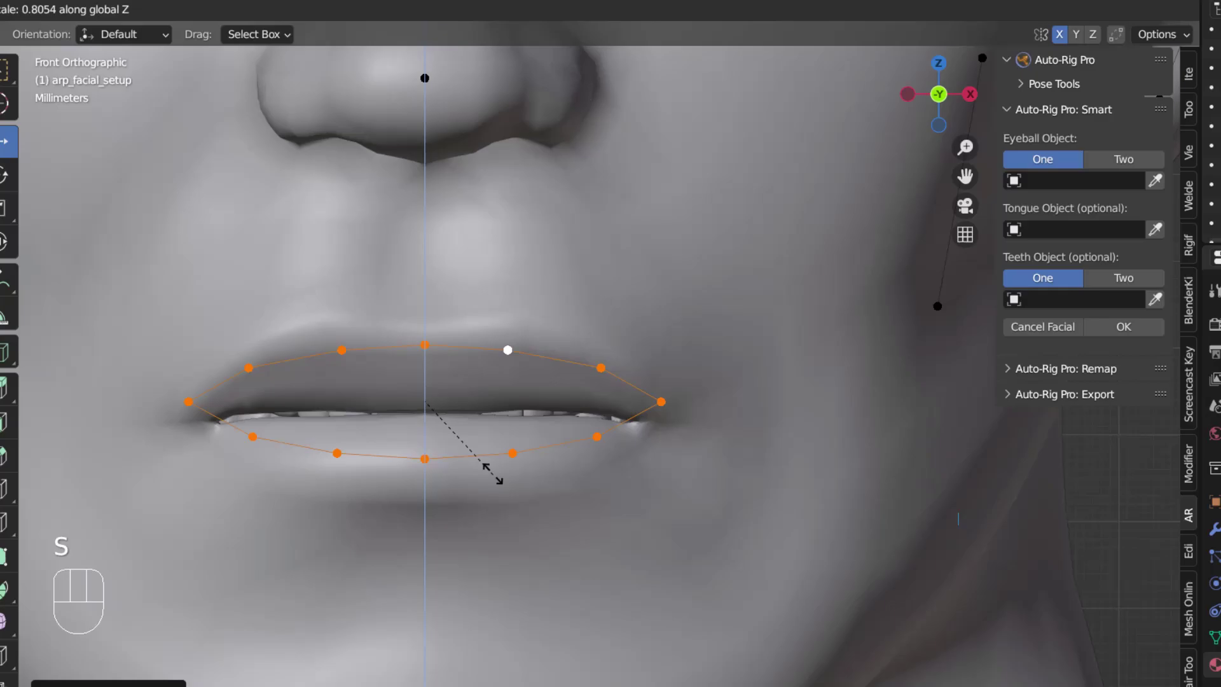
{"action": "key", "text": "s"}
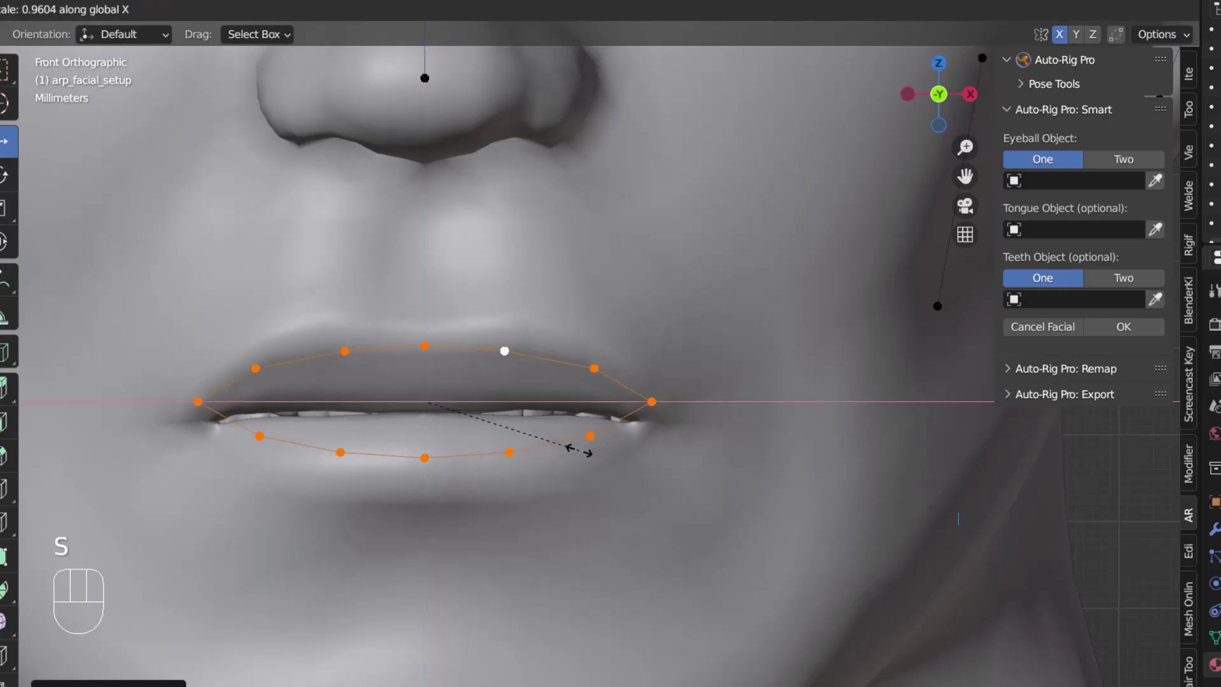
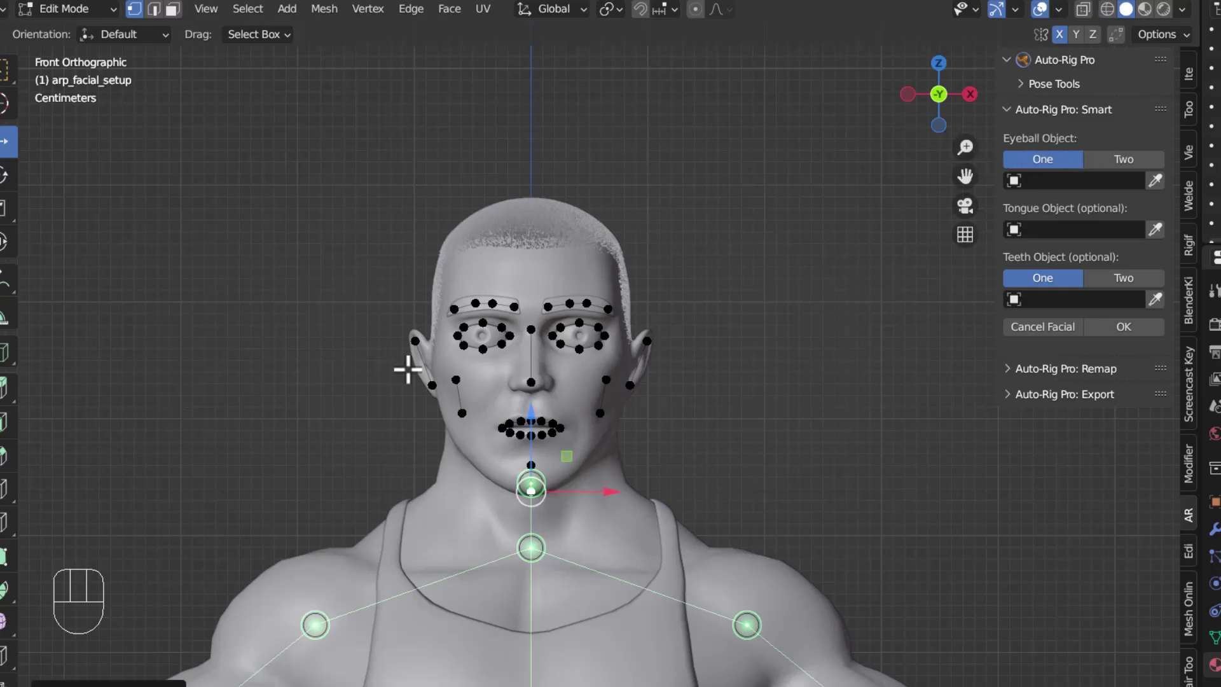
Set Eyeball Object to Two and assign EyeL and EyeR.
{"action": "left_click", "coordinate": [1134, 168]}
{"action": "left_click_drag", "start_coordinate": [1089, 211], "coordinate": [1066, 382]}
{"action": "left_click", "coordinate": [1078, 244]}
{"action": "left_click_drag", "start_coordinate": [1067, 240], "coordinate": [1072, 398]}
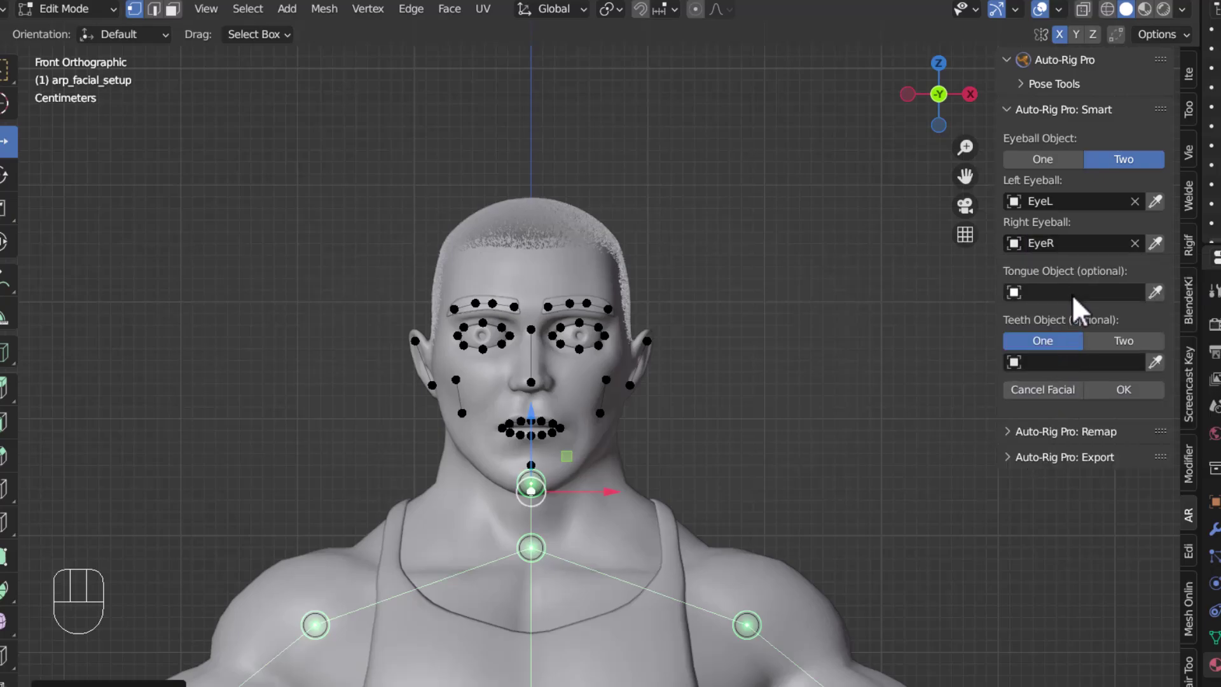
Assign the tongue, set Teeth to Two and assign teethtop and teethbot.
{"action": "left_click_drag", "start_coordinate": [1082, 307], "coordinate": [1049, 316]}
{"action": "left_click", "coordinate": [1131, 354]}
{"action": "left_click_drag", "start_coordinate": [1064, 380], "coordinate": [1064, 444]}
{"action": "left_click_drag", "start_coordinate": [1078, 425], "coordinate": [1061, 470]}
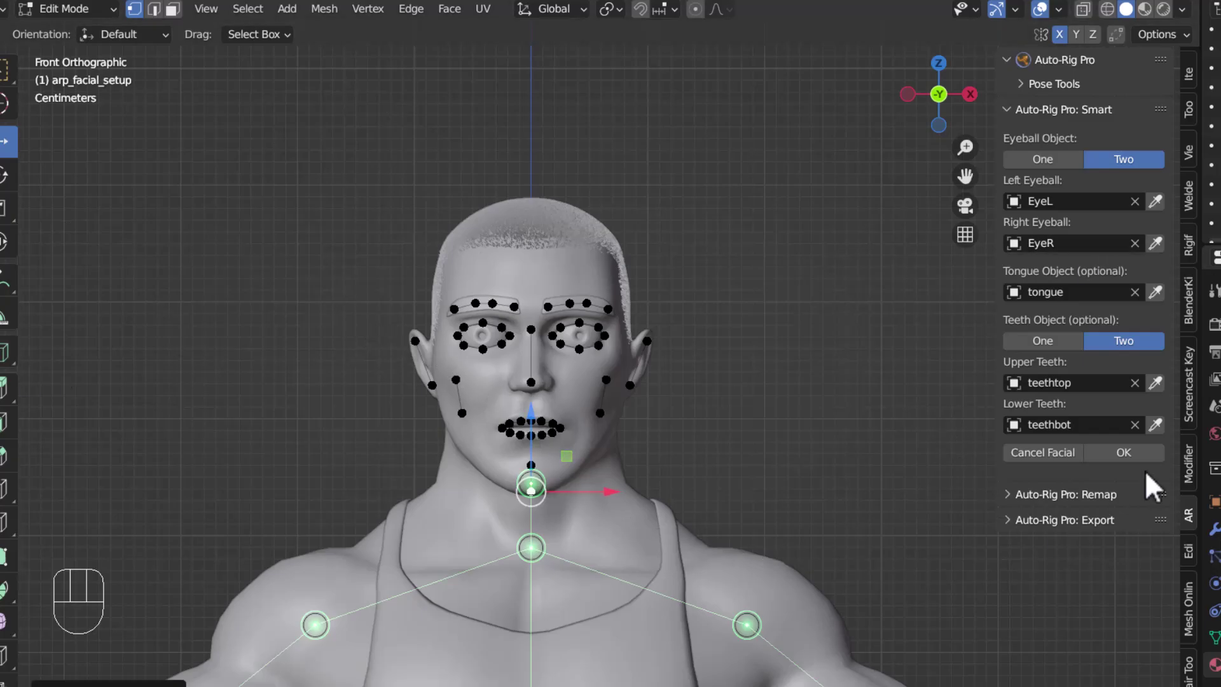
Confirm with OK, generating the reference skeleton inside the character.
{"action": "left_click", "coordinate": [1127, 467]}
{"action": "middle_click", "coordinate": [580, 435]}
{"action": "left_click_drag", "start_coordinate": [1091, 518], "coordinate": [742, 359]}
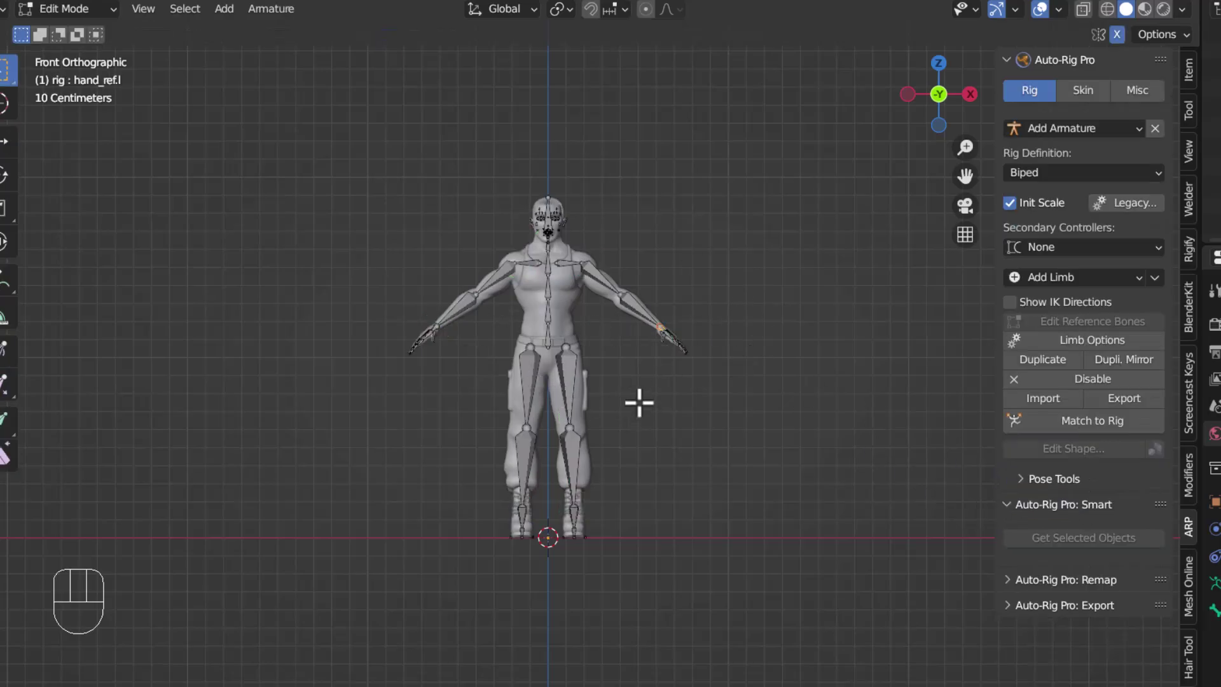
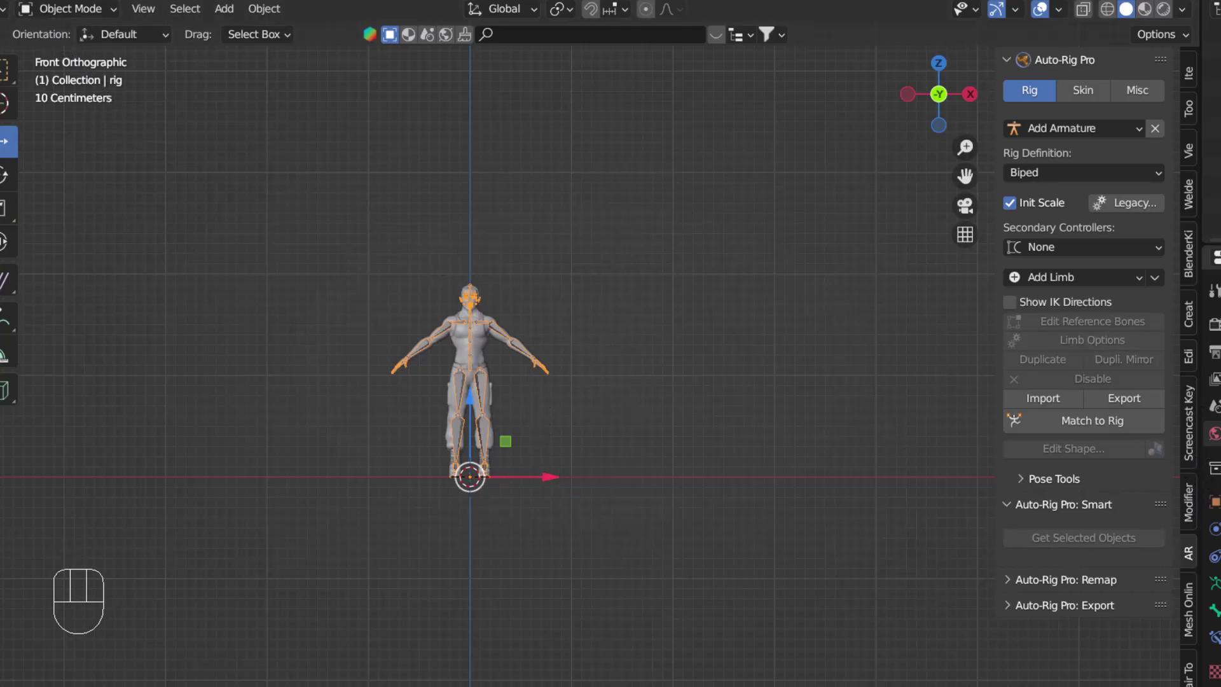
Run Match to Rig and inspect the generated body and facial controllers around the character.
{"action": "left_click_drag", "start_coordinate": [1090, 432], "coordinate": [467, 396]}
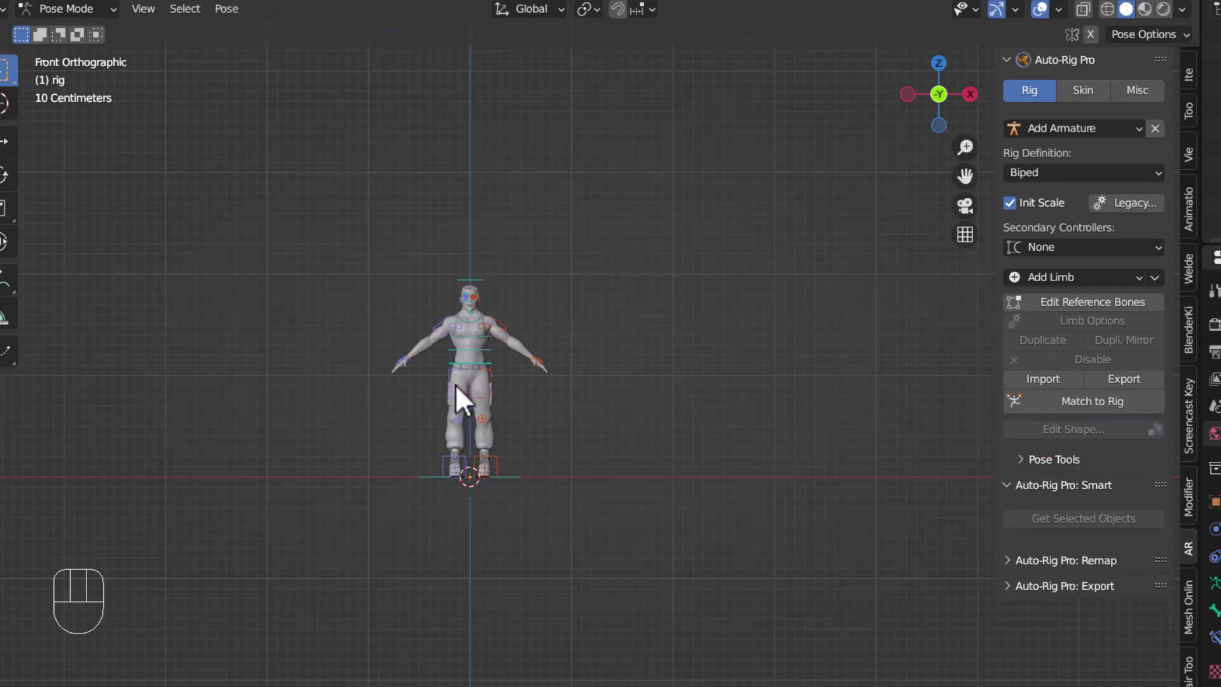
{"action": "left_click_drag", "start_coordinate": [577, 371], "coordinate": [463, 405]}
{"action": "left_click_drag", "start_coordinate": [538, 376], "coordinate": [517, 323]}
{"action": "left_click_drag", "start_coordinate": [592, 354], "coordinate": [492, 520]}
{"action": "left_click_drag", "start_coordinate": [484, 553], "coordinate": [616, 538]}
{"action": "left_click_drag", "start_coordinate": [501, 552], "coordinate": [522, 367]}
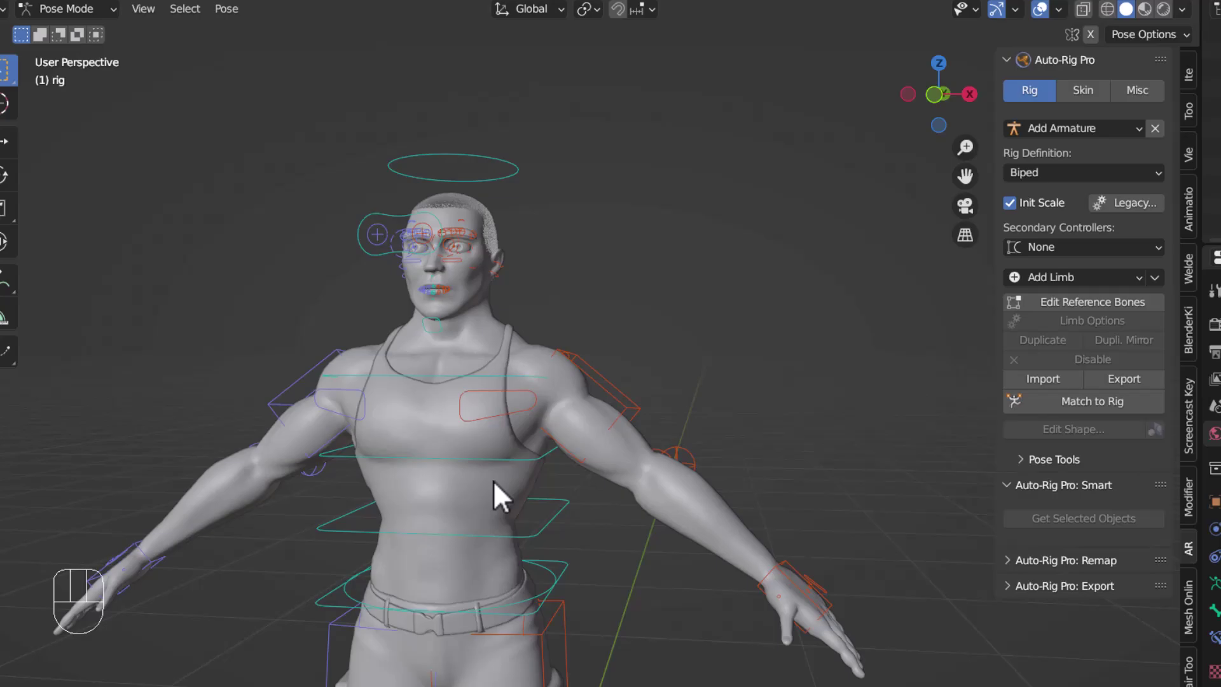
{"action": "left_click_drag", "start_coordinate": [518, 485], "coordinate": [534, 491]}
{"action": "left_click_drag", "start_coordinate": [537, 487], "coordinate": [540, 462]}
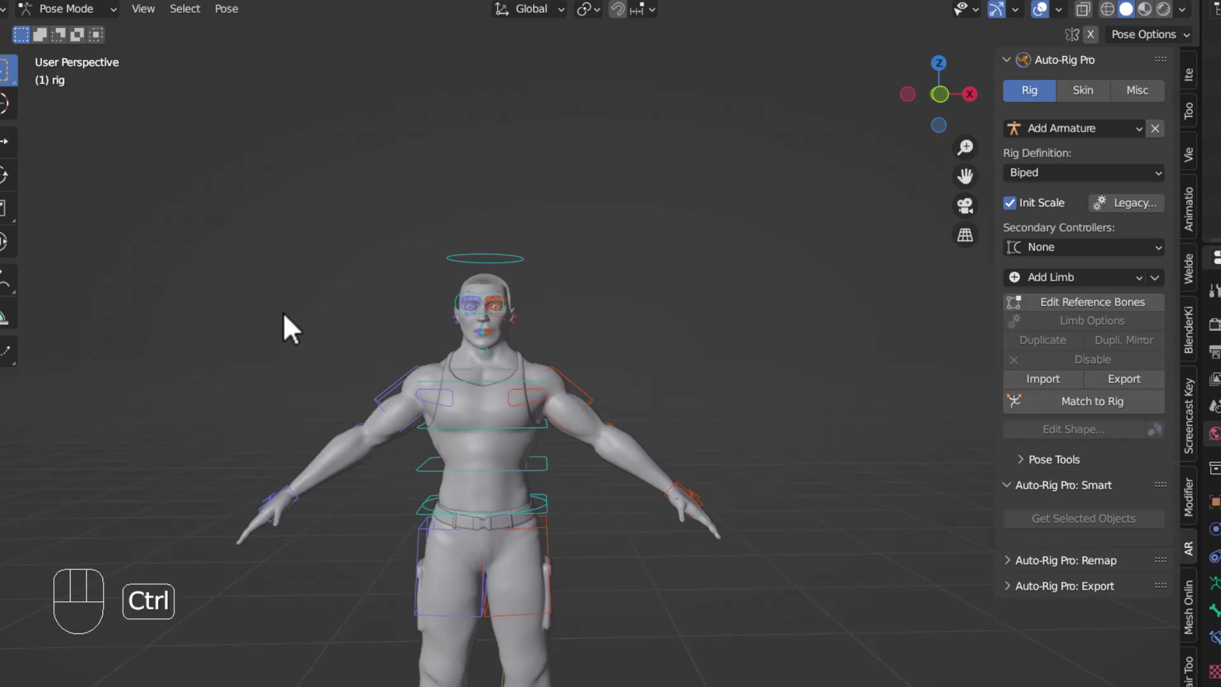
Return to Object Mode and select the finished rig.
{"action": "key", "text": "ctrl+Tab"}
{"action": "middle_click", "coordinate": [674, 332]}
{"action": "middle_click", "coordinate": [645, 418]}
{"action": "left_click", "coordinate": [762, 344]}
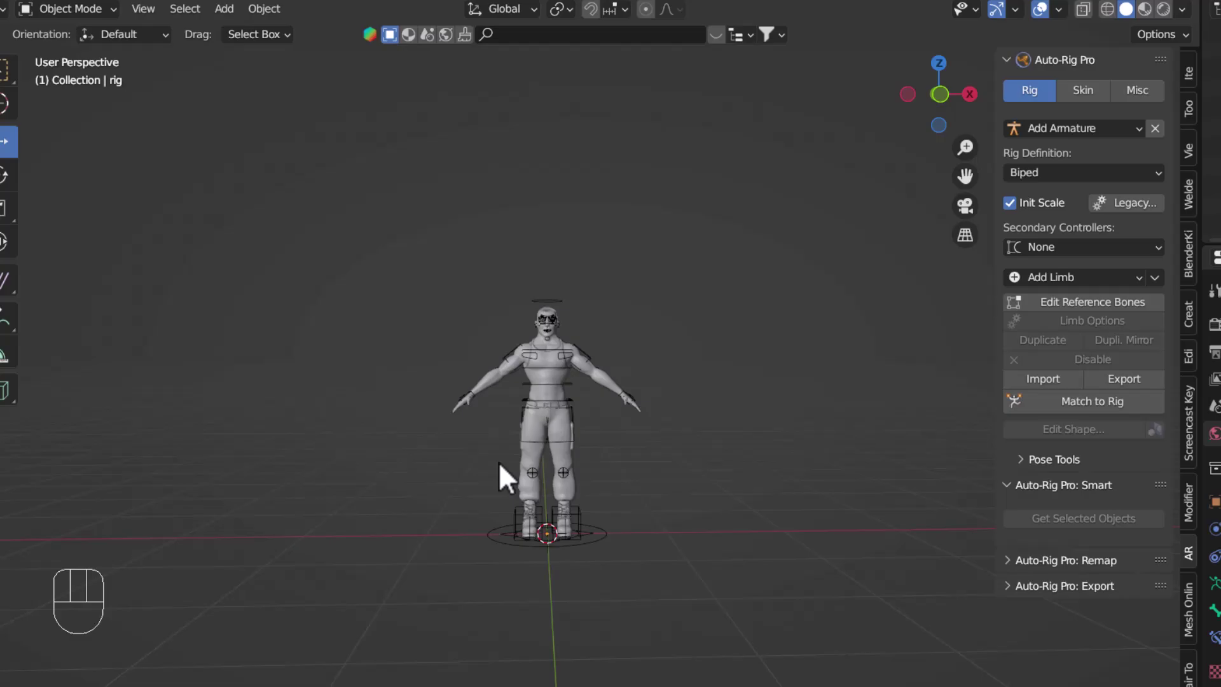
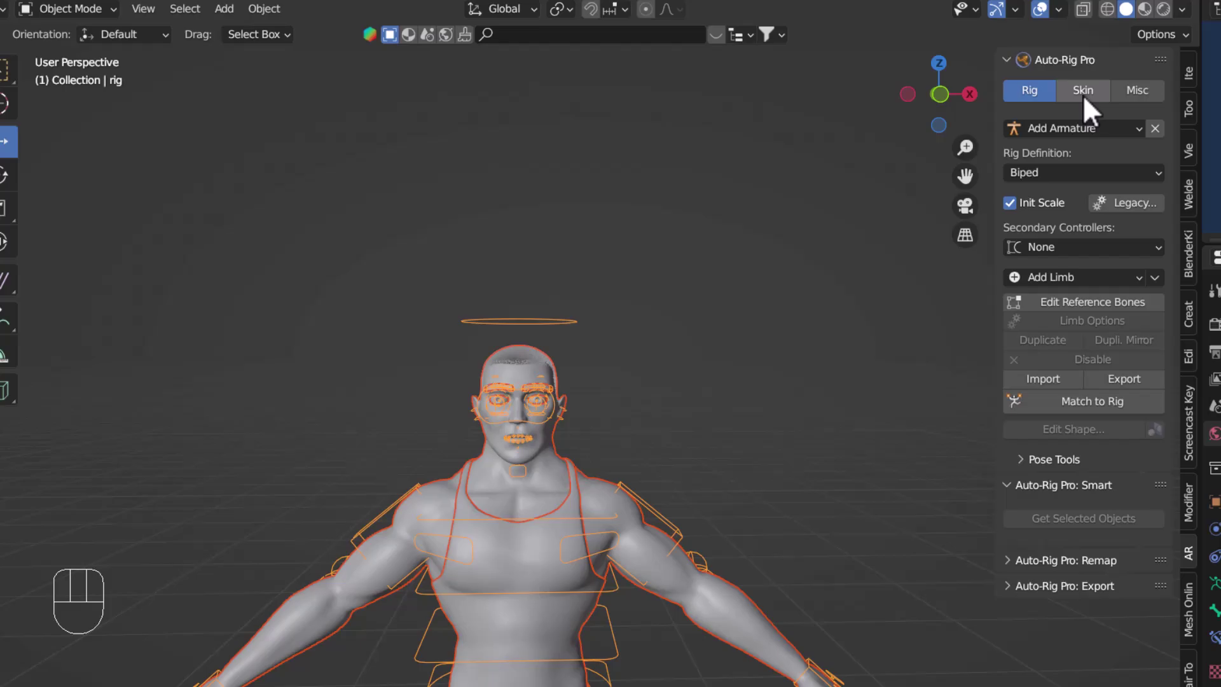
In the Skin tab keep Heat Maps binding, review the Facial Features objects and enable Scale Fix.
{"action": "left_click", "coordinate": [1091, 111]}
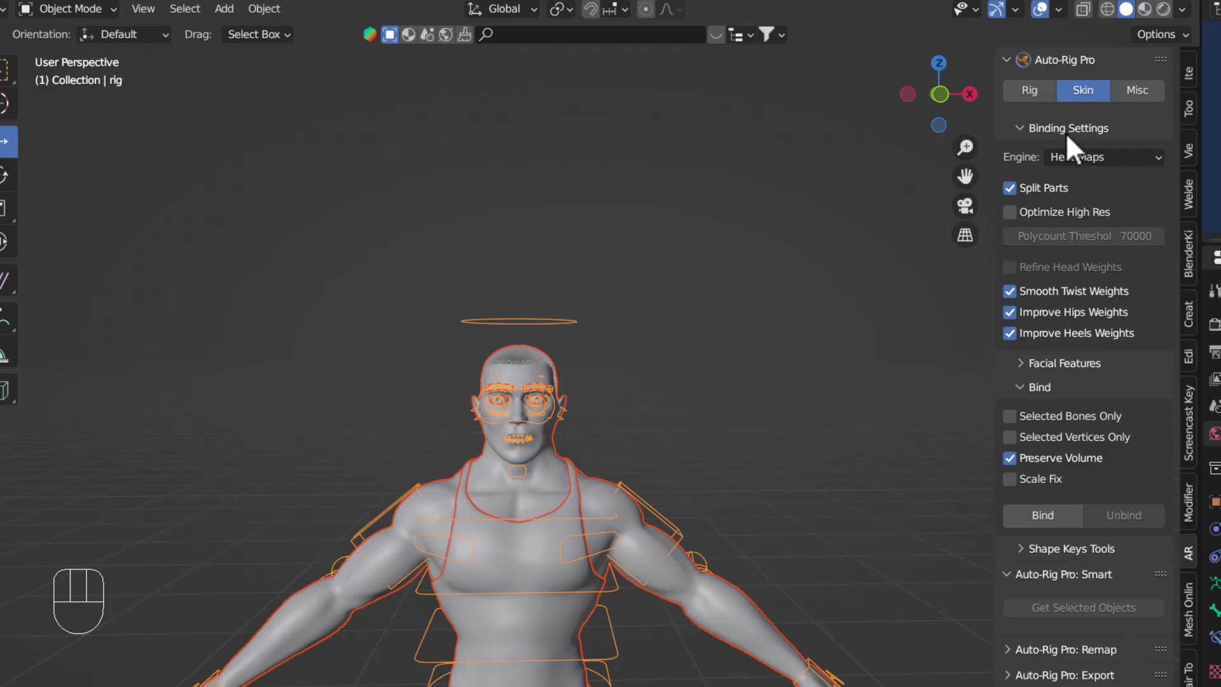
{"action": "left_click_drag", "start_coordinate": [1128, 170], "coordinate": [1091, 135]}
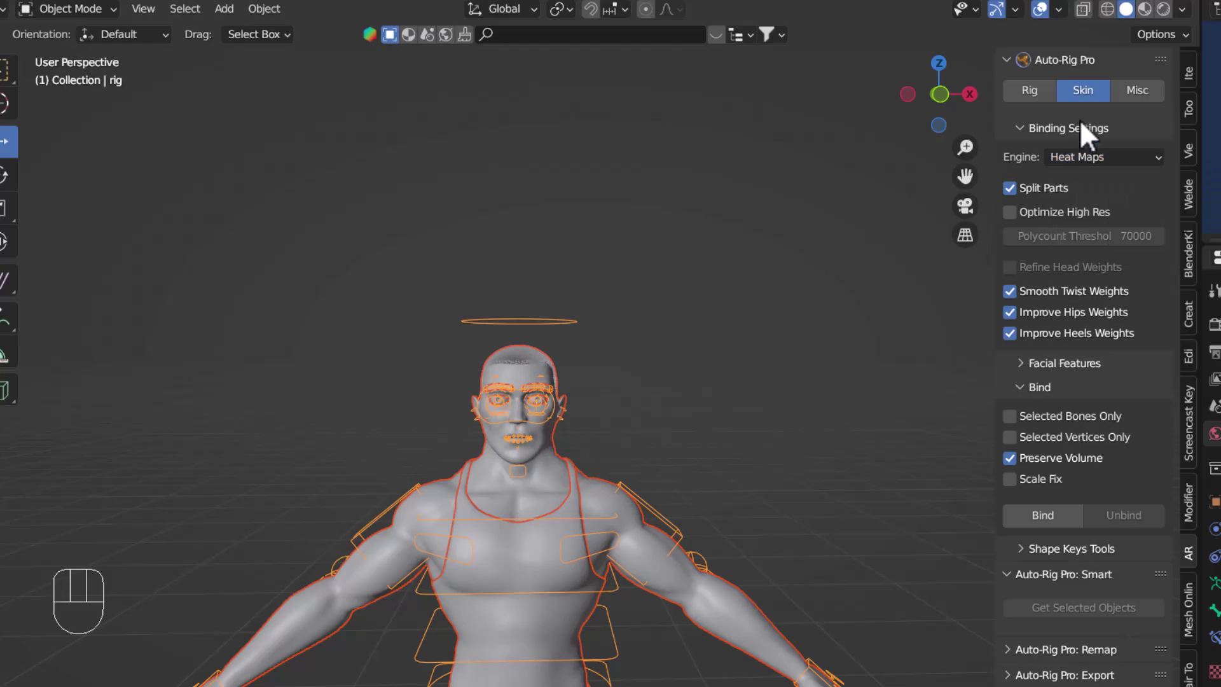
{"action": "left_click_drag", "start_coordinate": [1092, 168], "coordinate": [1187, 132]}
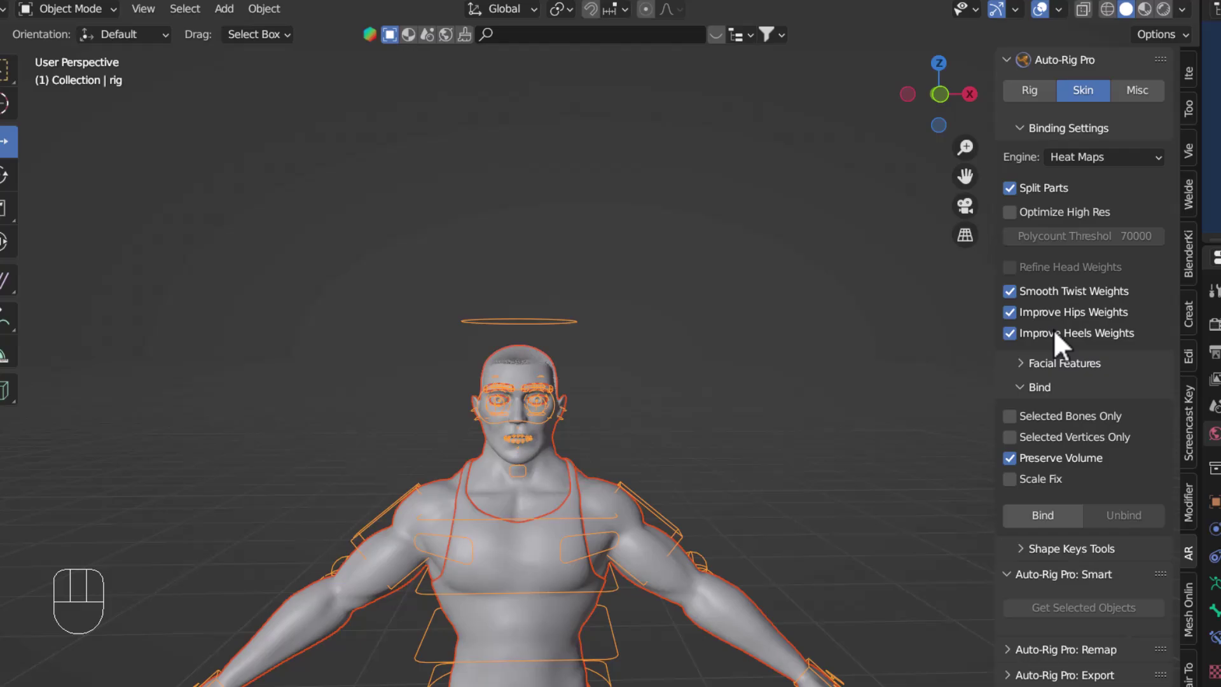
{"action": "left_click", "coordinate": [1034, 378]}
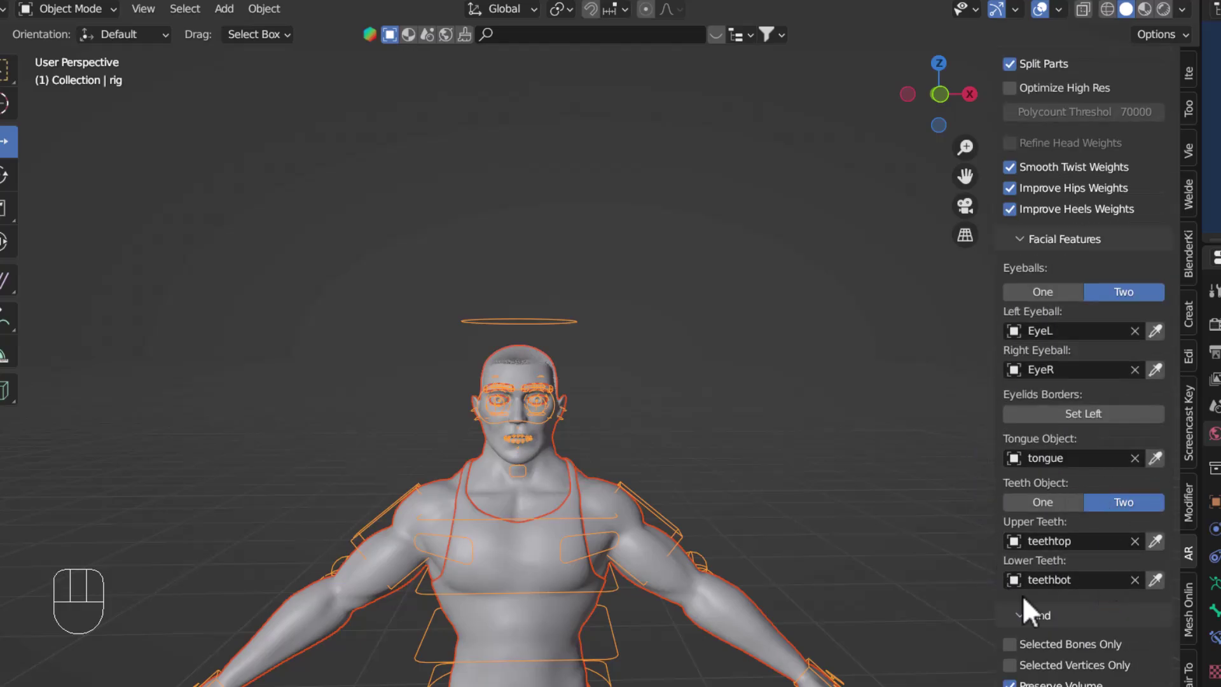
{"action": "left_click", "coordinate": [1034, 252]}
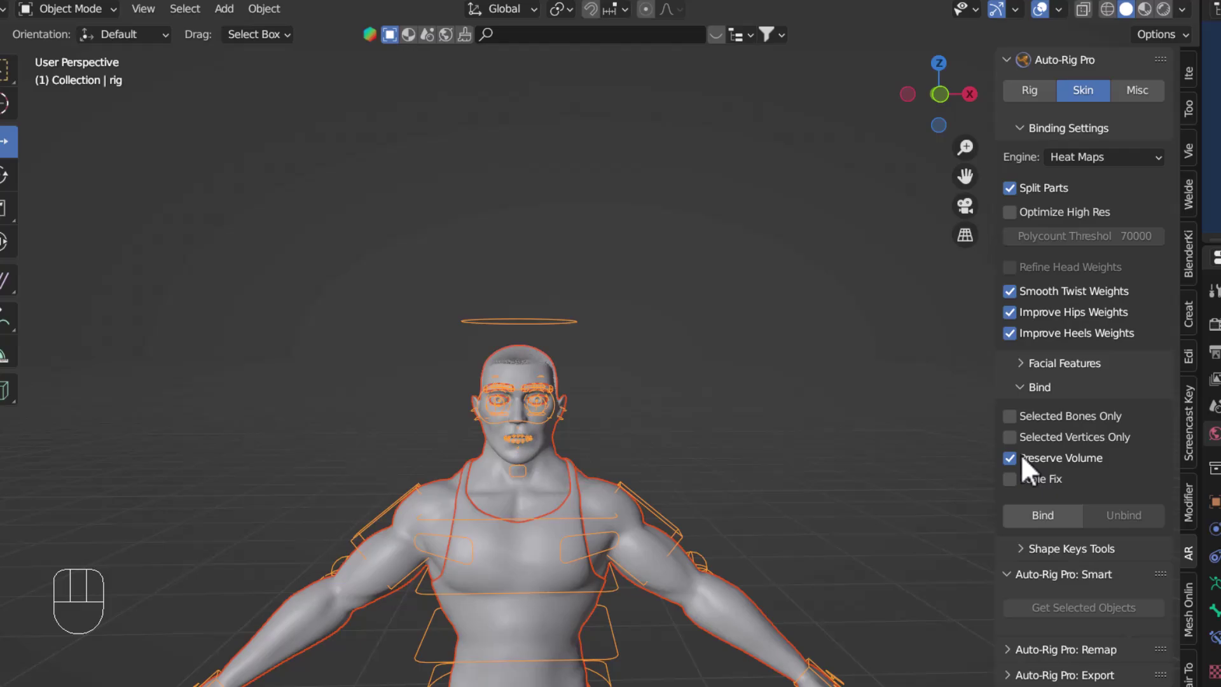
{"action": "left_click", "coordinate": [1022, 494]}
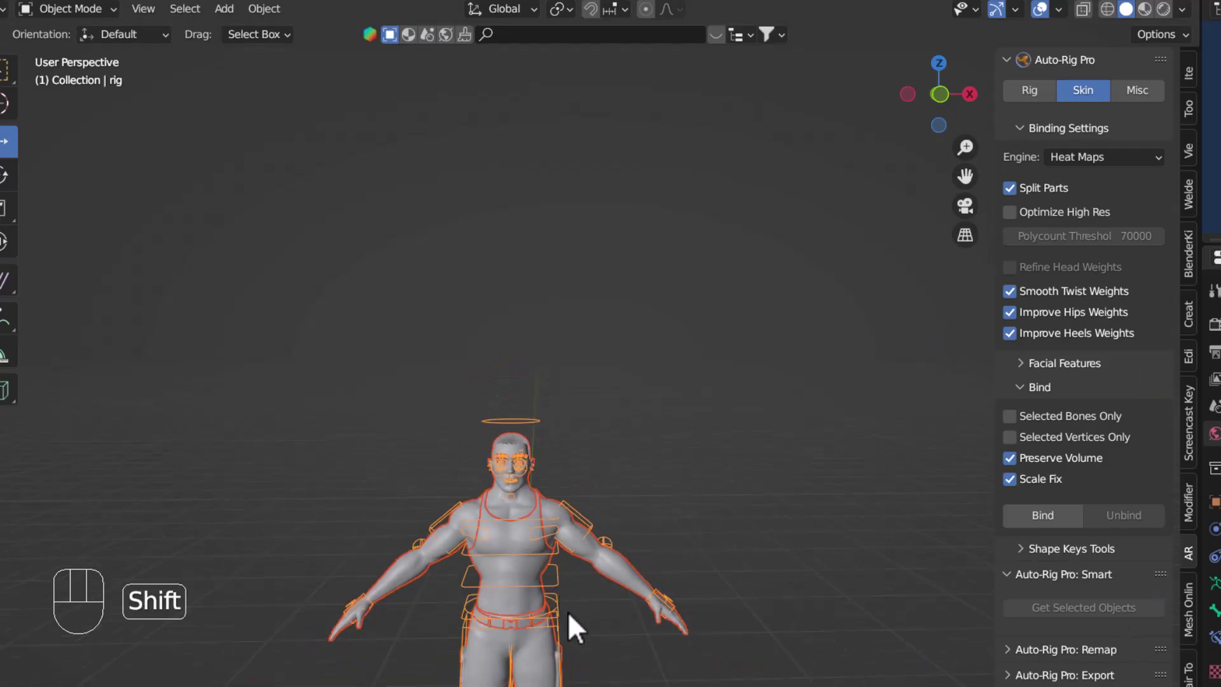
{"action": "middle_click", "coordinate": [585, 587]}
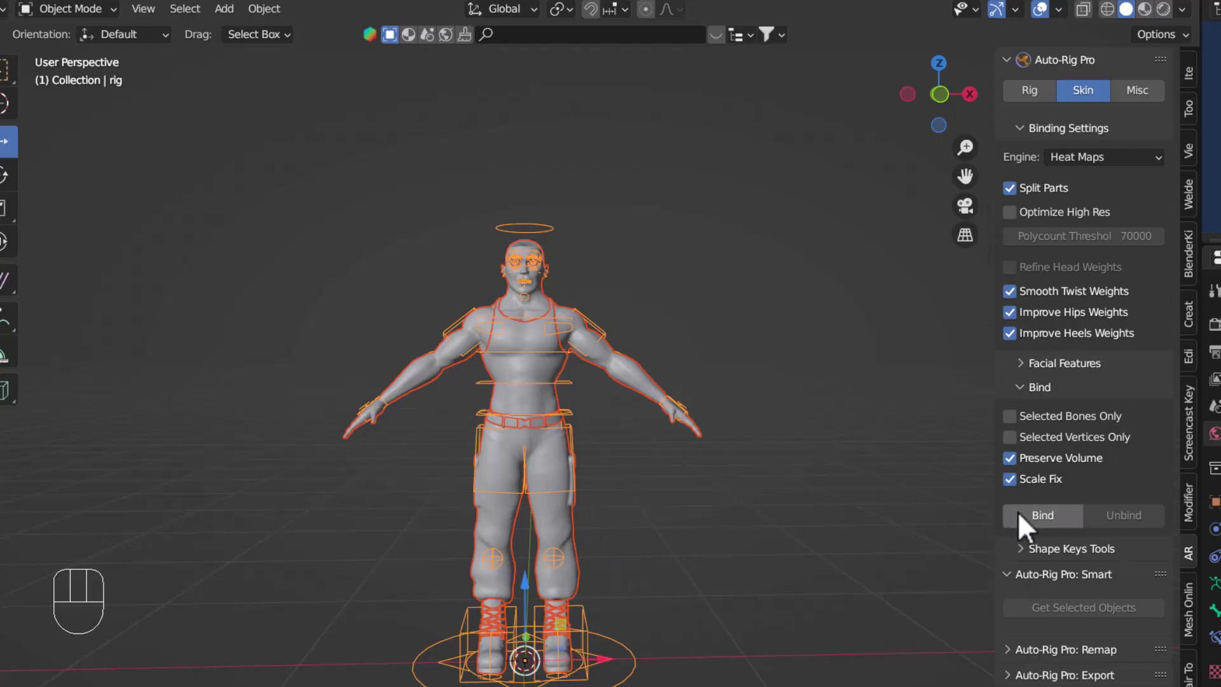
Bind the meshes to the rig, then leave only the rig selected ready for Pose Mode.
{"action": "left_click_drag", "start_coordinate": [1049, 531], "coordinate": [646, 411]}
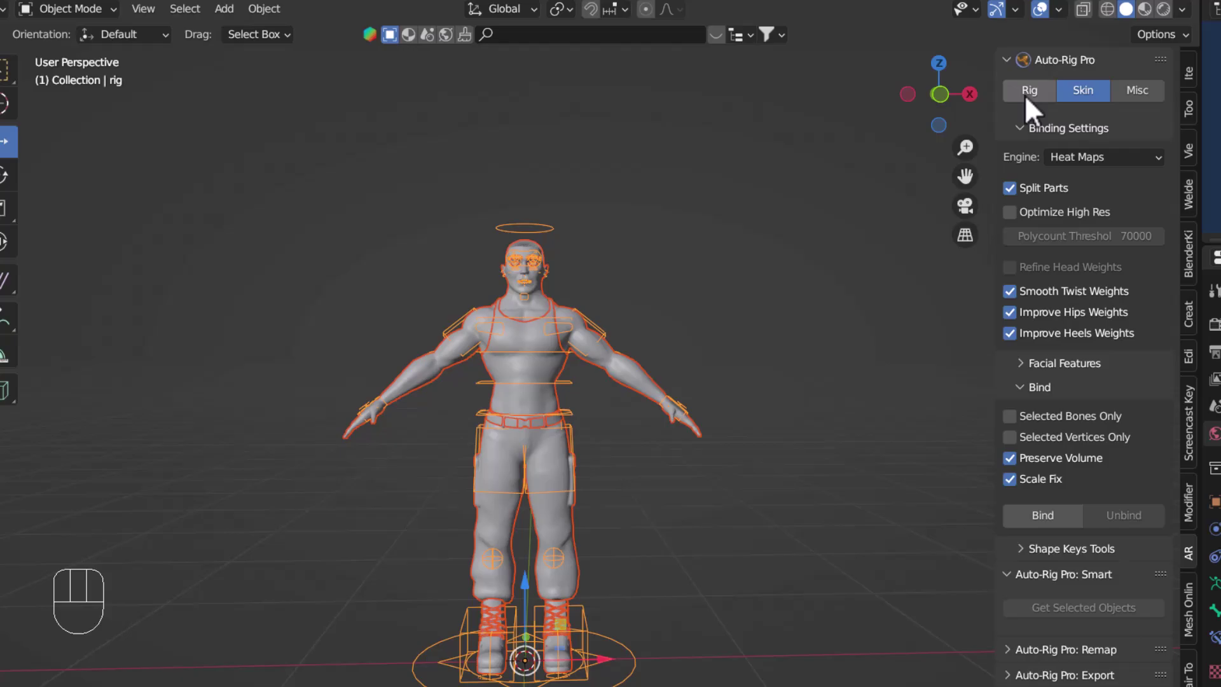
{"action": "left_click_drag", "start_coordinate": [632, 464], "coordinate": [650, 440]}
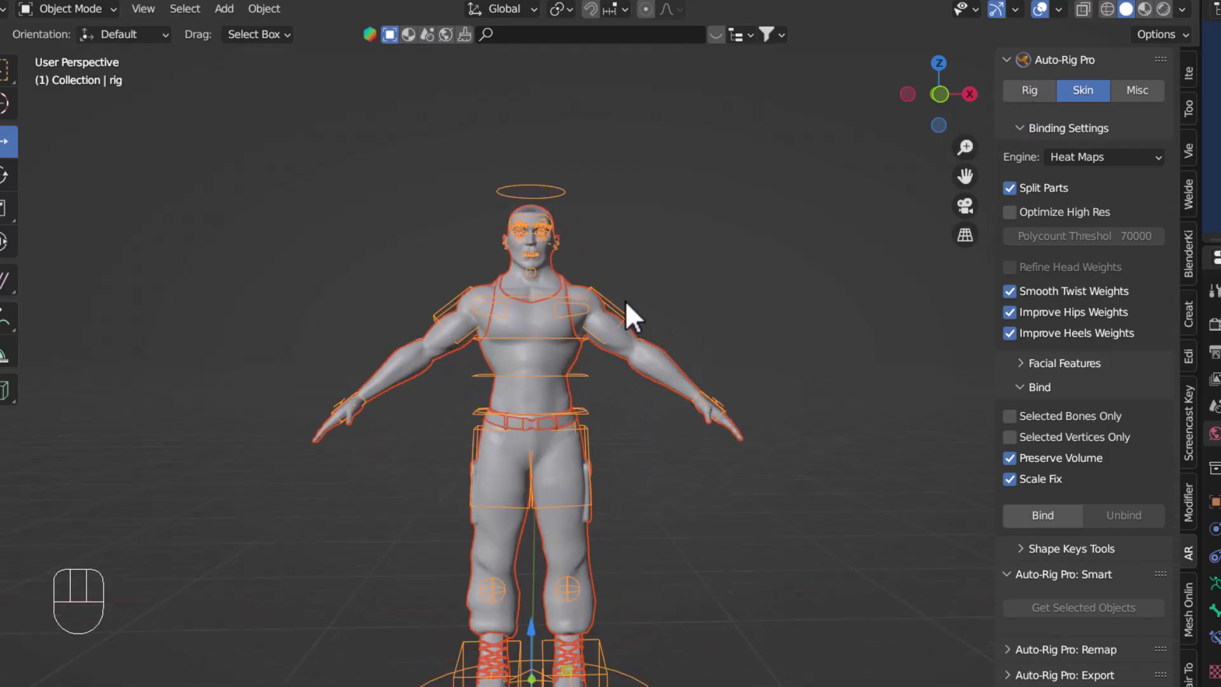
{"action": "left_click", "coordinate": [629, 312]}
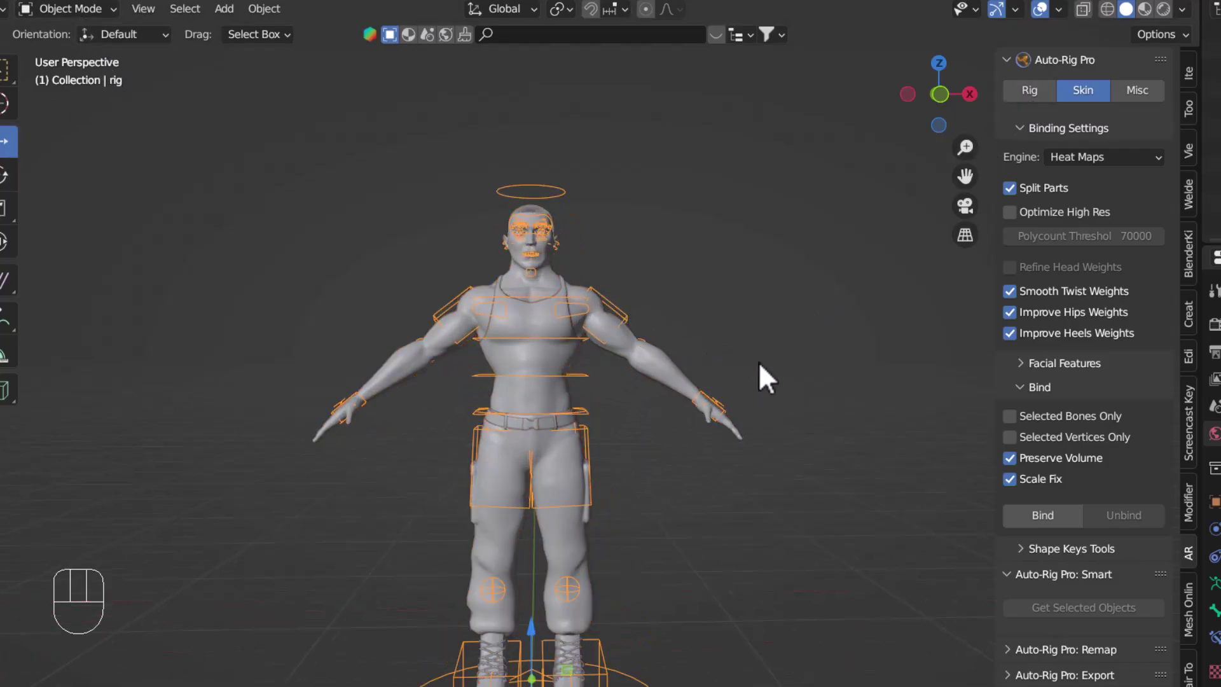
{"action": "left_click_drag", "start_coordinate": [653, 497], "coordinate": [661, 470]}
{"action": "left_click_drag", "start_coordinate": [689, 479], "coordinate": [582, 495]}
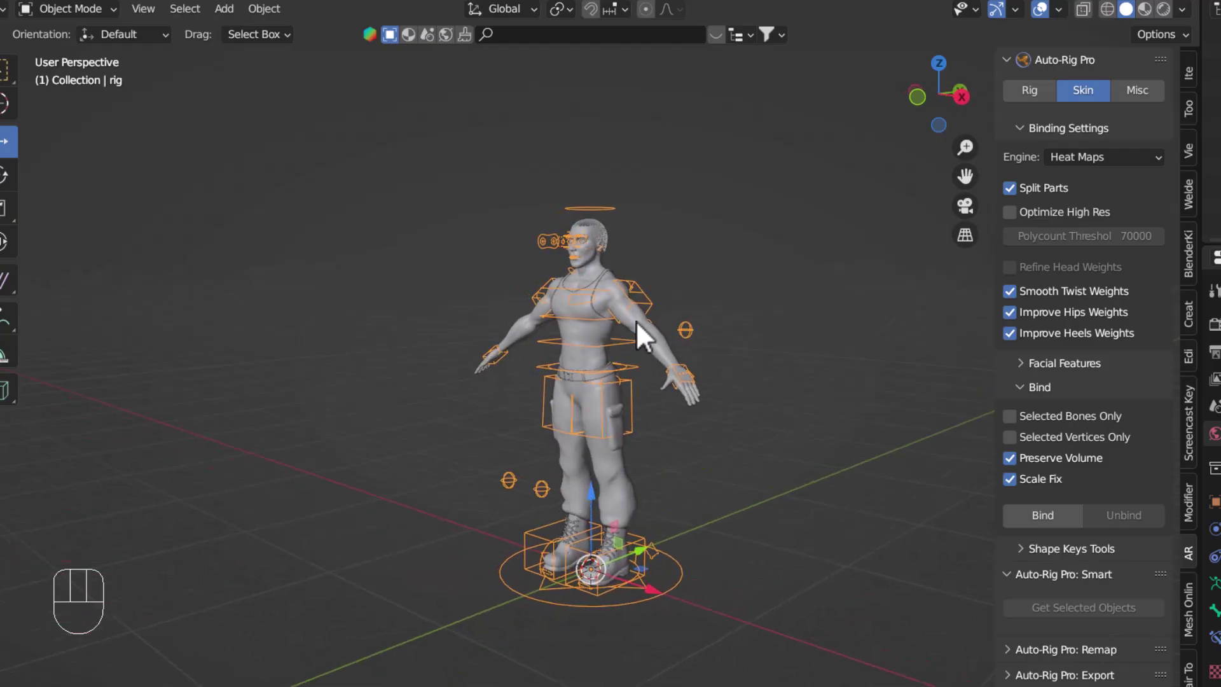
{"action": "left_click_drag", "start_coordinate": [686, 440], "coordinate": [711, 432]}
{"action": "middle_click", "coordinate": [703, 435]}
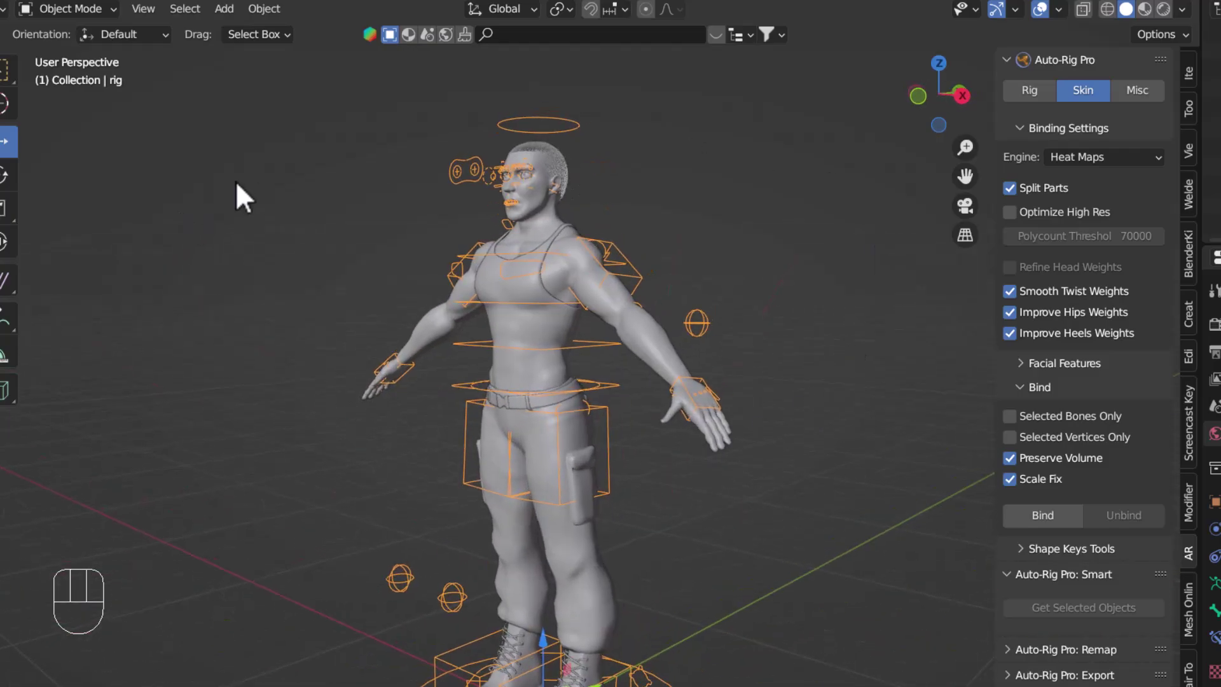
Enter Pose Mode and move the c_hand_ik.l control to test the arm deformation.
{"action": "key", "text": "ctrl+Tab"}
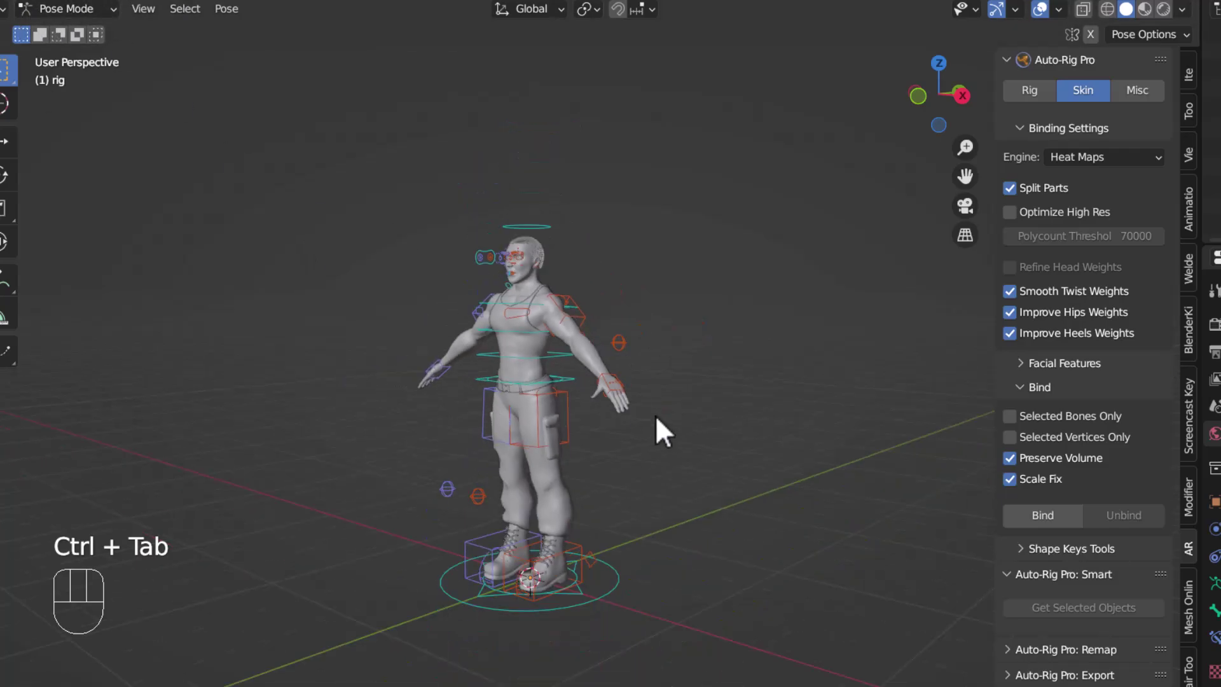
{"action": "left_click_drag", "start_coordinate": [582, 380], "coordinate": [563, 402]}
{"action": "left_click_drag", "start_coordinate": [571, 403], "coordinate": [614, 411]}
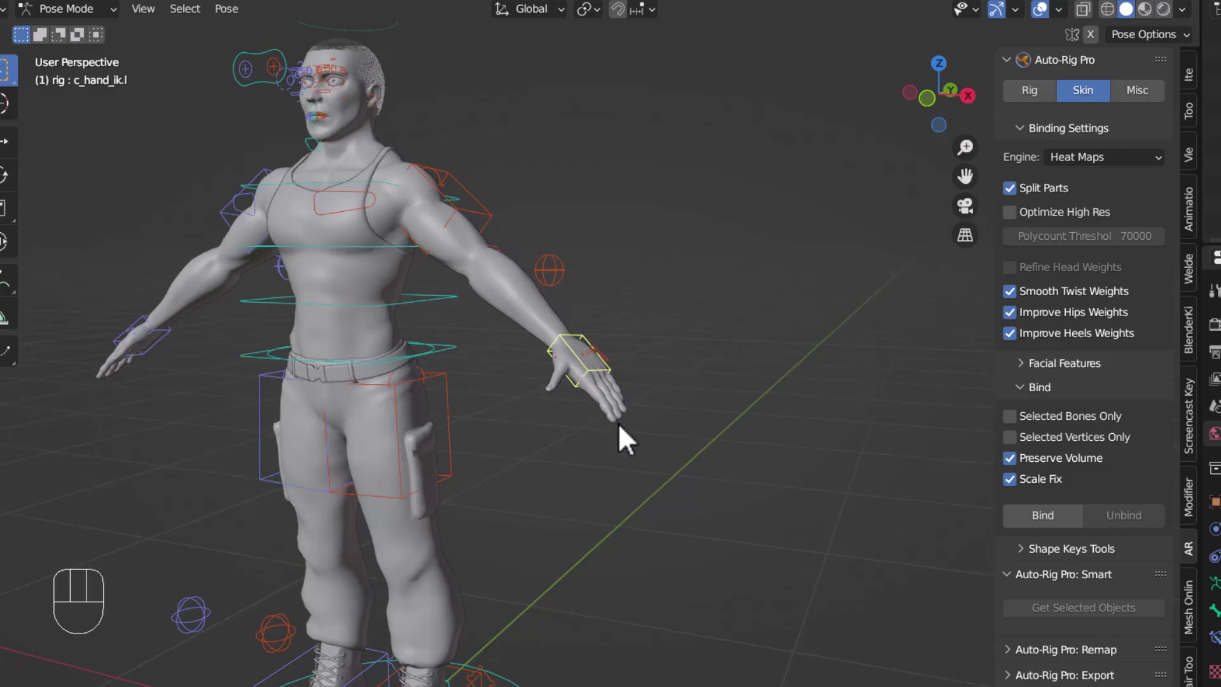
{"action": "key", "text": "g"}
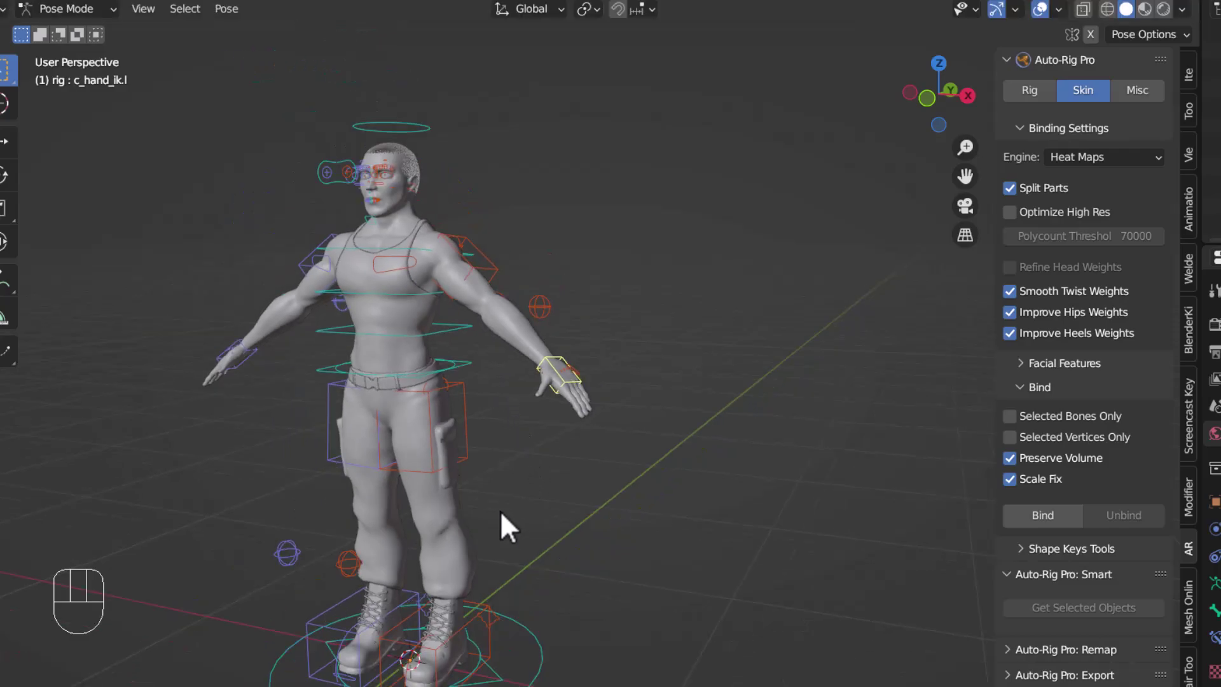
{"action": "left_click_drag", "start_coordinate": [405, 365], "coordinate": [423, 556]}
{"action": "left_click_drag", "start_coordinate": [390, 429], "coordinate": [415, 429]}
{"action": "left_click_drag", "start_coordinate": [355, 393], "coordinate": [362, 420]}
Move the c_jawbone.x and c_eyebrow_full.l controls to test the face deformation.
{"action": "left_click_drag", "start_coordinate": [373, 442], "coordinate": [405, 432]}
{"action": "key", "text": "g"}
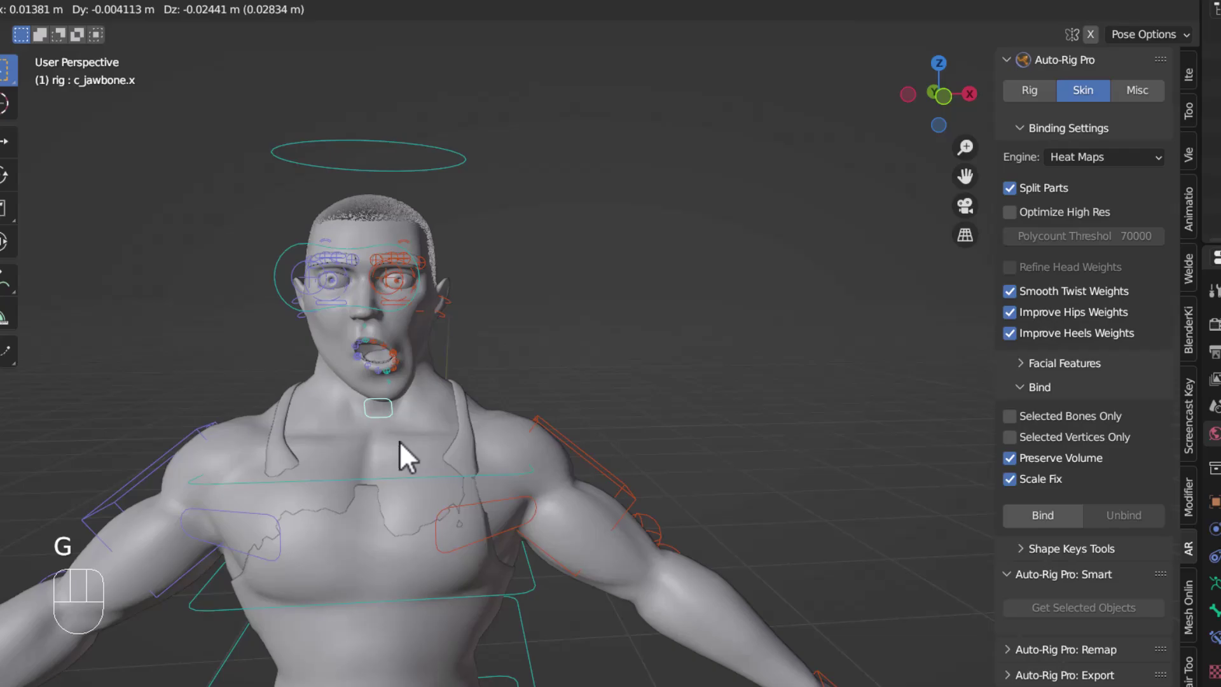
{"action": "key", "text": "g"}
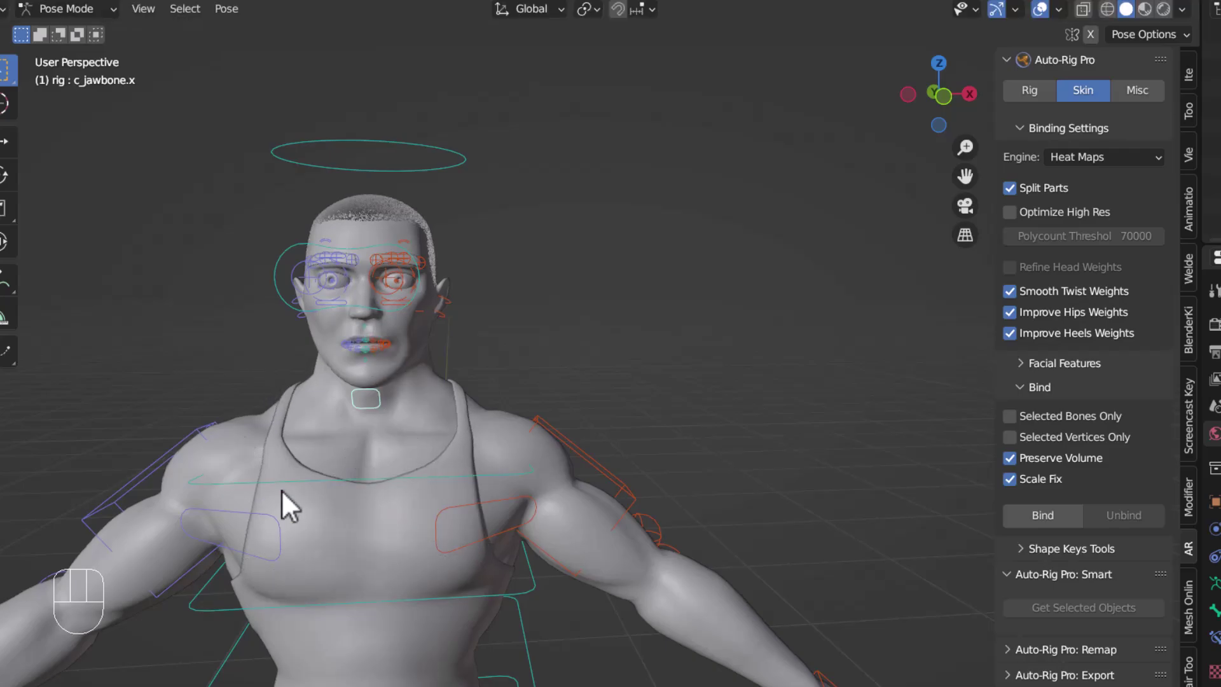
{"action": "key", "text": "g"}
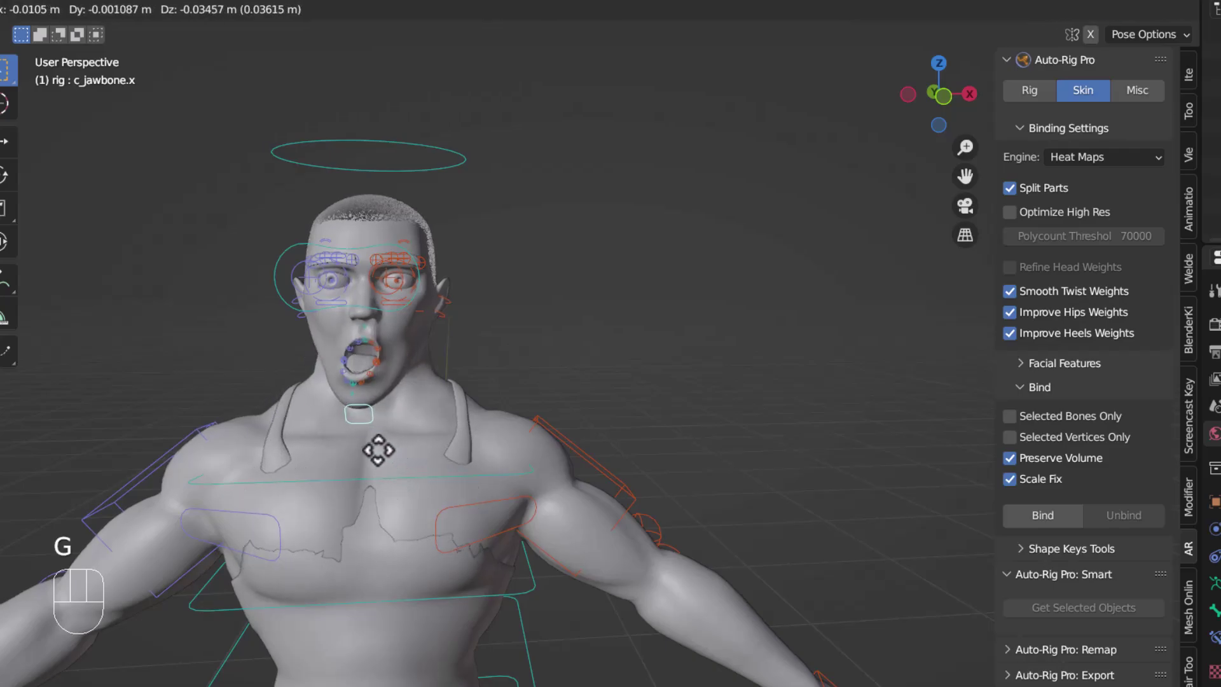
{"action": "middle_click", "coordinate": [400, 341]}
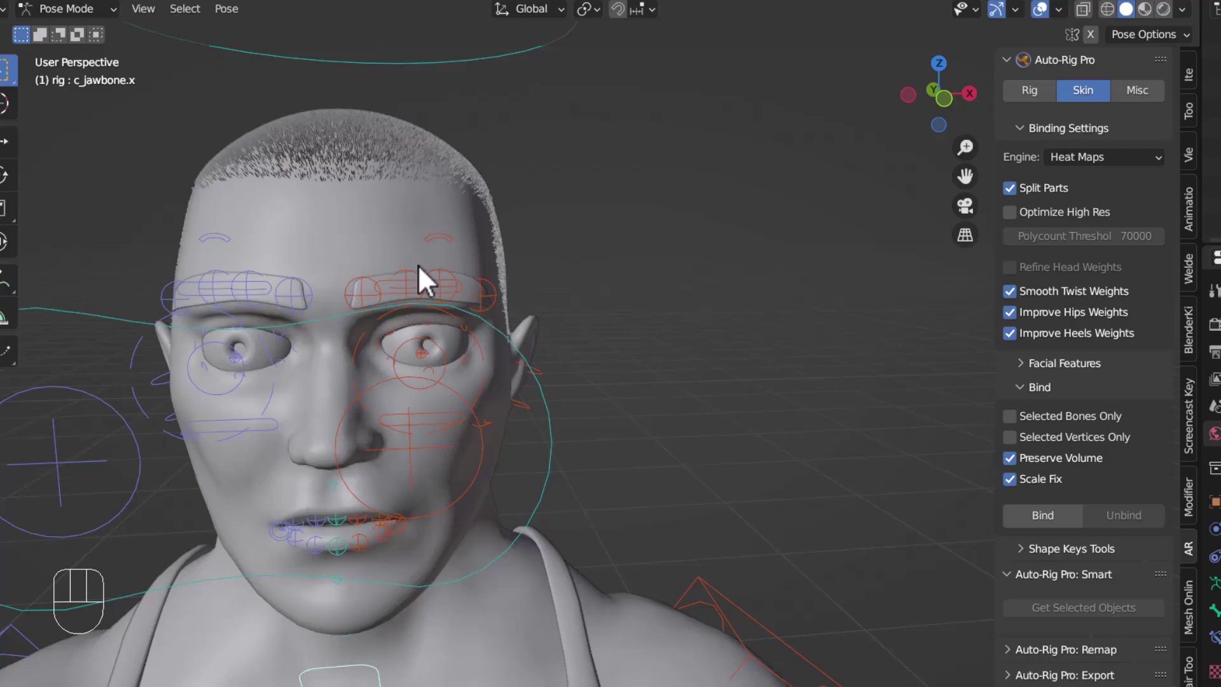
{"action": "key", "text": "g"}
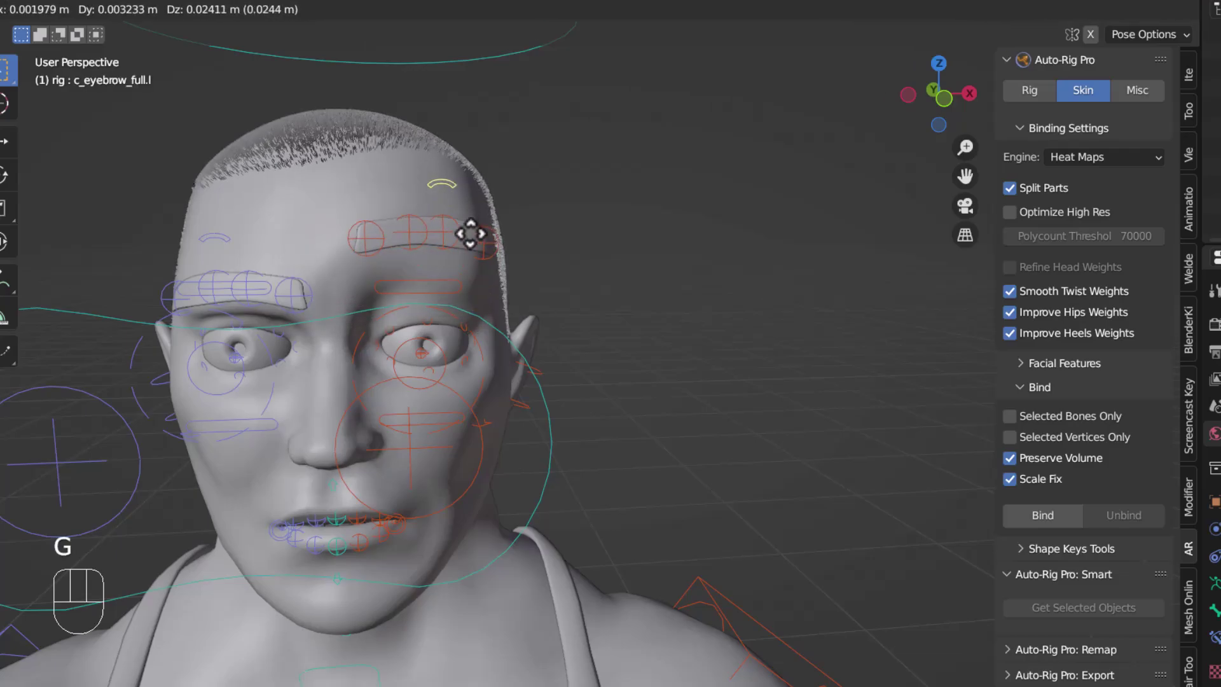
Pull back to the whole character and select the c_foot_ik.l control.
{"action": "left_click_drag", "start_coordinate": [479, 479], "coordinate": [474, 301]}
{"action": "left_click_drag", "start_coordinate": [531, 555], "coordinate": [451, 541]}
{"action": "middle_click", "coordinate": [517, 555]}
{"action": "left_click_drag", "start_coordinate": [468, 583], "coordinate": [425, 569]}
{"action": "left_click", "coordinate": [420, 556]}
Move the foot IK and c_foot_roll_cursor.l controls, then view the character from the front.
{"action": "middle_click", "coordinate": [436, 588]}
{"action": "key", "text": "g"}
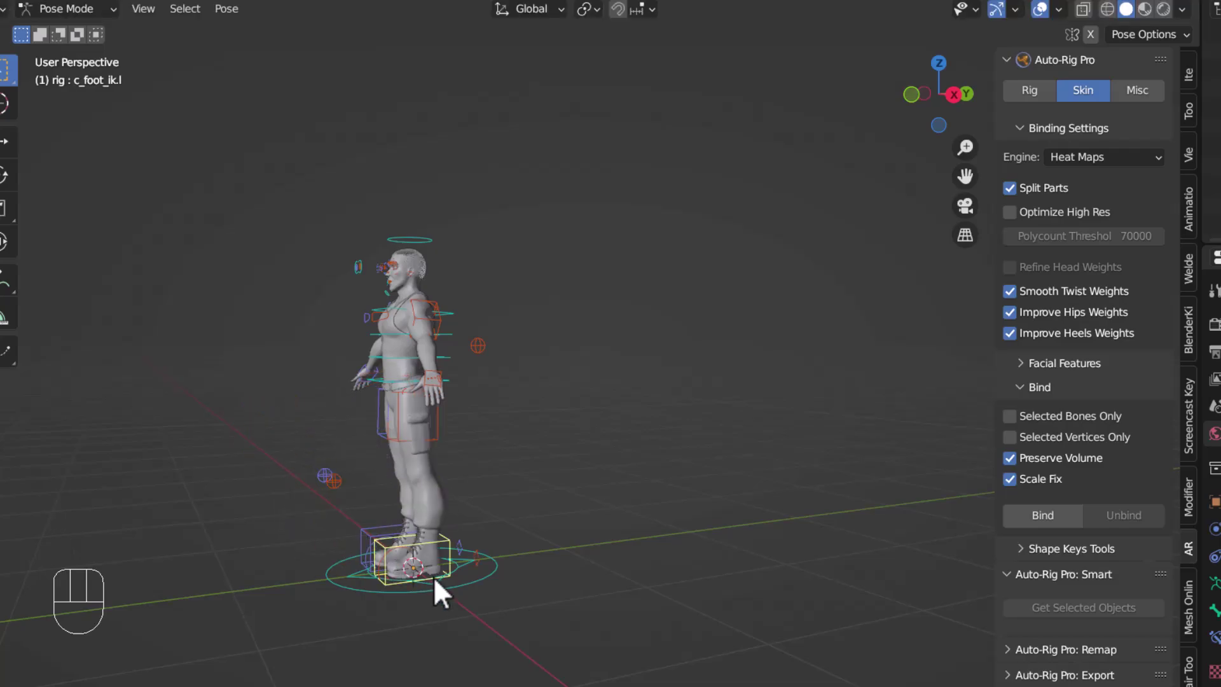
{"action": "left_click", "coordinate": [525, 552]}
{"action": "key", "text": "g"}
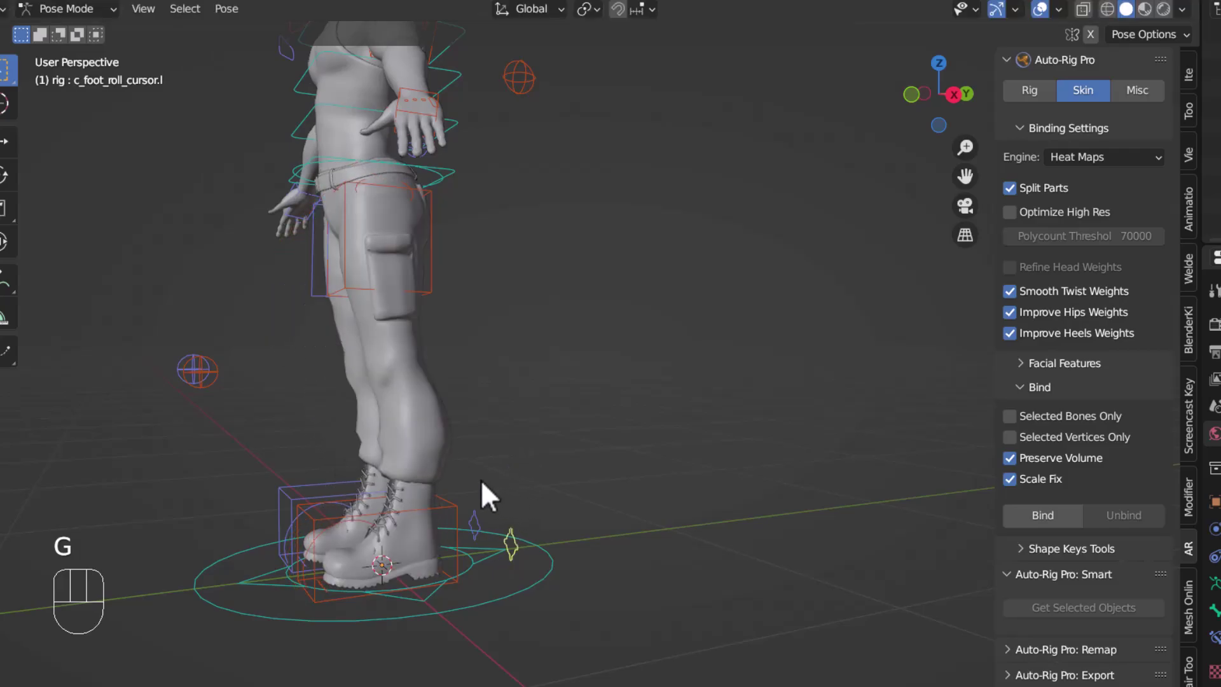
{"action": "key", "text": "`"}
Move c_jawbone.x to open the mouth from the front, then return the rig to Object Mode.
{"action": "middle_click", "coordinate": [440, 358]}
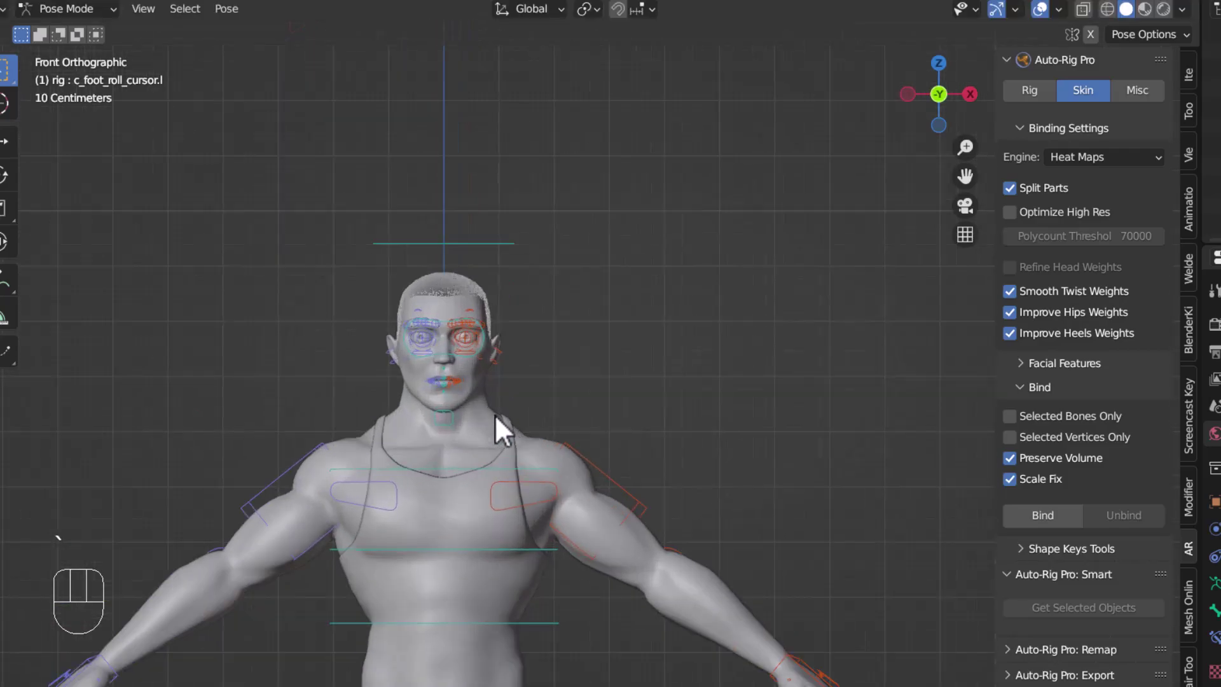
{"action": "left_click", "coordinate": [447, 425]}
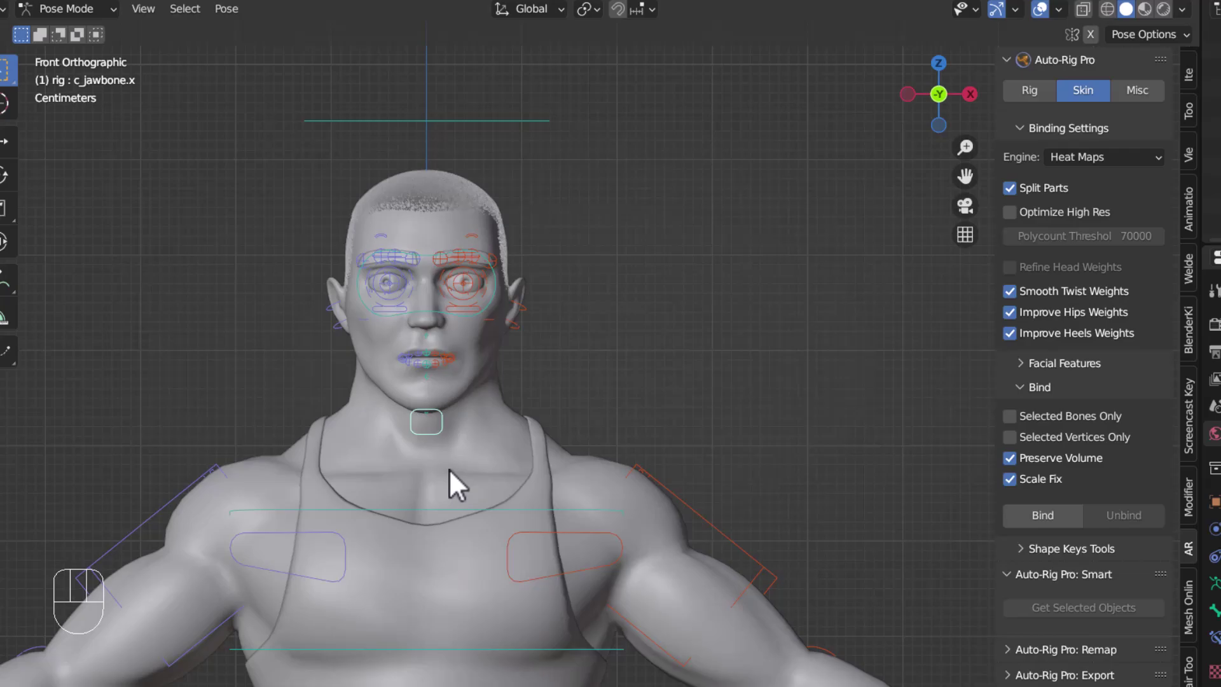
{"action": "key", "text": "g"}
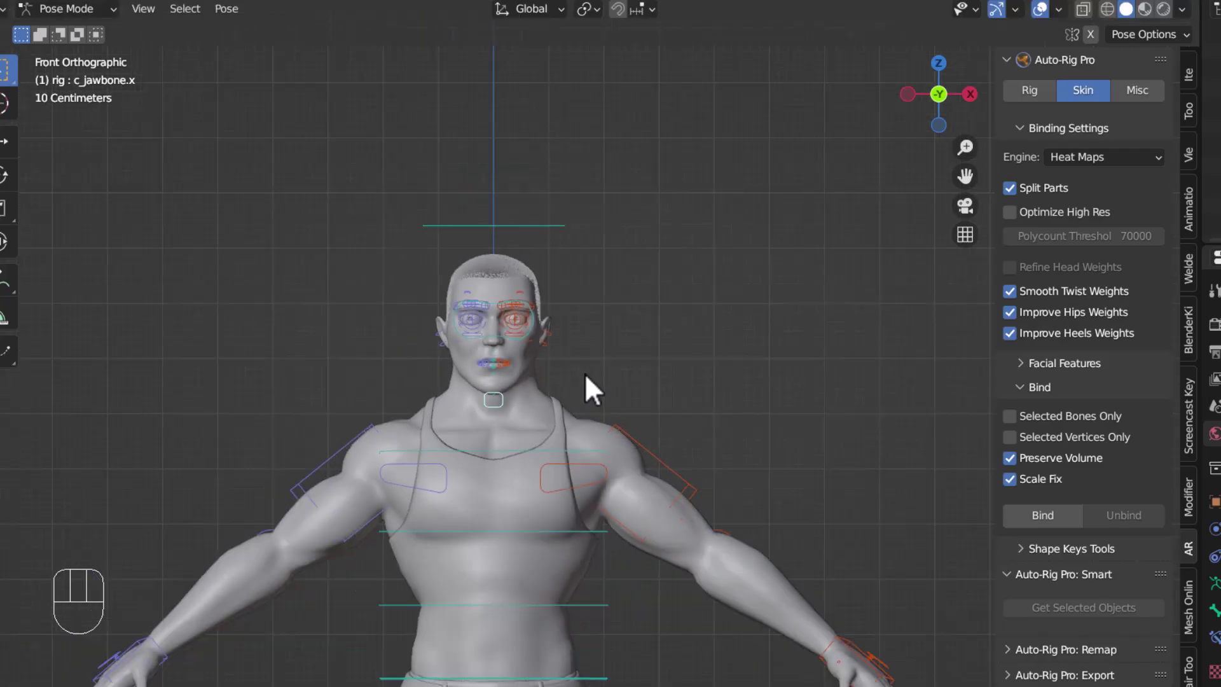
{"action": "left_click_drag", "start_coordinate": [648, 383], "coordinate": [604, 373]}
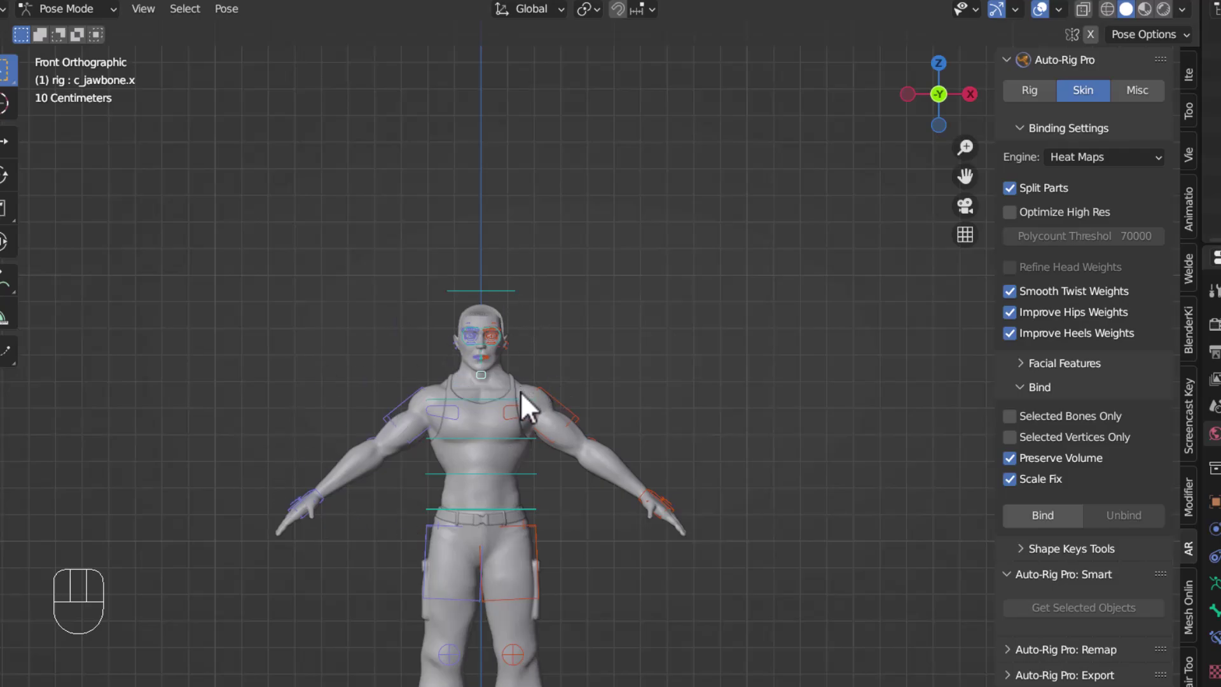
{"action": "key", "text": "ctrl+Tab"}
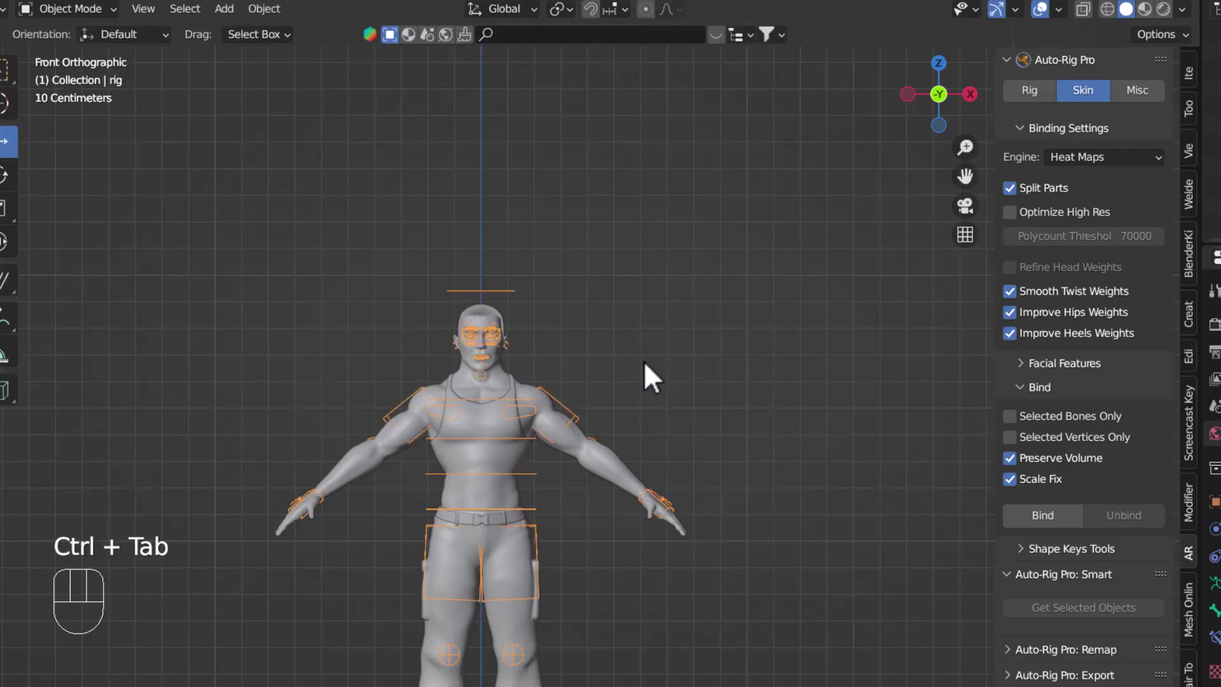
Re-enter Pose Mode and drag c_jawbone.x to open the character's mouth.
{"action": "left_click_drag", "start_coordinate": [1110, 173], "coordinate": [949, 269]}
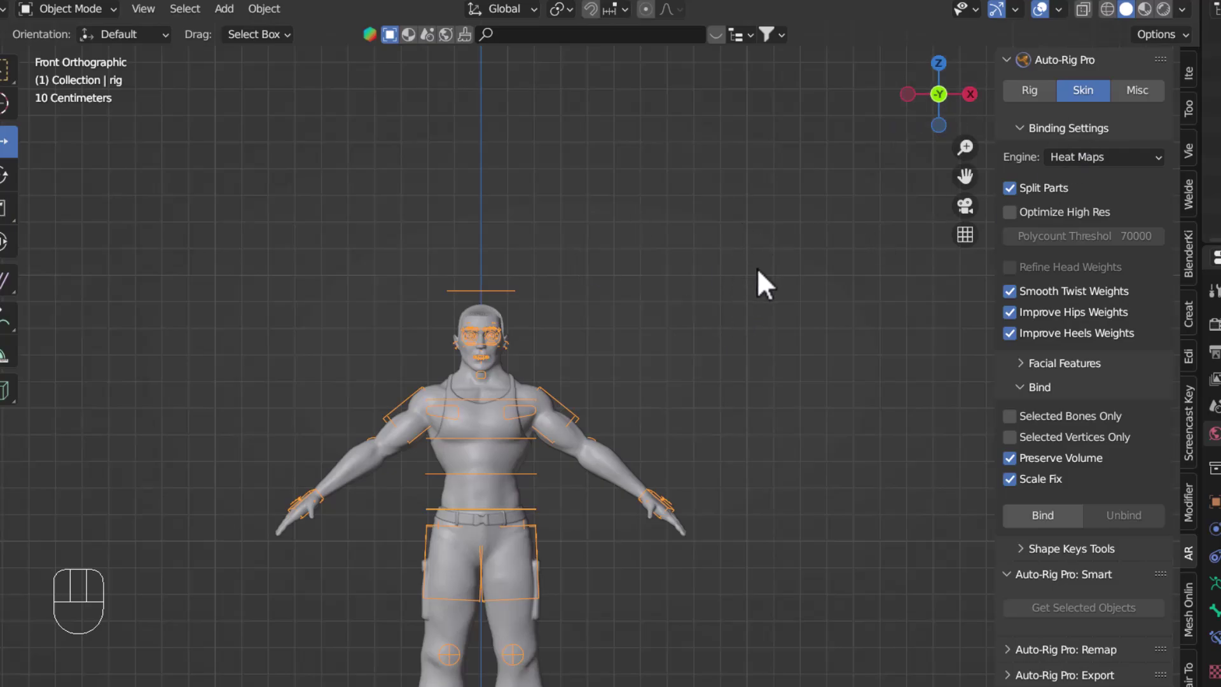
{"action": "left_click_drag", "start_coordinate": [580, 433], "coordinate": [573, 399]}
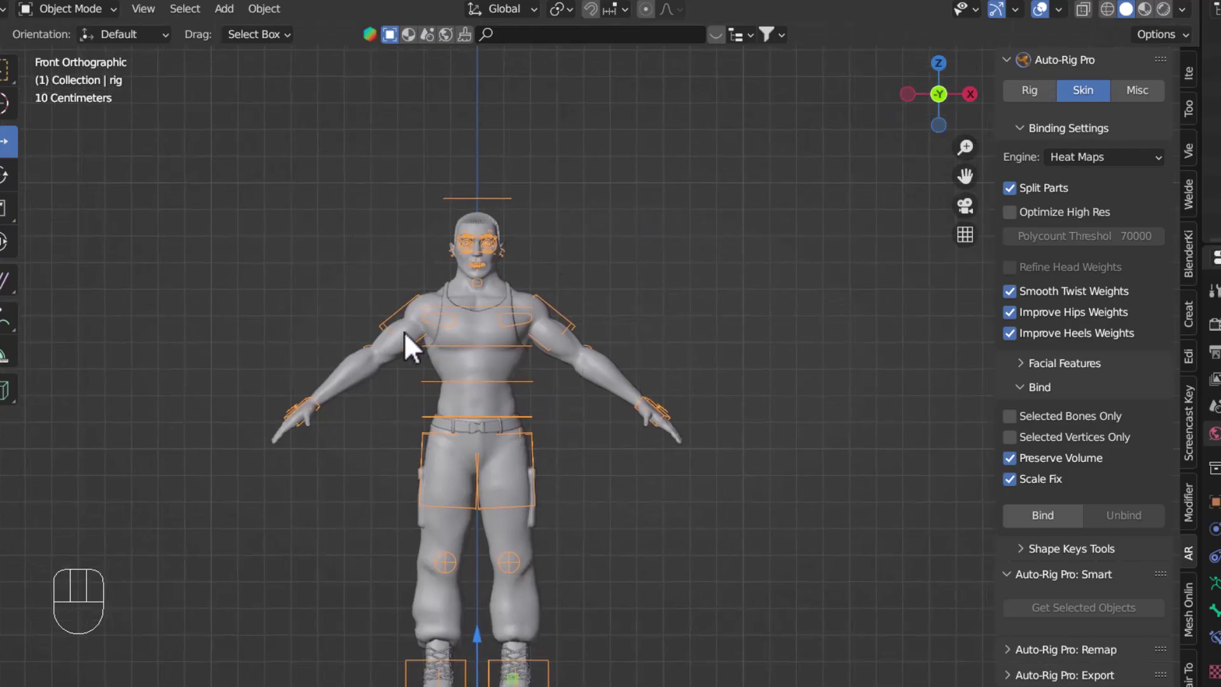
{"action": "key", "text": "ctrl+Tab"}
{"action": "key", "text": "g"}
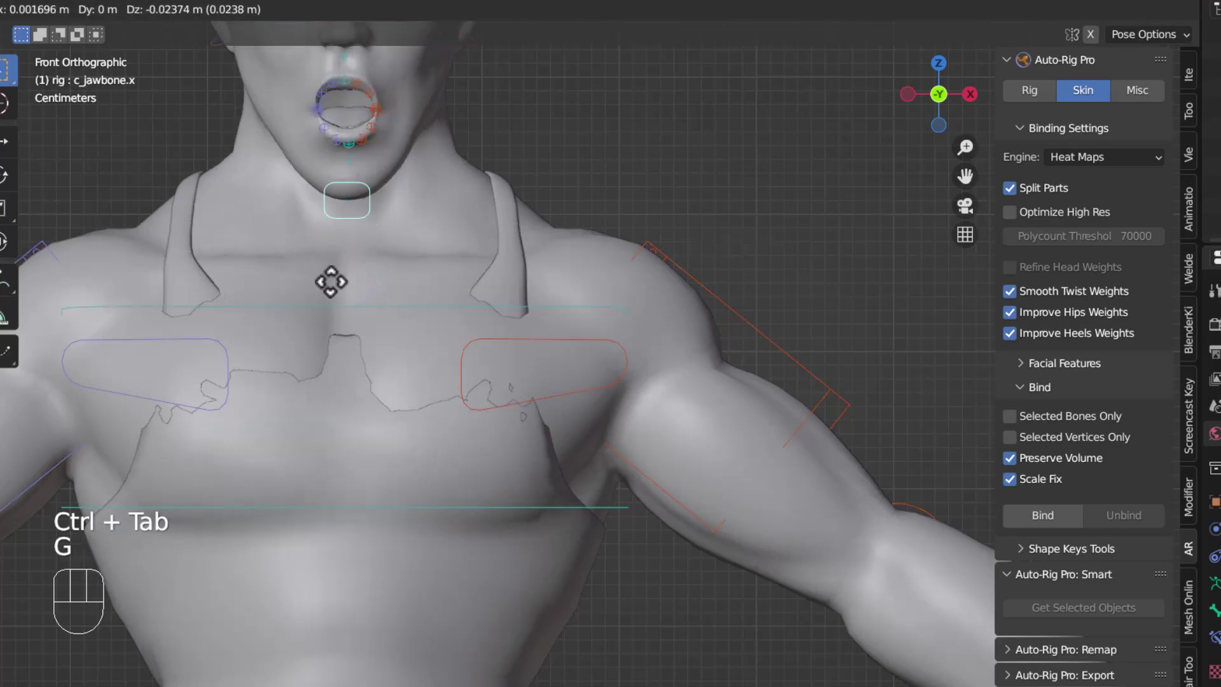
{"action": "left_click_drag", "start_coordinate": [711, 447], "coordinate": [522, 398]}
Move c_hand_ik.l, revealing the tank top breaking through at the chest.
{"action": "left_click", "coordinate": [628, 507]}
{"action": "key", "text": "g"}
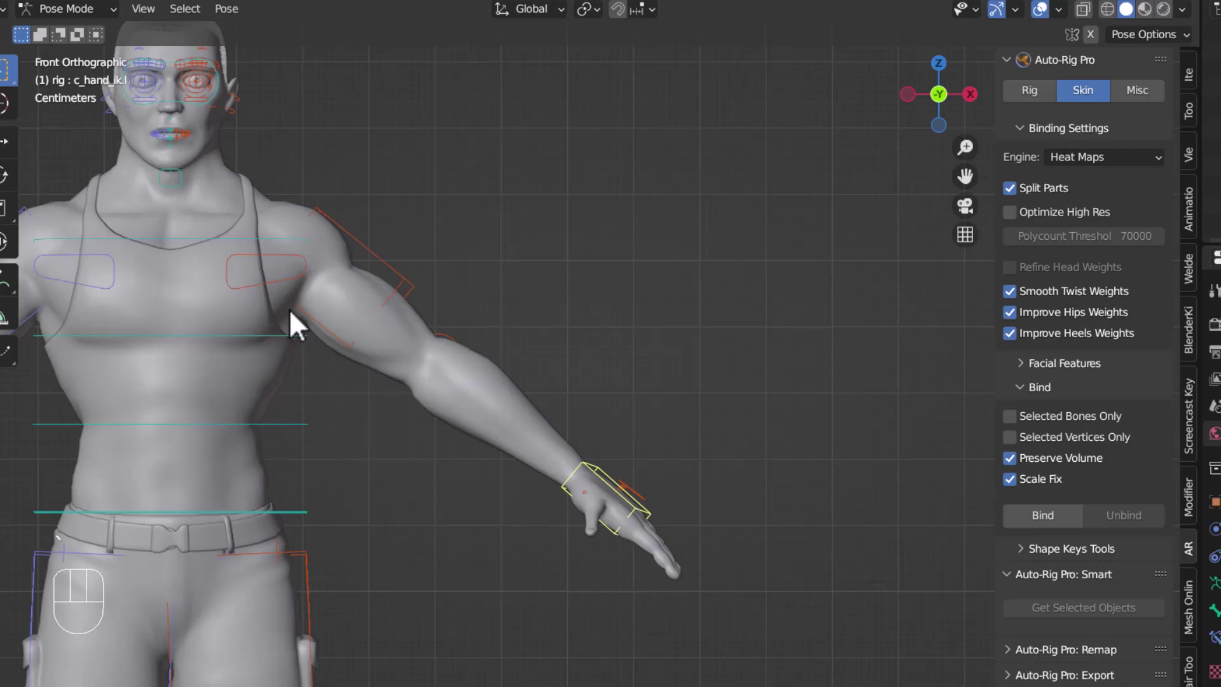
Return to Object Mode, deselect all, select the body meshes with TankTop active.
{"action": "middle_click", "coordinate": [429, 342]}
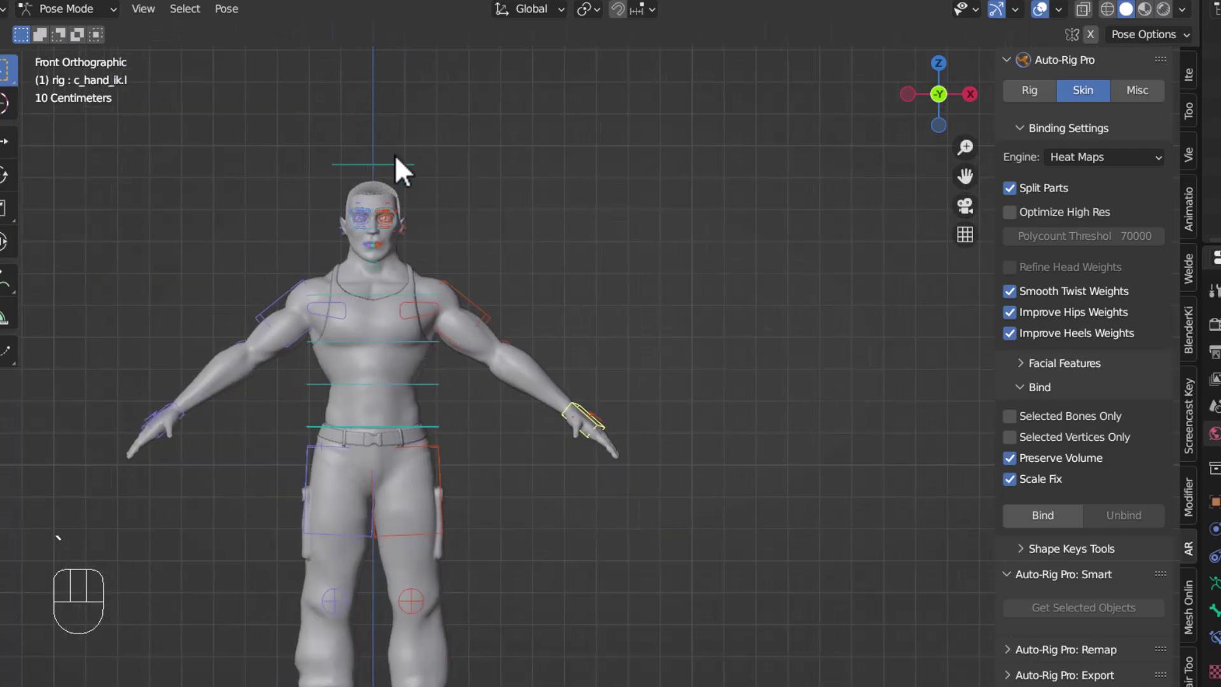
{"action": "key", "text": "ctrl+Tab"}
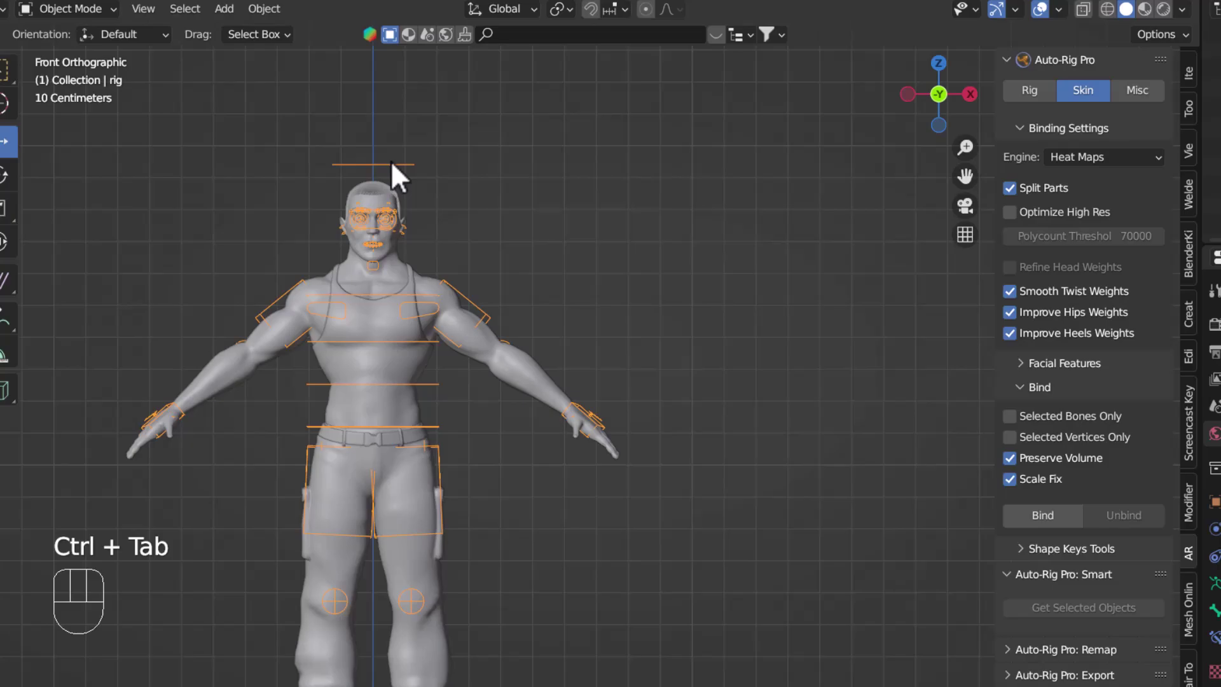
{"action": "key", "text": "h"}
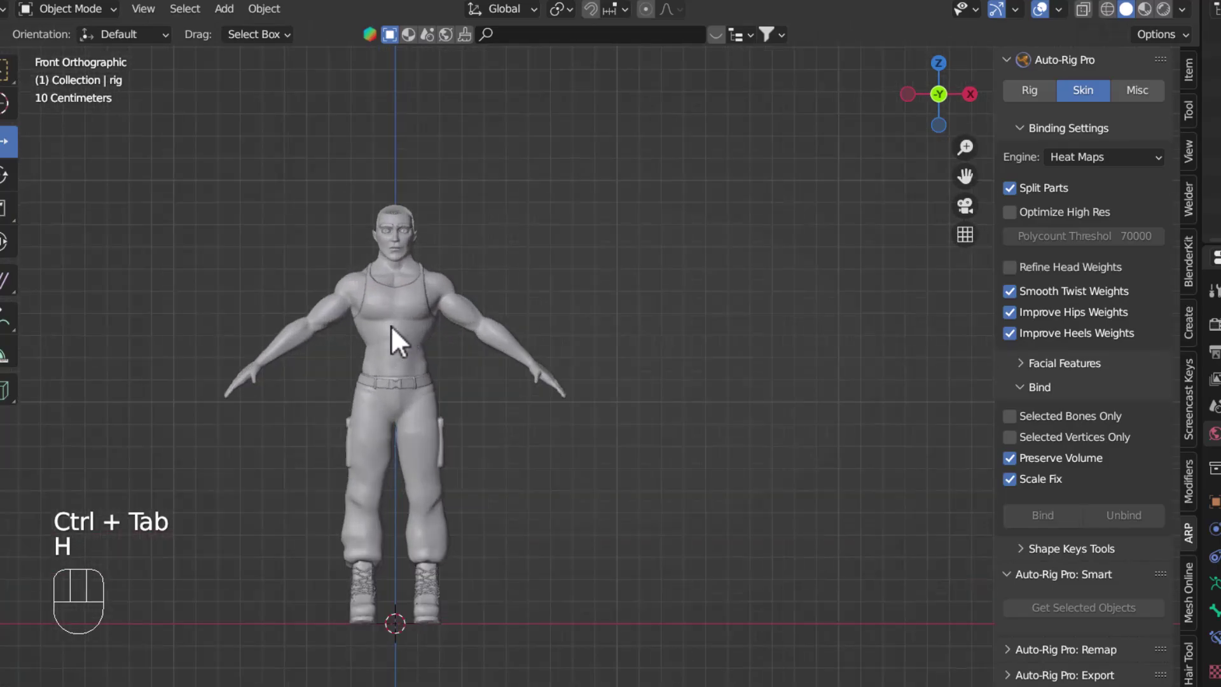
{"action": "left_click_drag", "start_coordinate": [369, 396], "coordinate": [588, 619]}
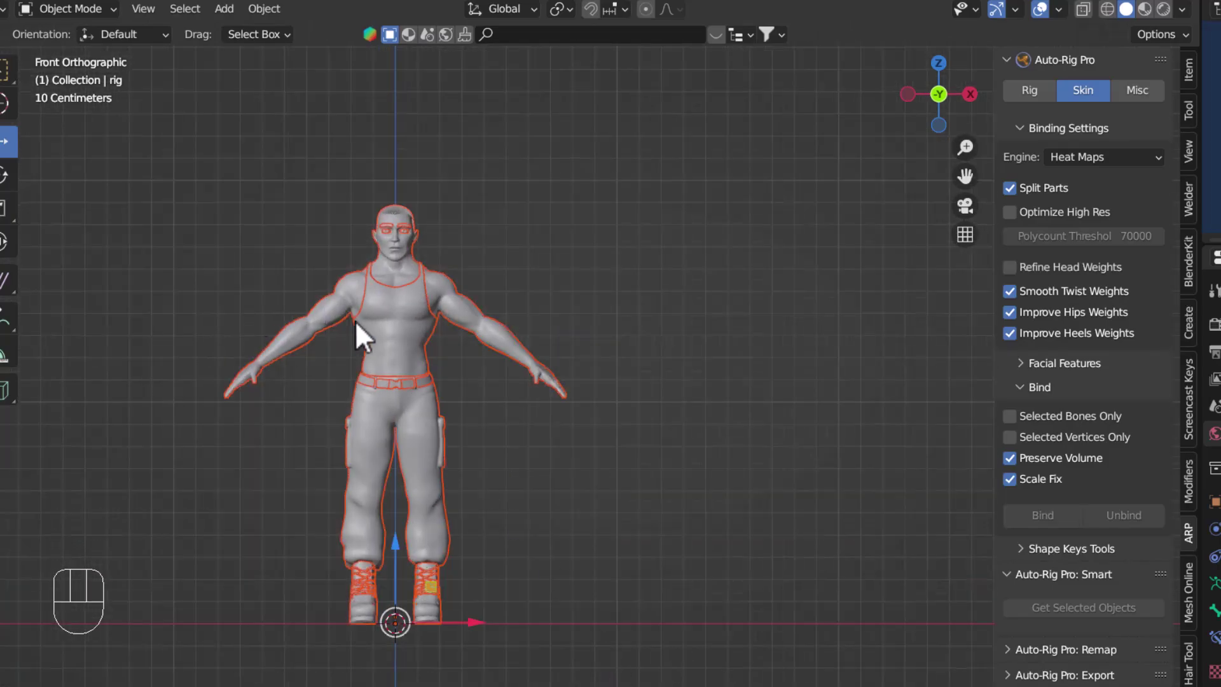
{"action": "key", "text": "Tab"}
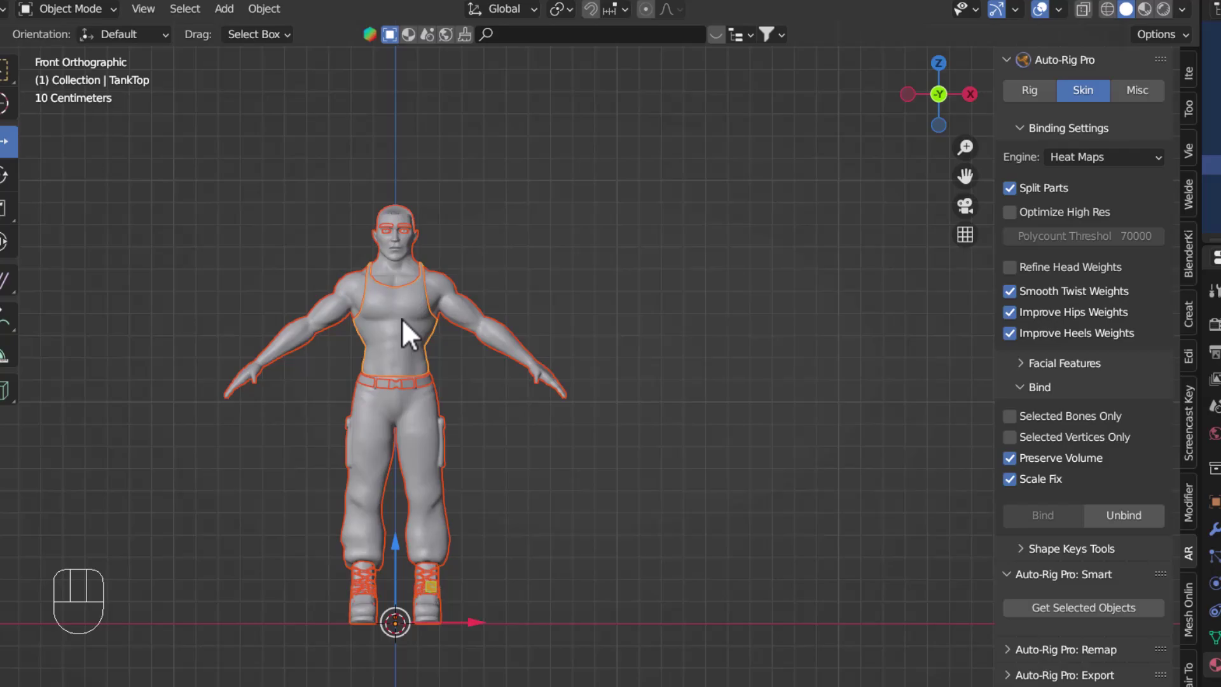
Enter Edit Mode on TankTop and box-select the torso vertices.
{"action": "key", "text": "Tab"}
{"action": "left_click", "coordinate": [1098, 22]}
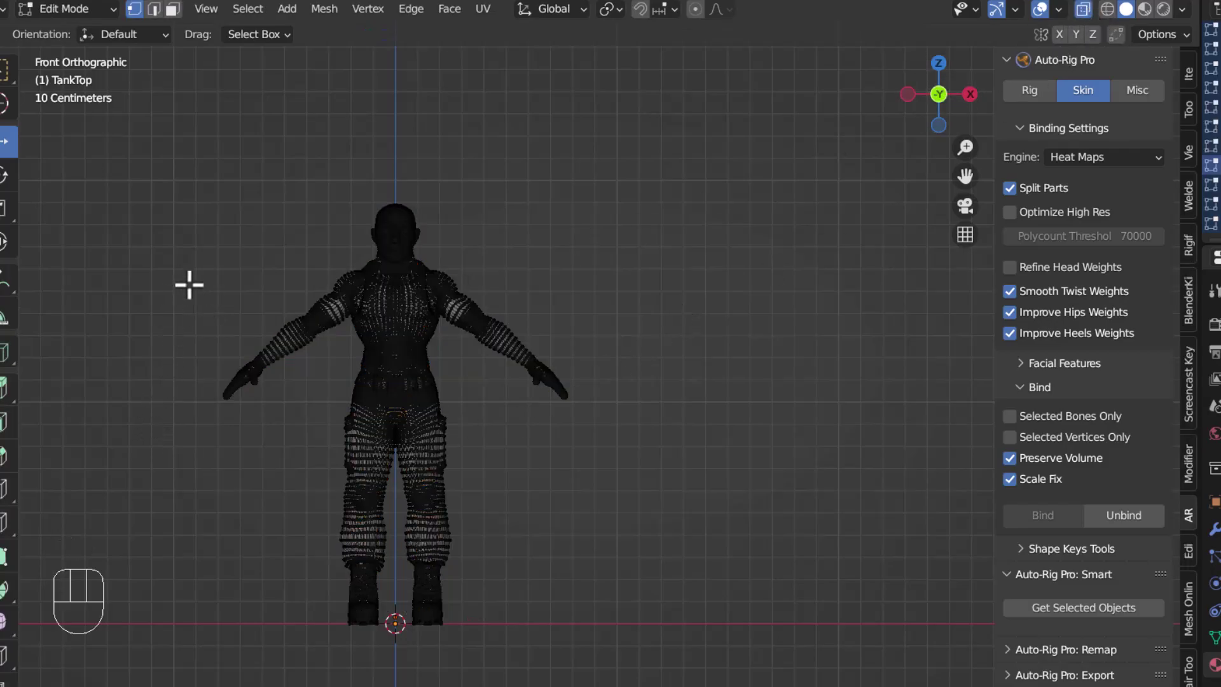
{"action": "left_click", "coordinate": [968, 143]}
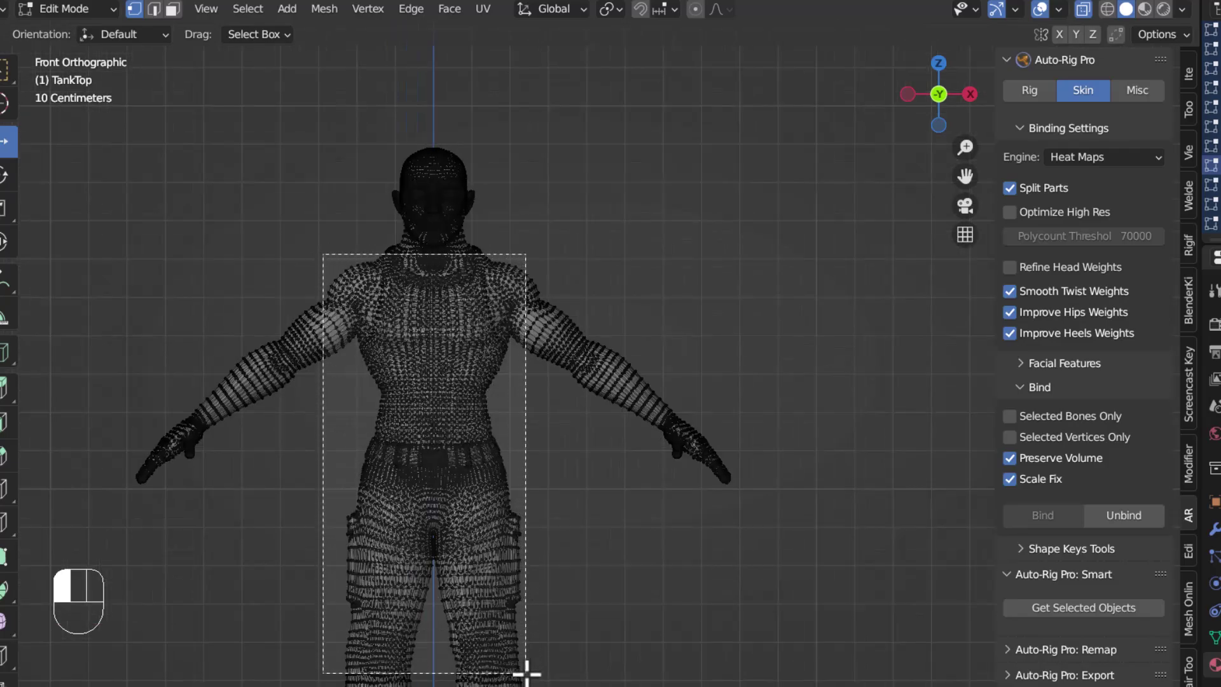
{"action": "middle_click", "coordinate": [967, 143]}
{"action": "left_click", "coordinate": [968, 143]}
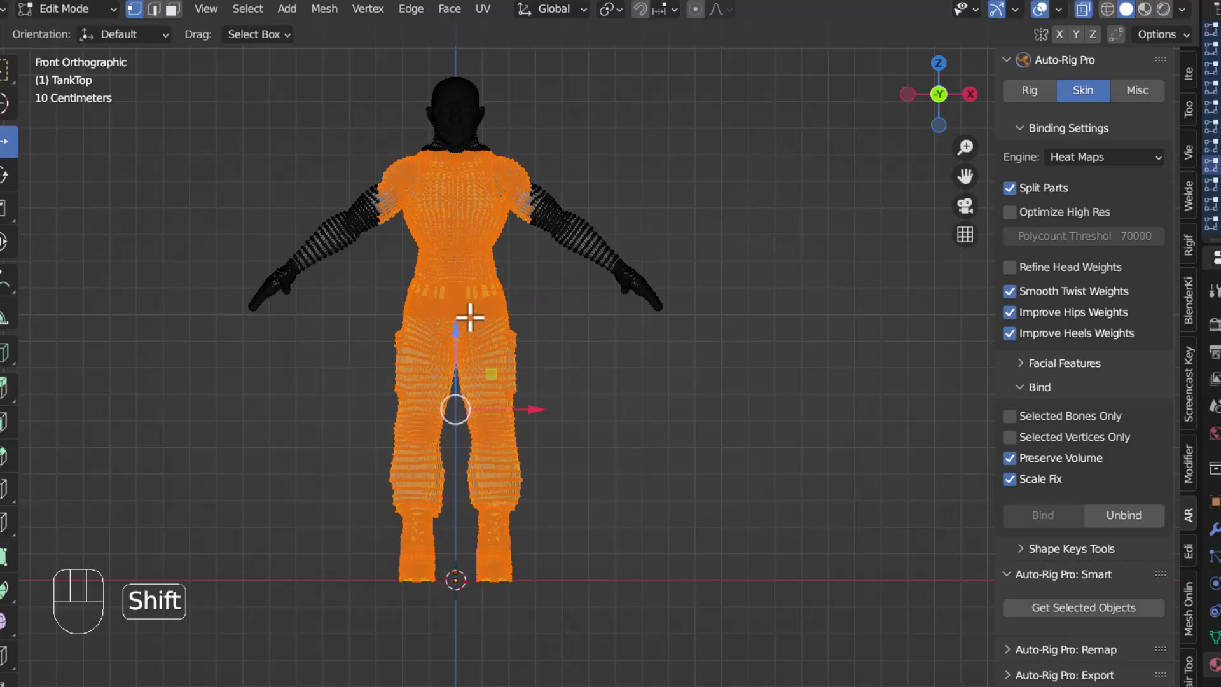
{"action": "middle_click", "coordinate": [967, 143]}
{"action": "middle_click", "coordinate": [968, 142]}
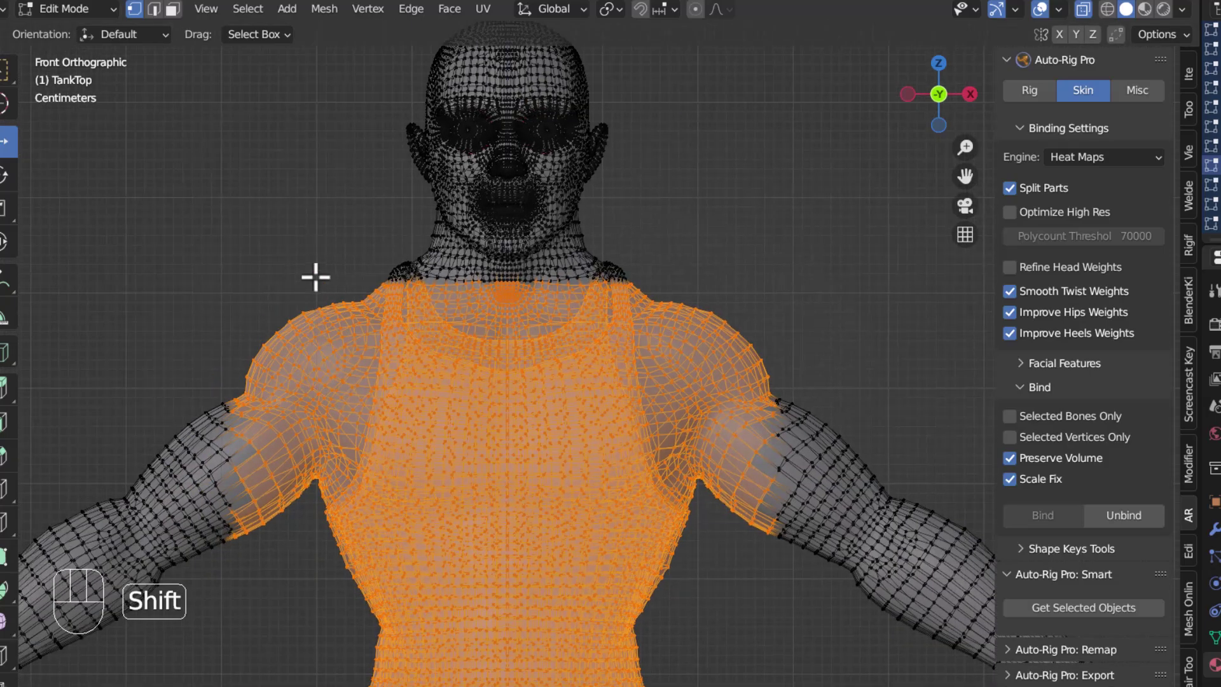
{"action": "left_click", "coordinate": [968, 143]}
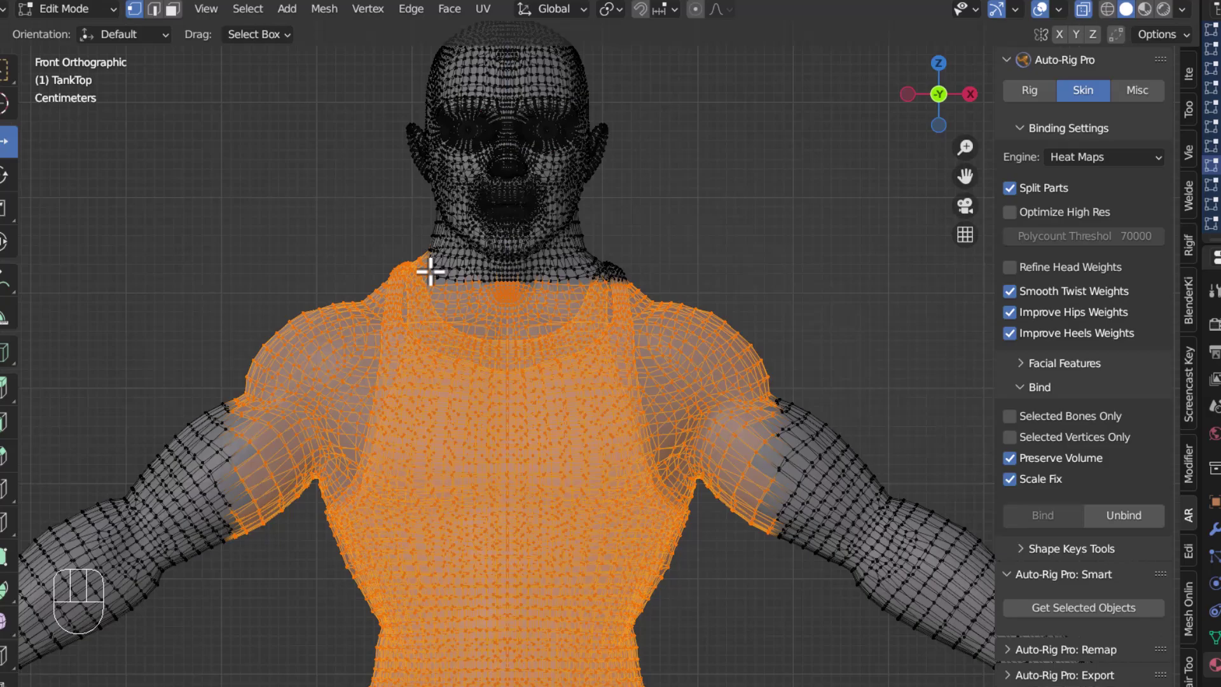
{"action": "left_click", "coordinate": [967, 143]}
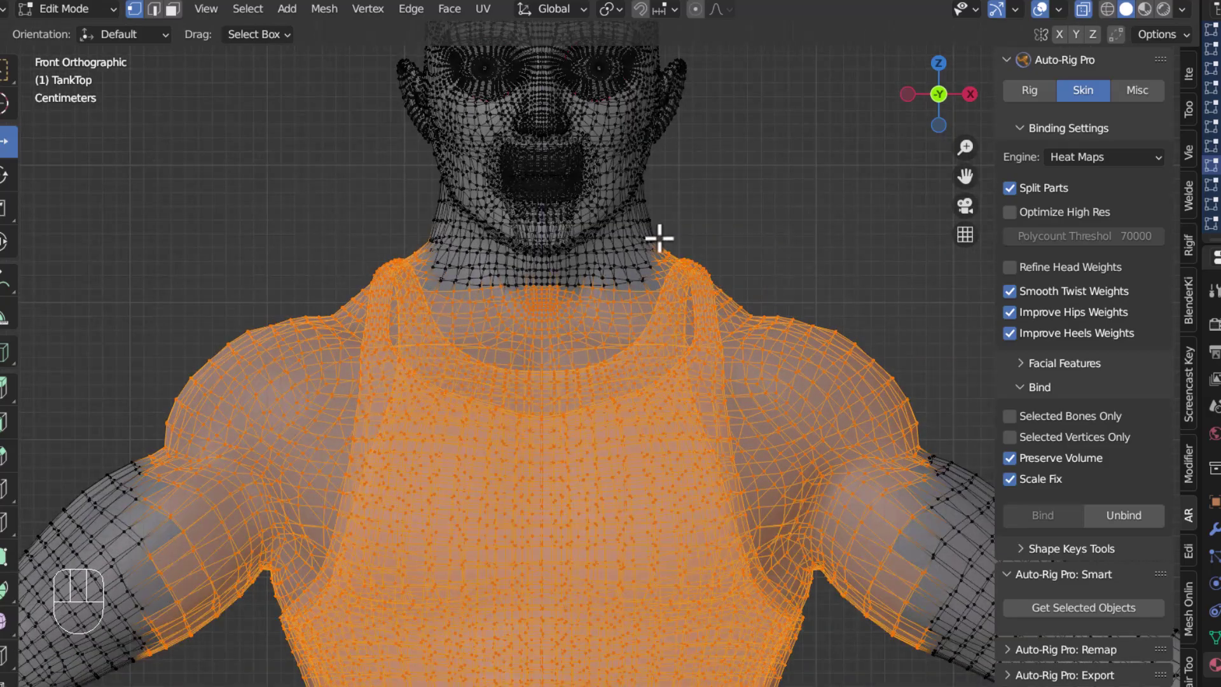
Refine the selection to only the tank top vertices, excluding arm and head.
{"action": "middle_click", "coordinate": [968, 142]}
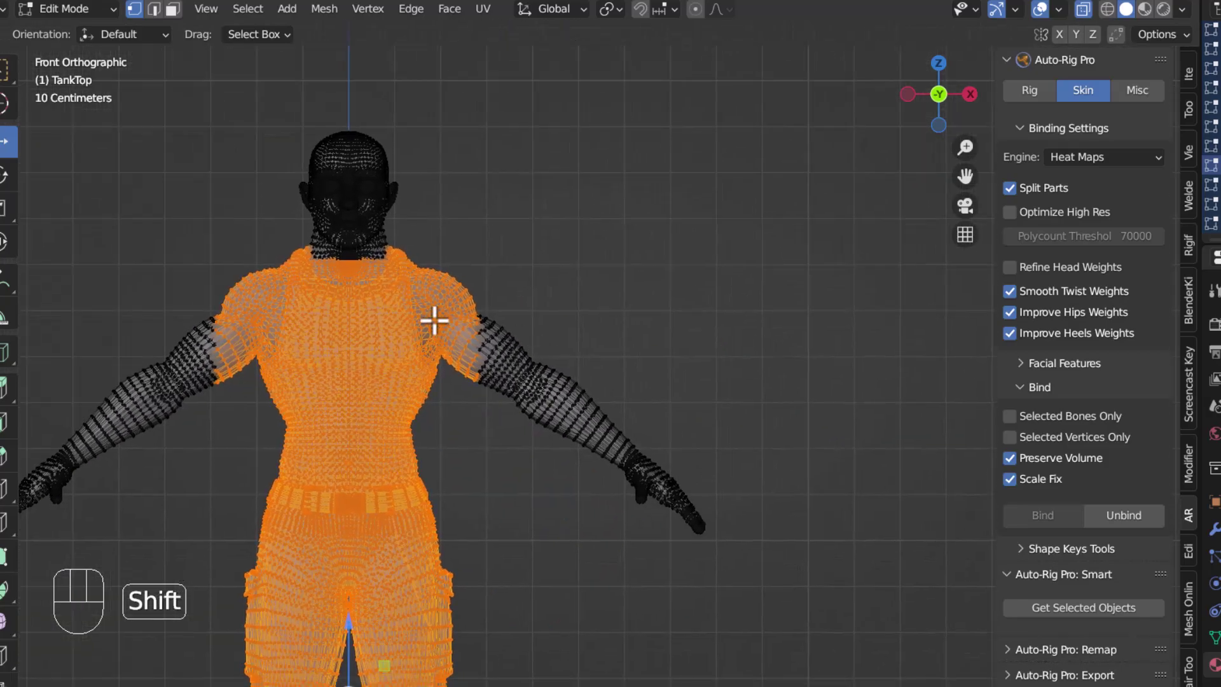
{"action": "middle_click", "coordinate": [968, 143]}
{"action": "middle_click", "coordinate": [968, 142]}
{"action": "left_click", "coordinate": [968, 142]}
{"action": "left_click", "coordinate": [968, 143]}
{"action": "left_click", "coordinate": [968, 143]}
{"action": "left_click", "coordinate": [968, 143]}
{"action": "left_click", "coordinate": [968, 143]}
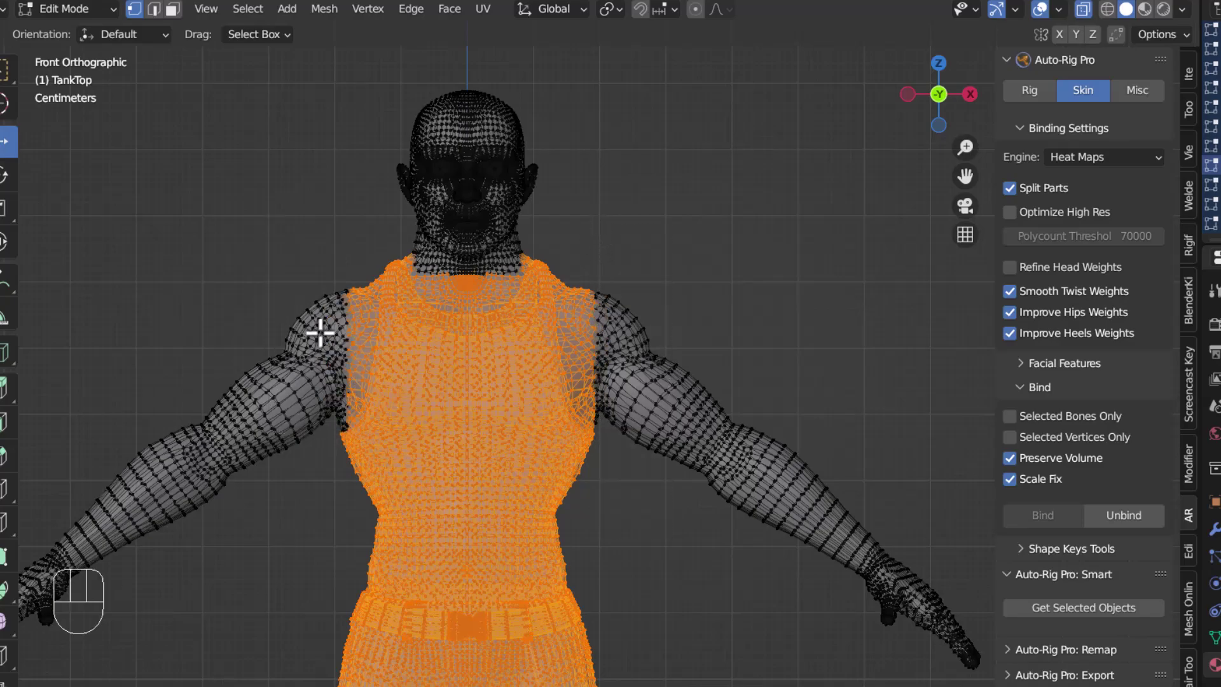
{"action": "left_click", "coordinate": [1091, 20]}
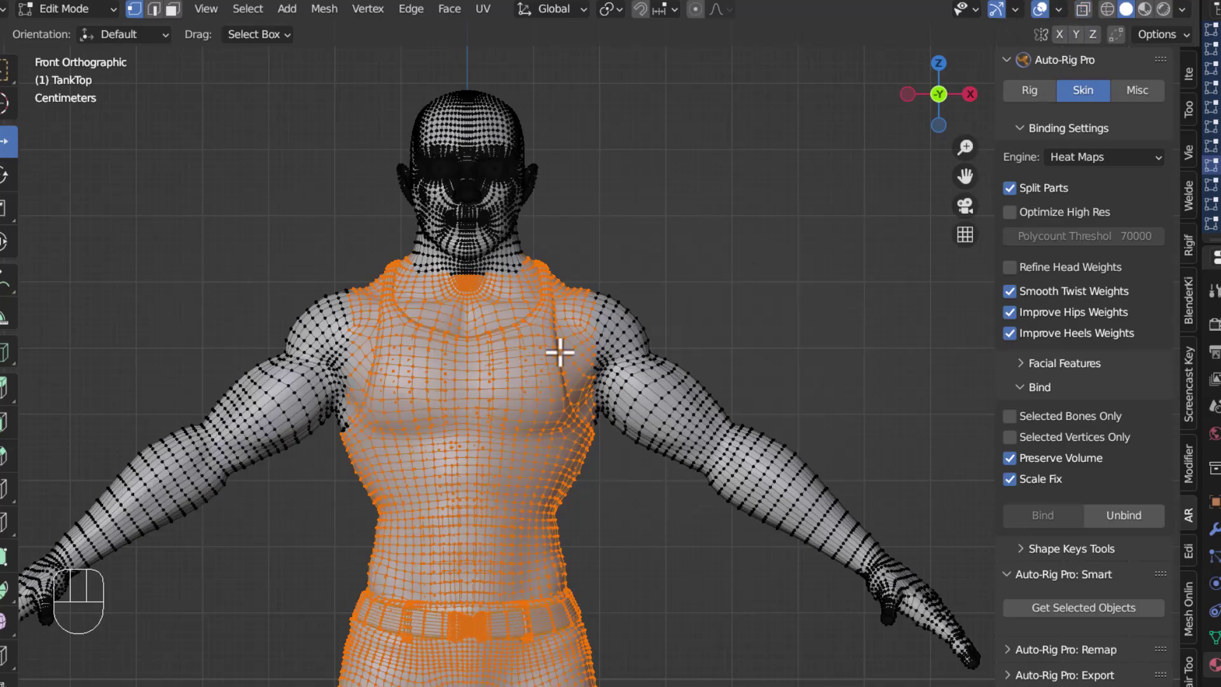
Back in Object Mode, select the character meshes plus the Auto-Rig Pro rig as active.
{"action": "key", "text": "Tab"}
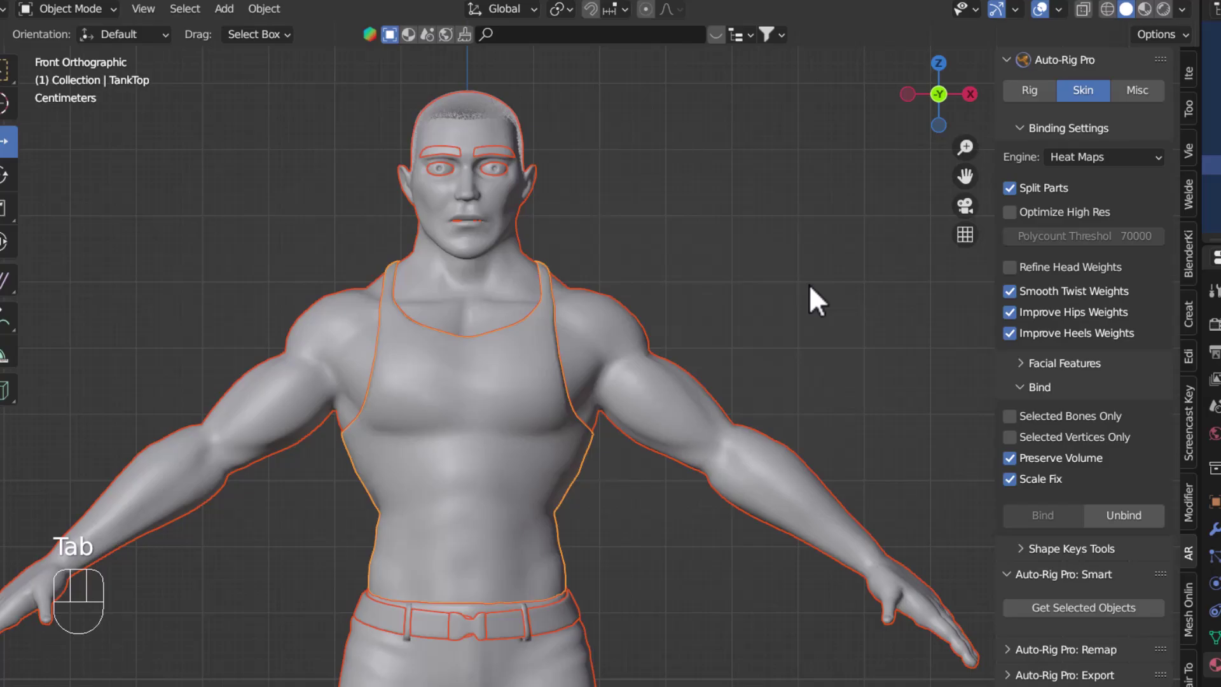
{"action": "key", "text": "alt+h"}
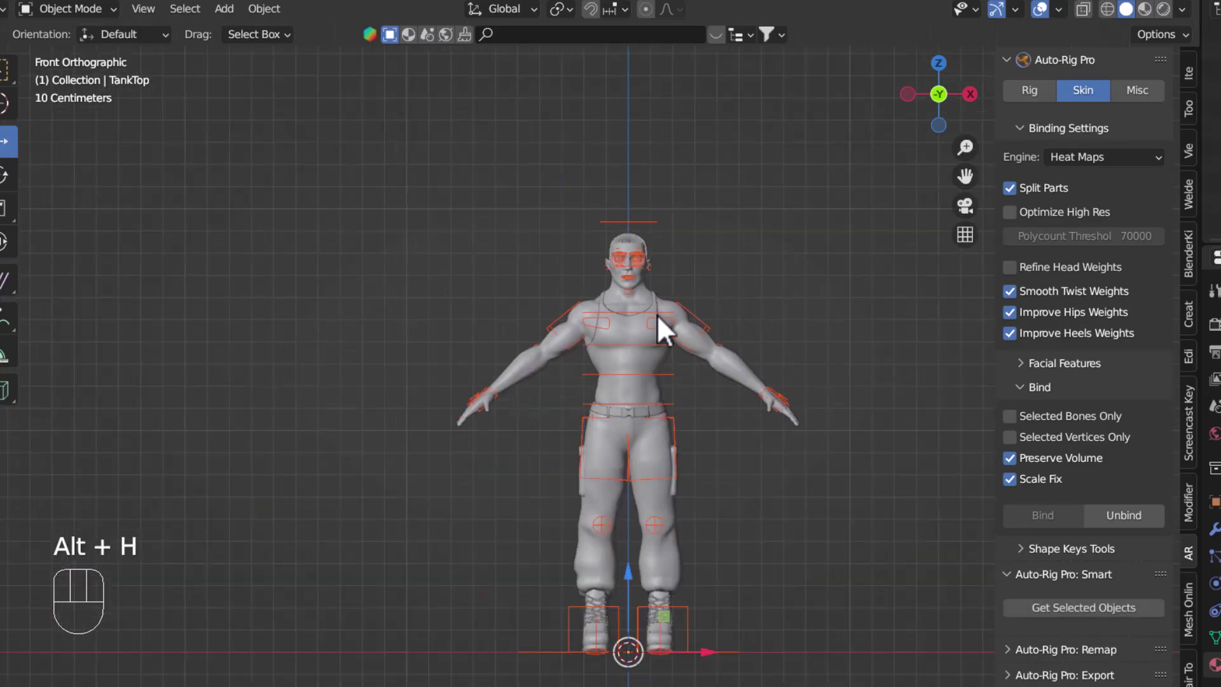
{"action": "left_click_drag", "start_coordinate": [968, 142], "coordinate": [968, 142]}
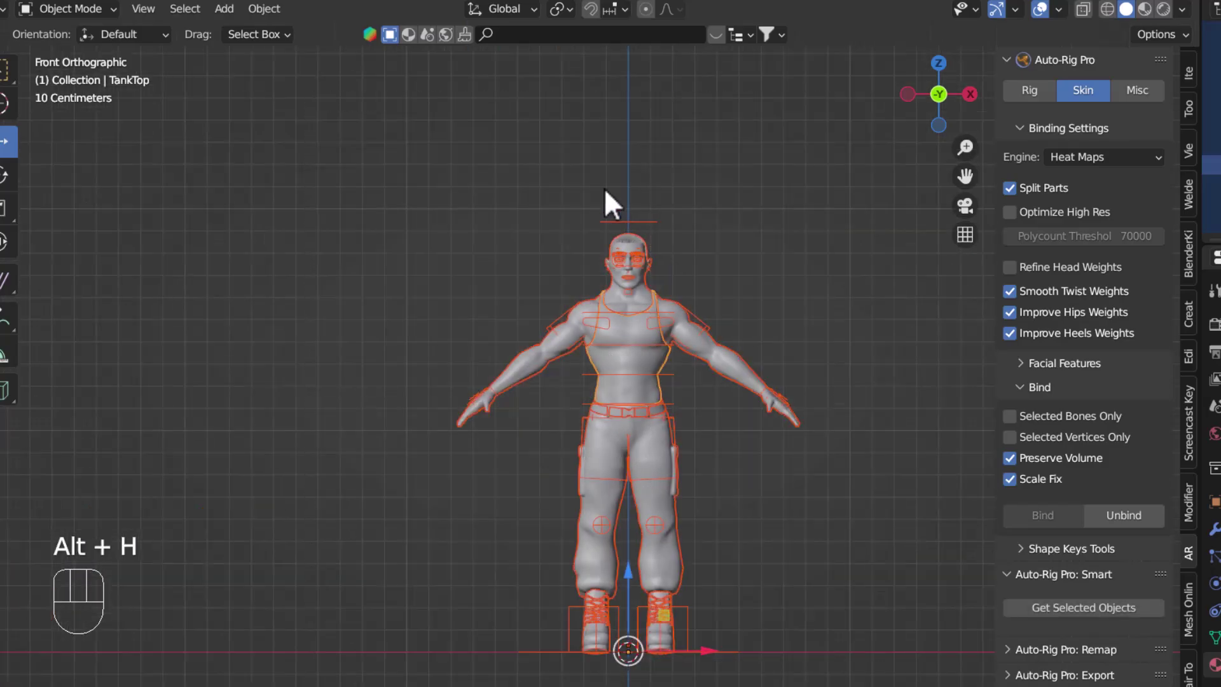
{"action": "left_click", "coordinate": [673, 239]}
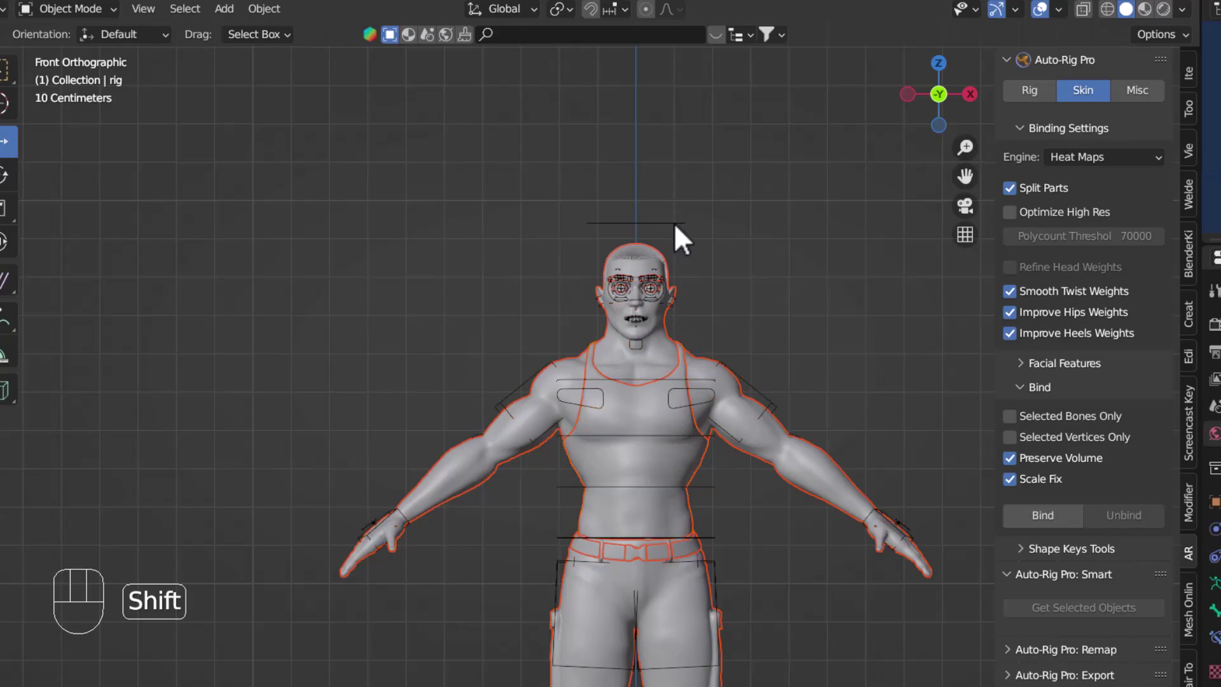
{"action": "left_click", "coordinate": [684, 237]}
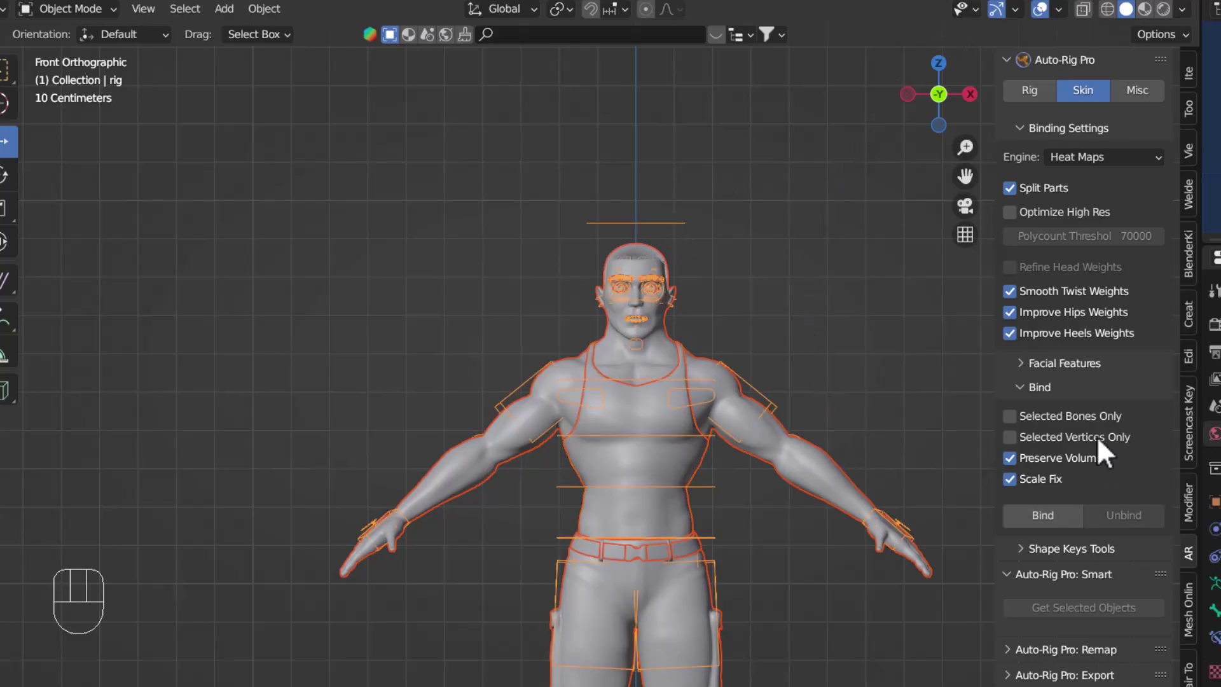
Bind with Voxel Heat Diffuse Skinning at resolution 128, Selected Vertices Only enabled.
{"action": "left_click_drag", "start_coordinate": [1111, 174], "coordinate": [1119, 235]}
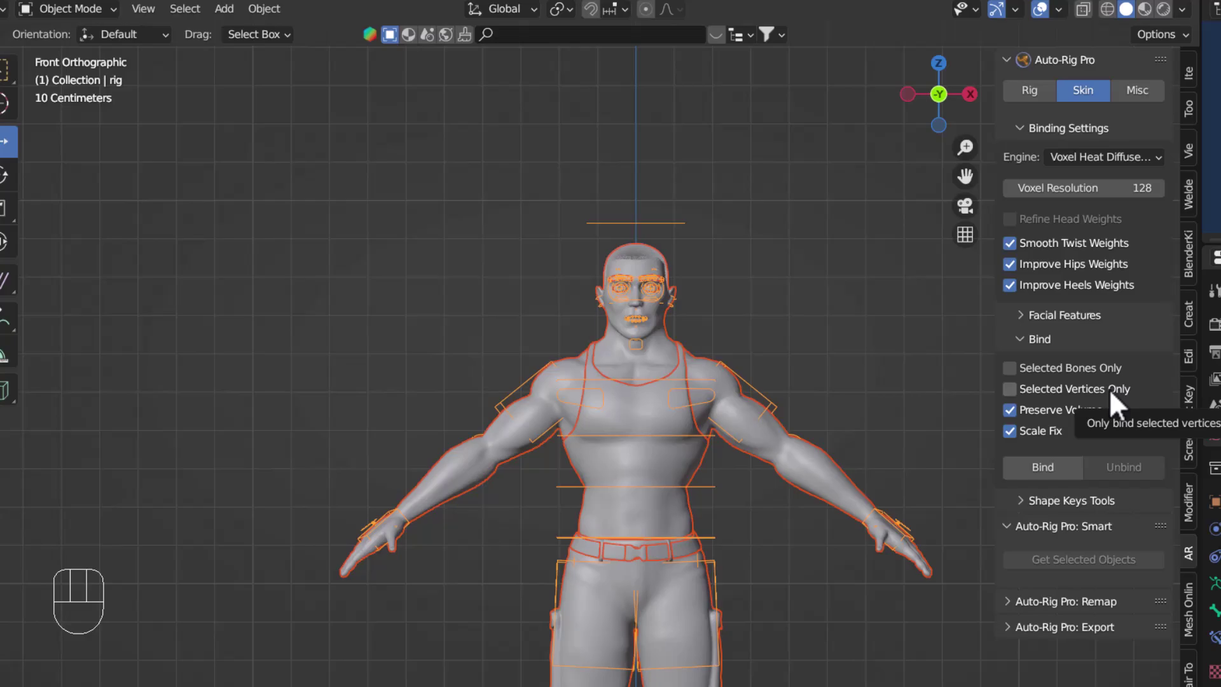
{"action": "left_click", "coordinate": [1023, 404]}
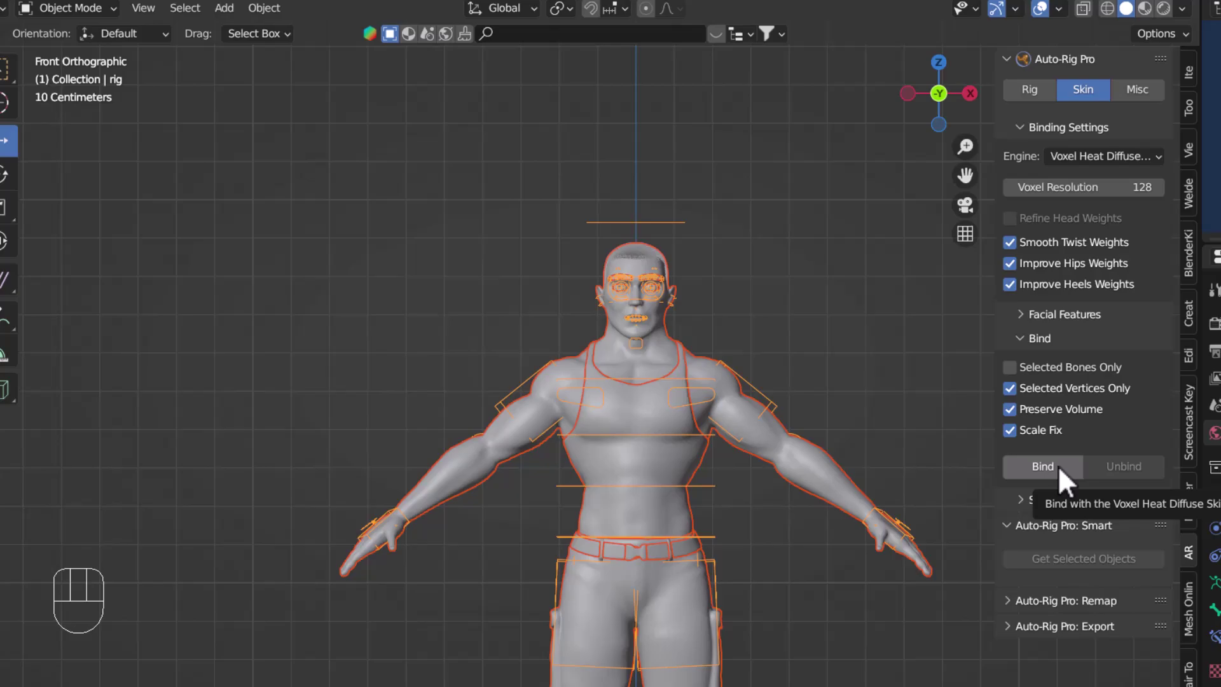
{"action": "left_click_drag", "start_coordinate": [1069, 452], "coordinate": [716, 411]}
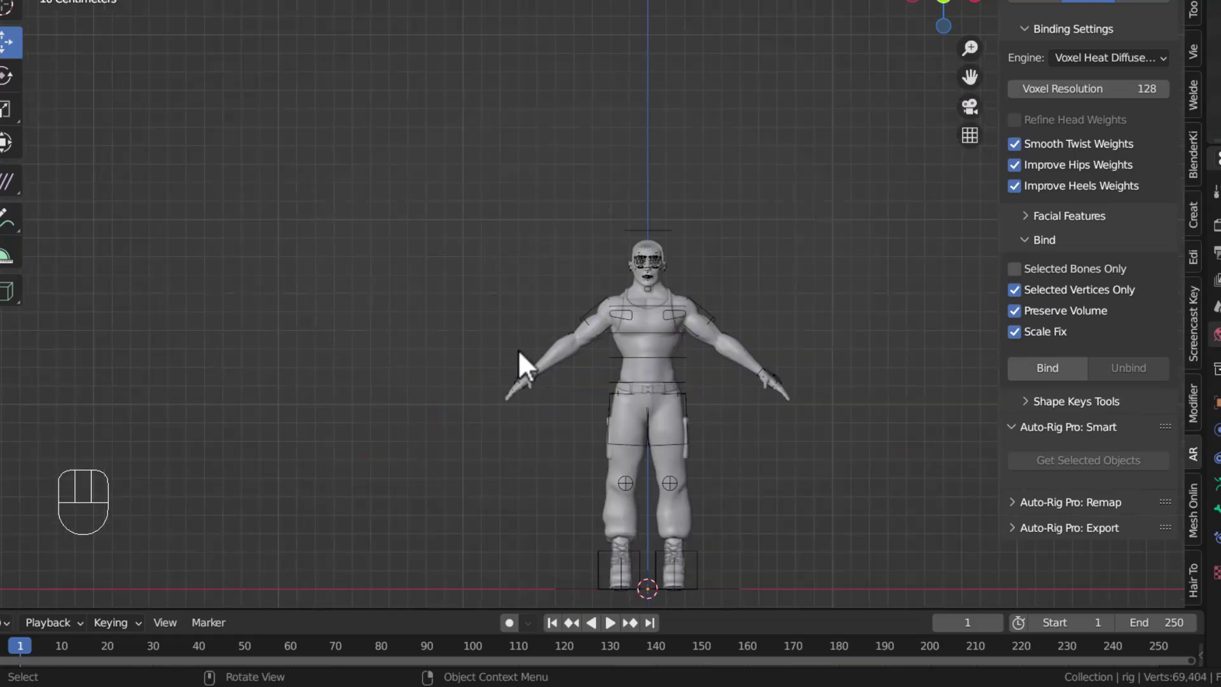
Enter Pose Mode and move the hand IK control to check shoulder and tank top deform together.
{"action": "middle_click", "coordinate": [773, 395]}
{"action": "middle_click", "coordinate": [727, 461]}
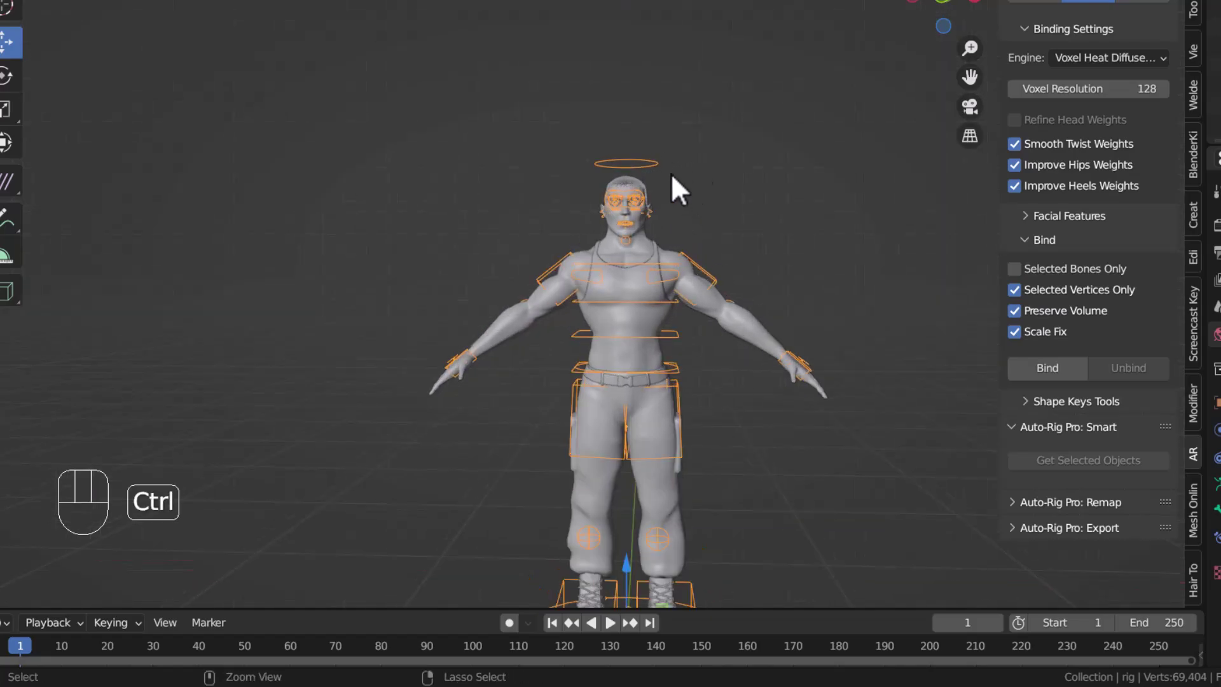
{"action": "key", "text": "ctrl+Tab"}
{"action": "left_click_drag", "start_coordinate": [608, 346], "coordinate": [571, 355]}
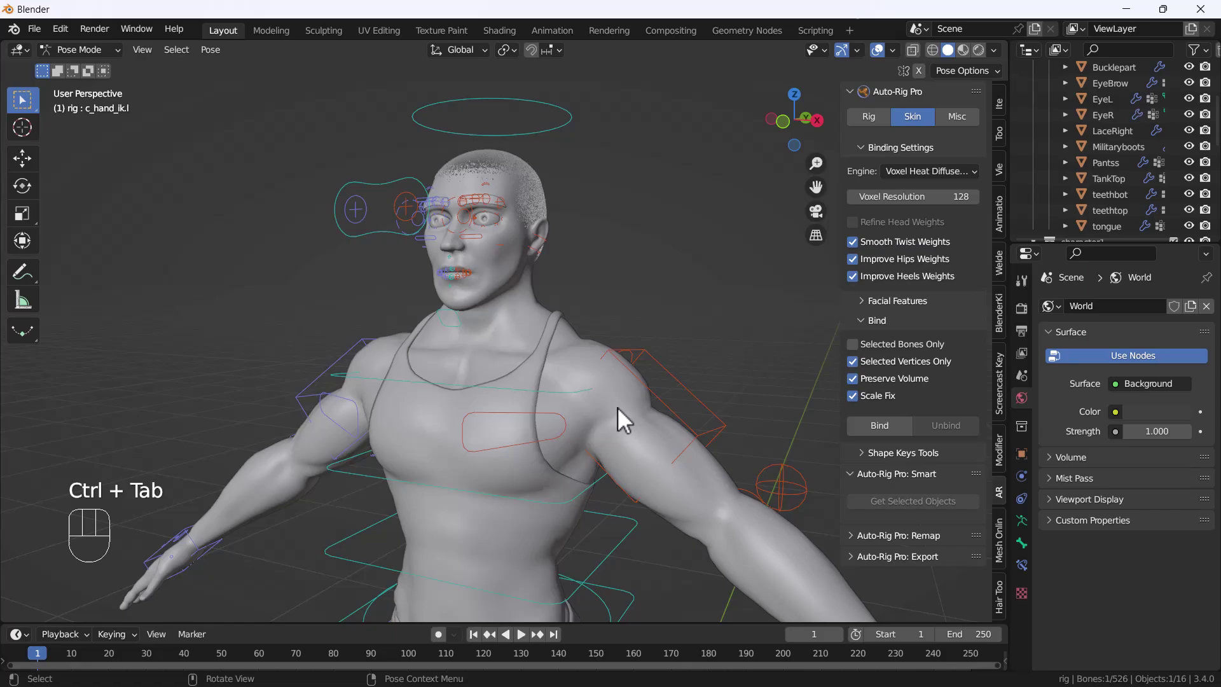
{"action": "left_click_drag", "start_coordinate": [712, 470], "coordinate": [612, 401]}
{"action": "left_click_drag", "start_coordinate": [615, 449], "coordinate": [626, 468]}
{"action": "left_click_drag", "start_coordinate": [629, 468], "coordinate": [653, 468]}
{"action": "key", "text": "g"}
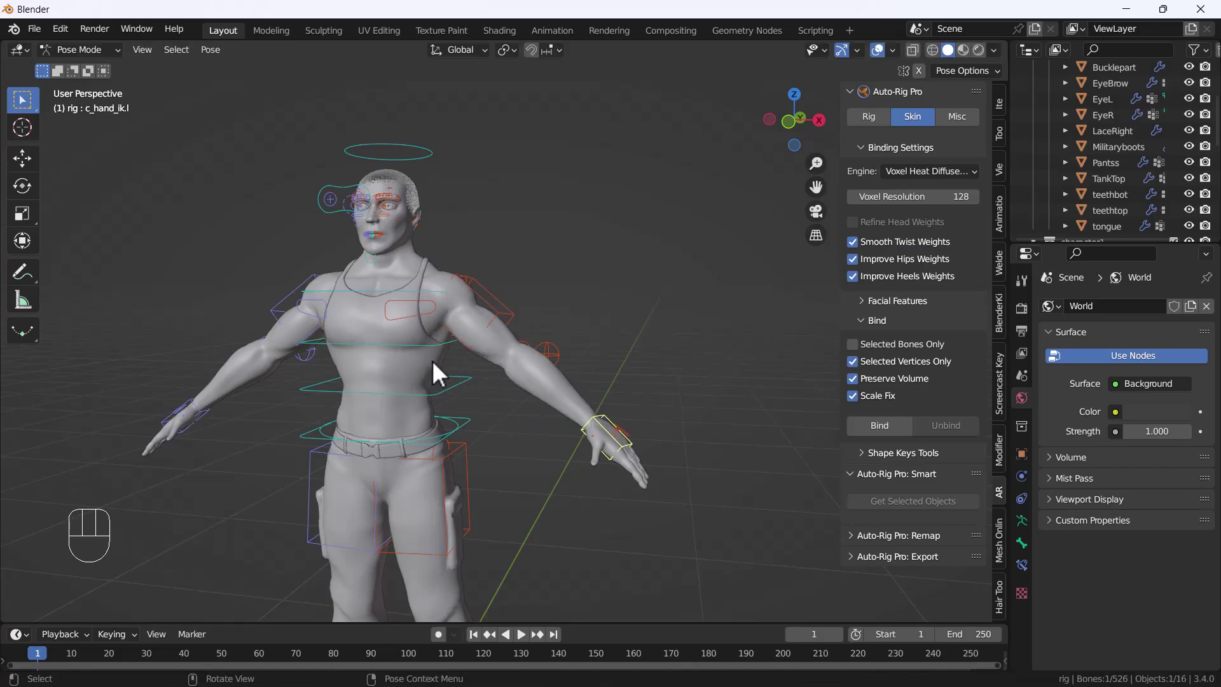
{"action": "key", "text": "g"}
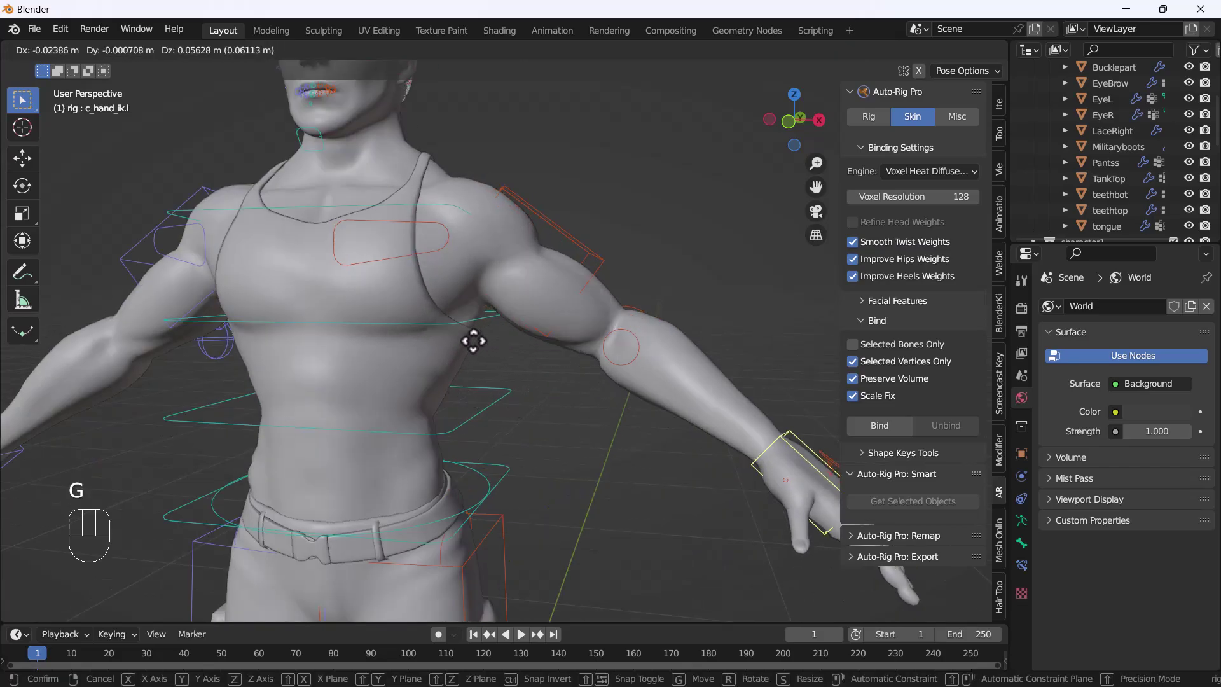
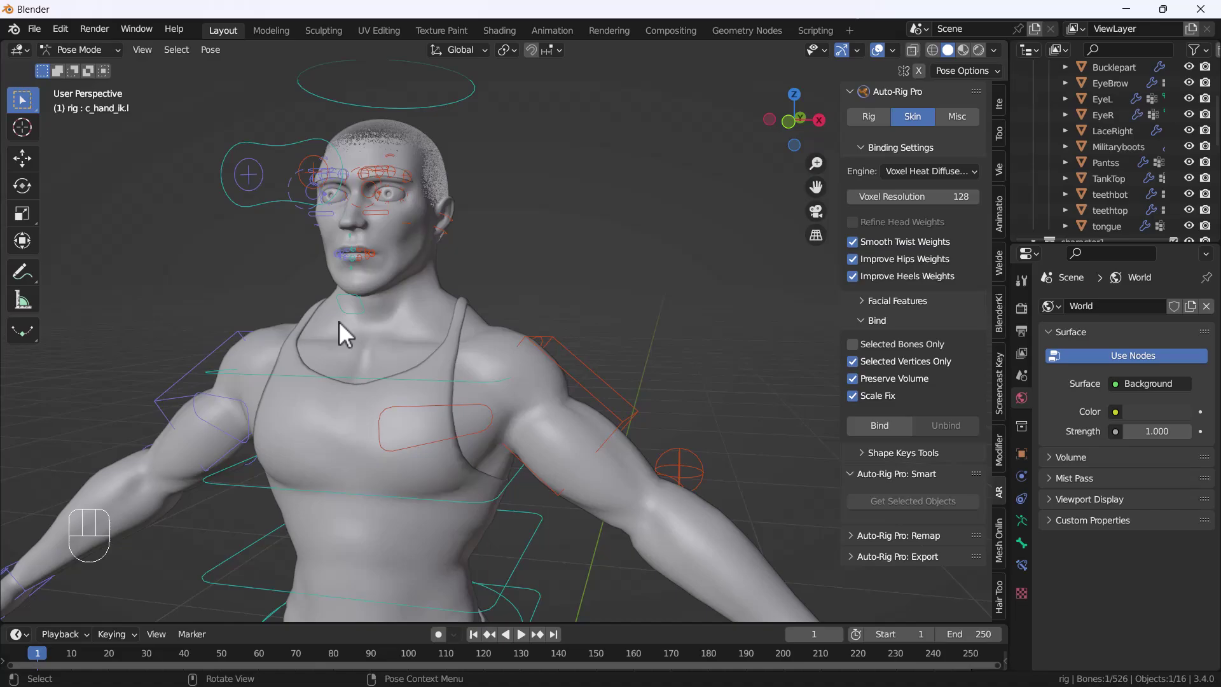
{"action": "left_click_drag", "start_coordinate": [353, 303], "coordinate": [370, 332]}
Move the jawbone control to open the mouth, then return to the front view.
{"action": "key", "text": "g"}
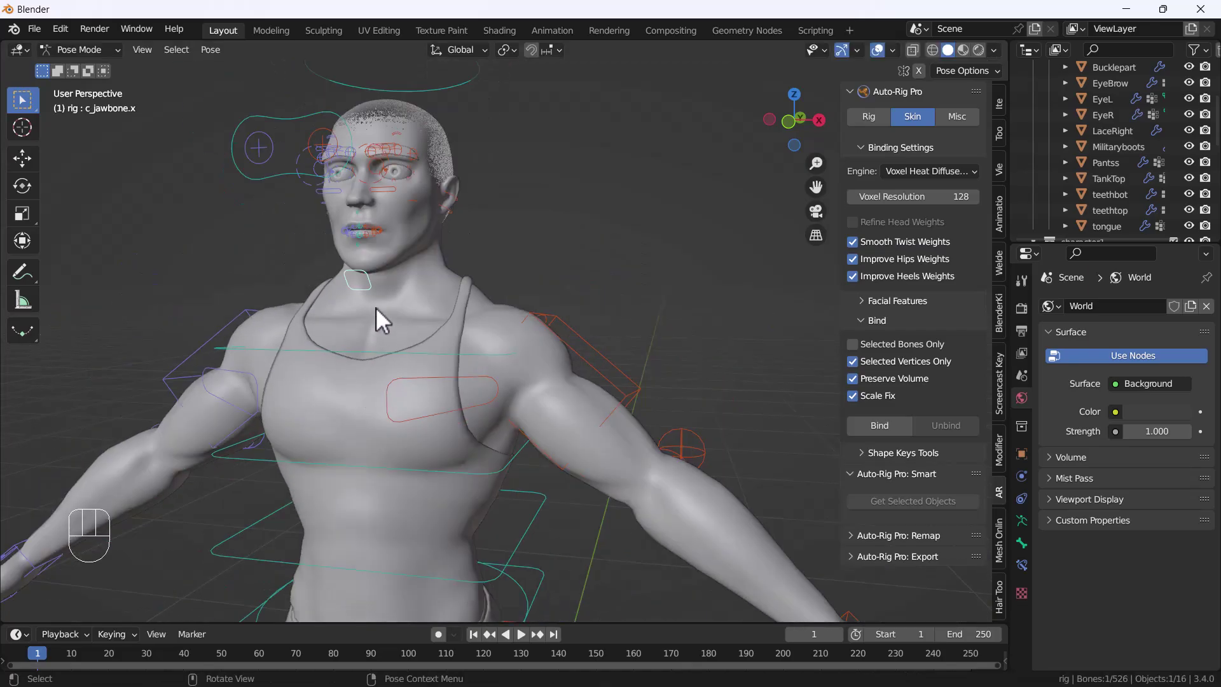
{"action": "left_click_drag", "start_coordinate": [397, 384], "coordinate": [398, 393]}
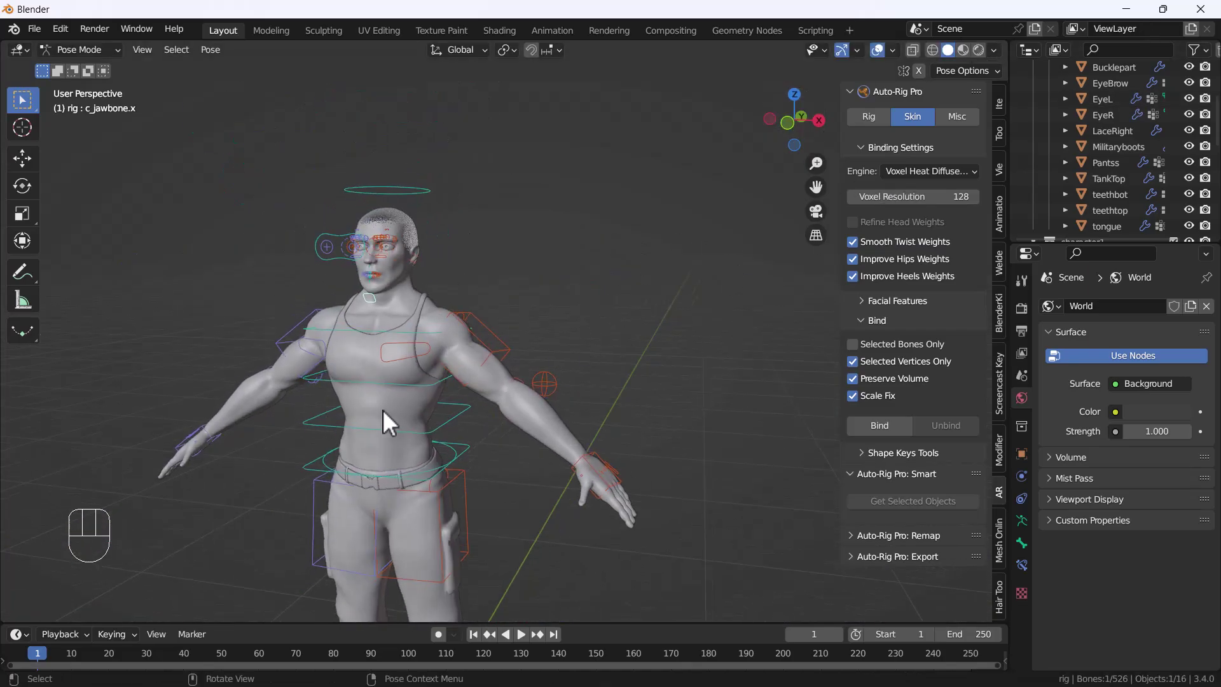
{"action": "key", "text": "g"}
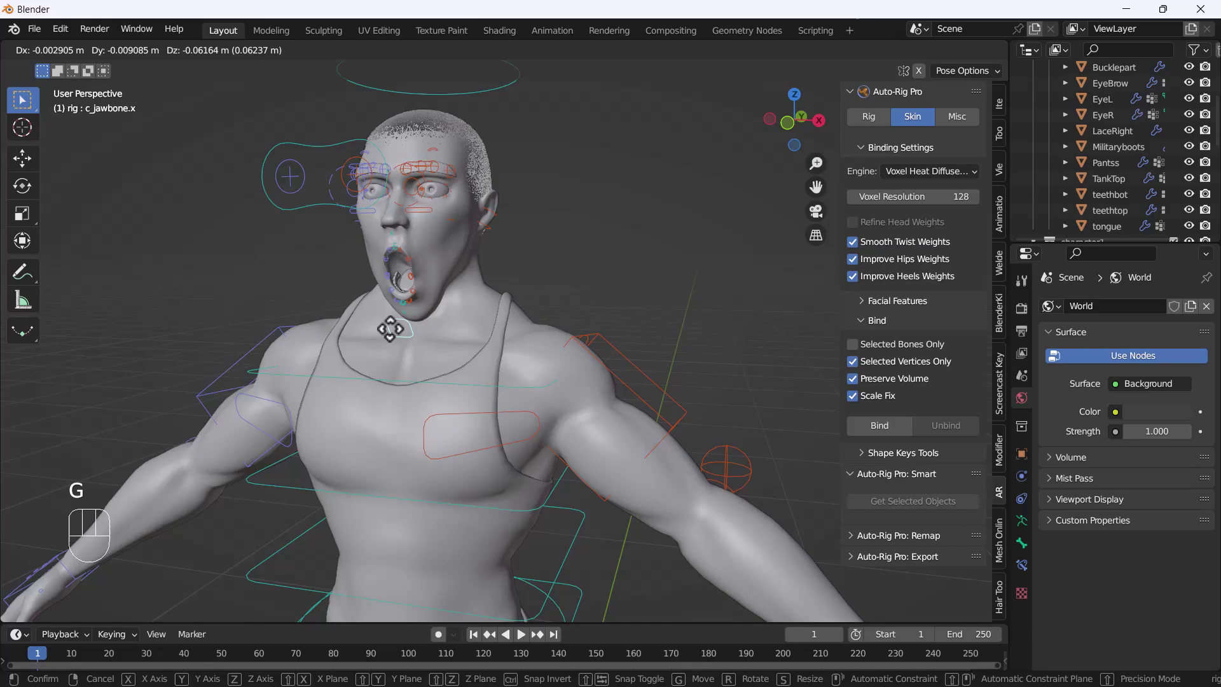
{"action": "key", "text": "`"}
{"action": "left_click_drag", "start_coordinate": [459, 268], "coordinate": [571, 264]}
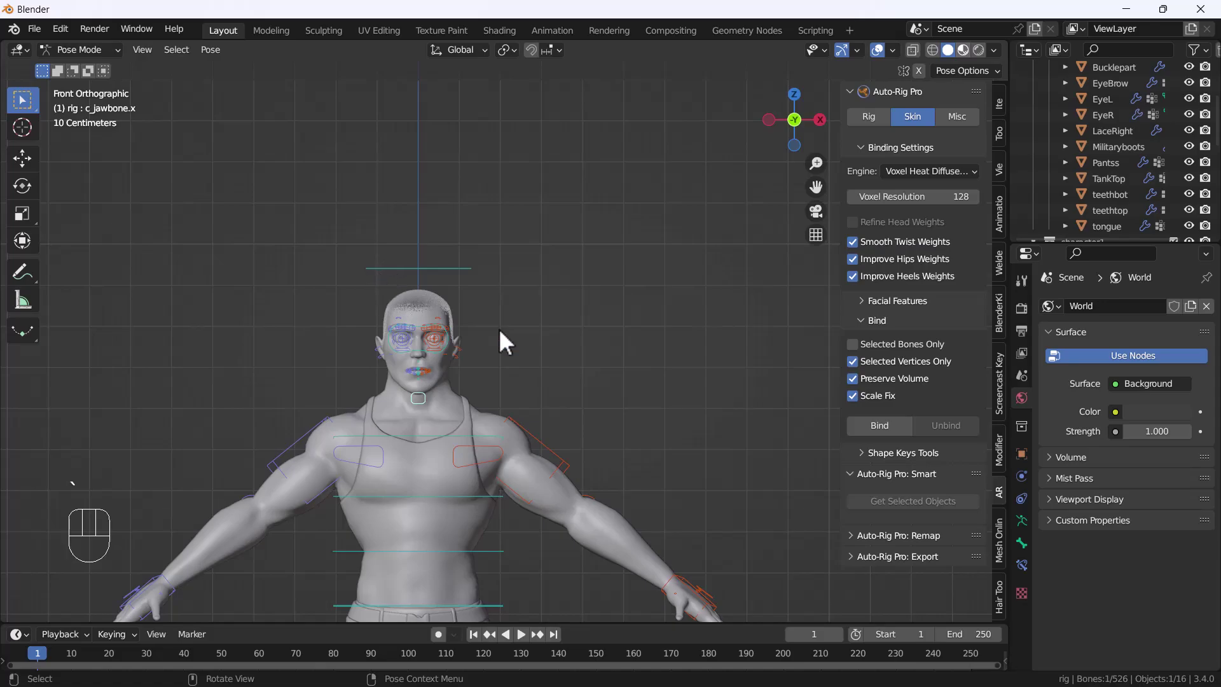
In Material Preview, zoom to the face and move the left eye target control, then cancel.
{"action": "left_click_drag", "start_coordinate": [560, 238], "coordinate": [458, 409]}
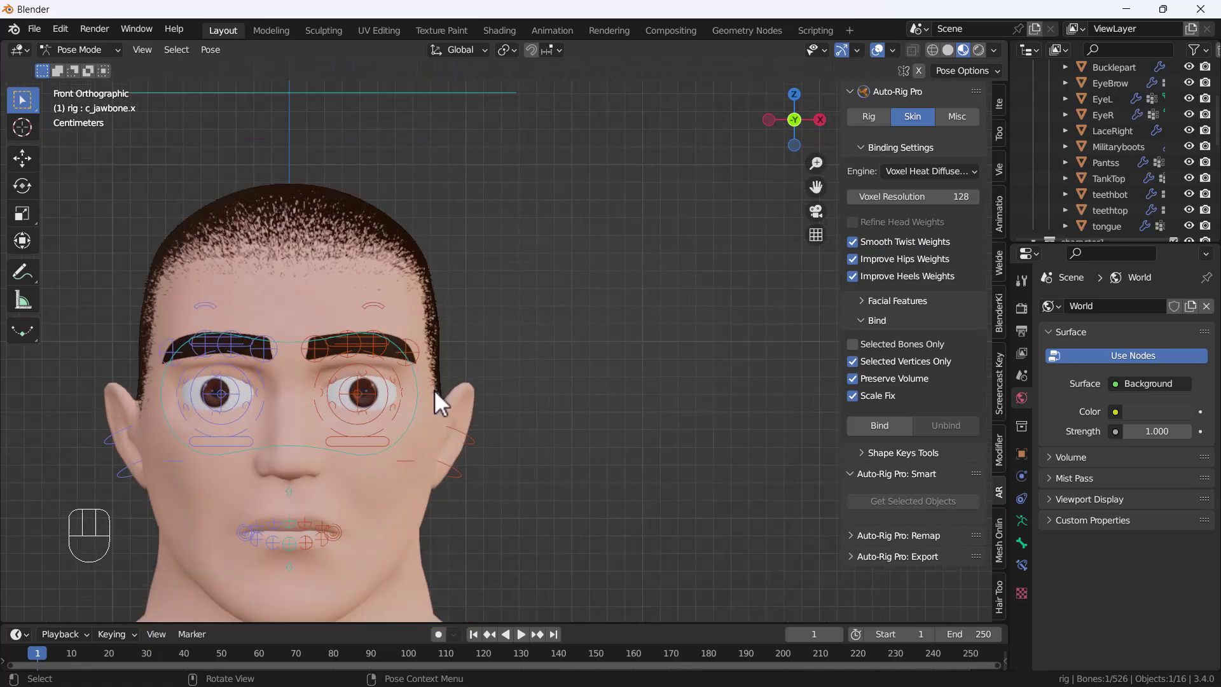
{"action": "middle_click", "coordinate": [438, 420]}
{"action": "left_click", "coordinate": [444, 371]}
{"action": "left_click_drag", "start_coordinate": [487, 305], "coordinate": [494, 328]}
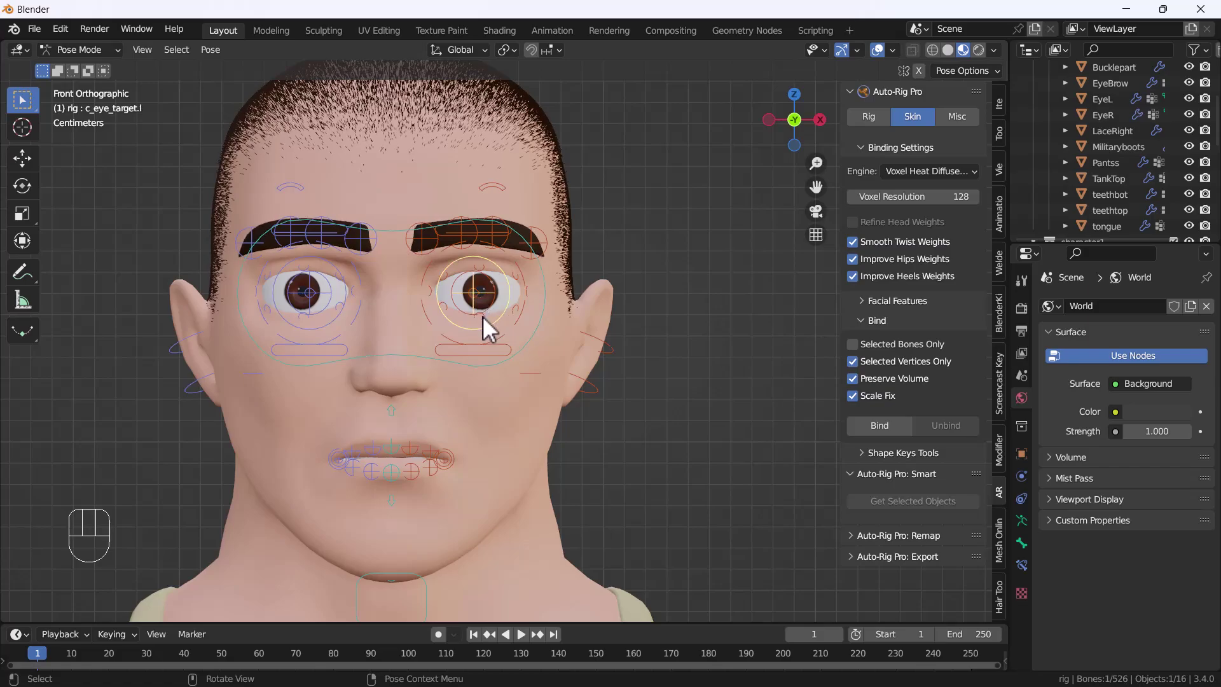
{"action": "key", "text": "g"}
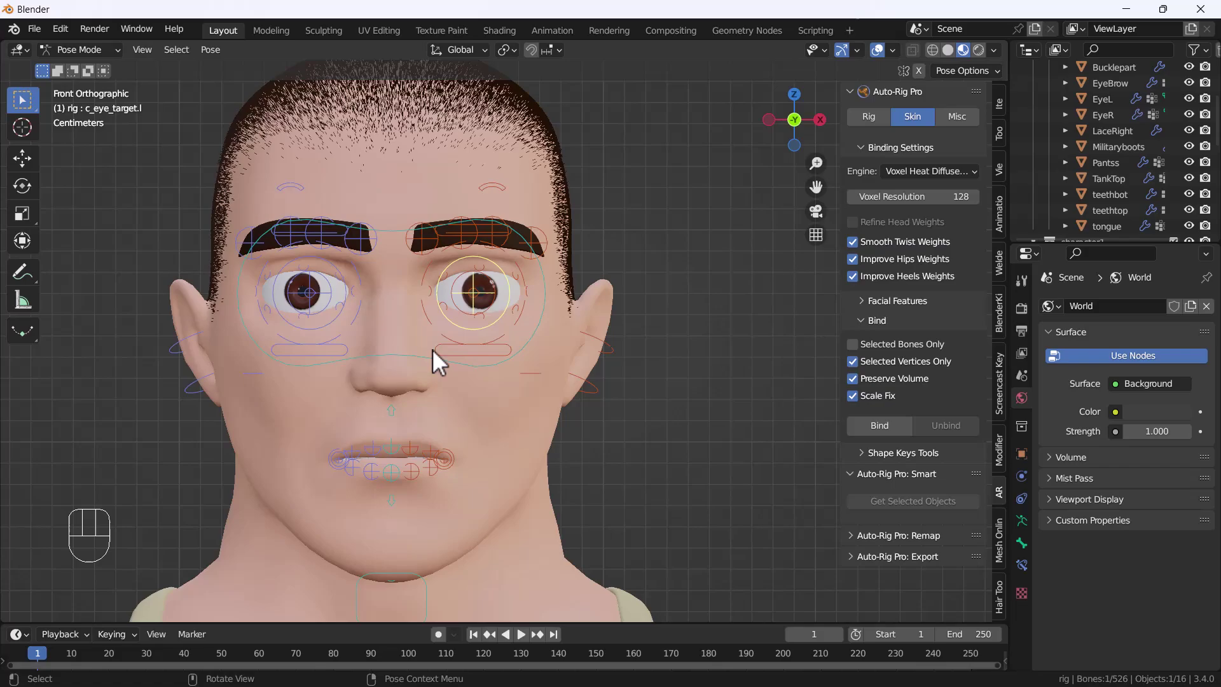
{"action": "key", "text": "g"}
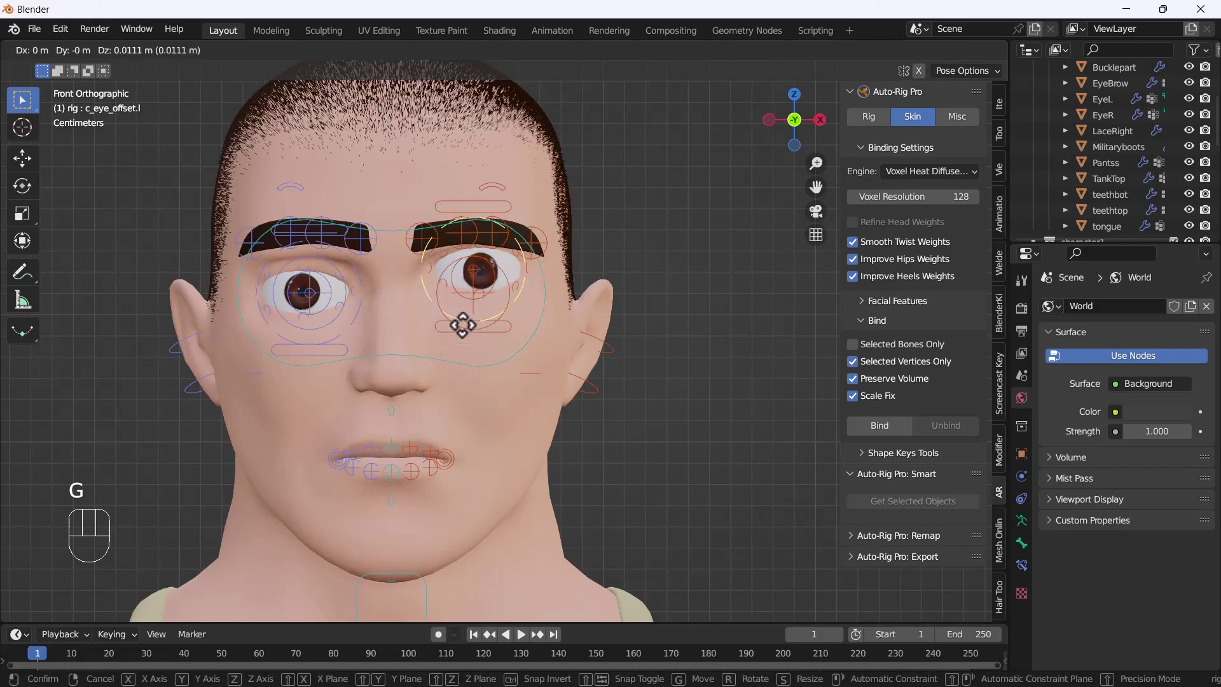
{"action": "left_click", "coordinate": [450, 369]}
Move the lower and upper eyelid controls to close the eye, undo, and reframe the character.
{"action": "left_click", "coordinate": [451, 368]}
{"action": "key", "text": "g"}
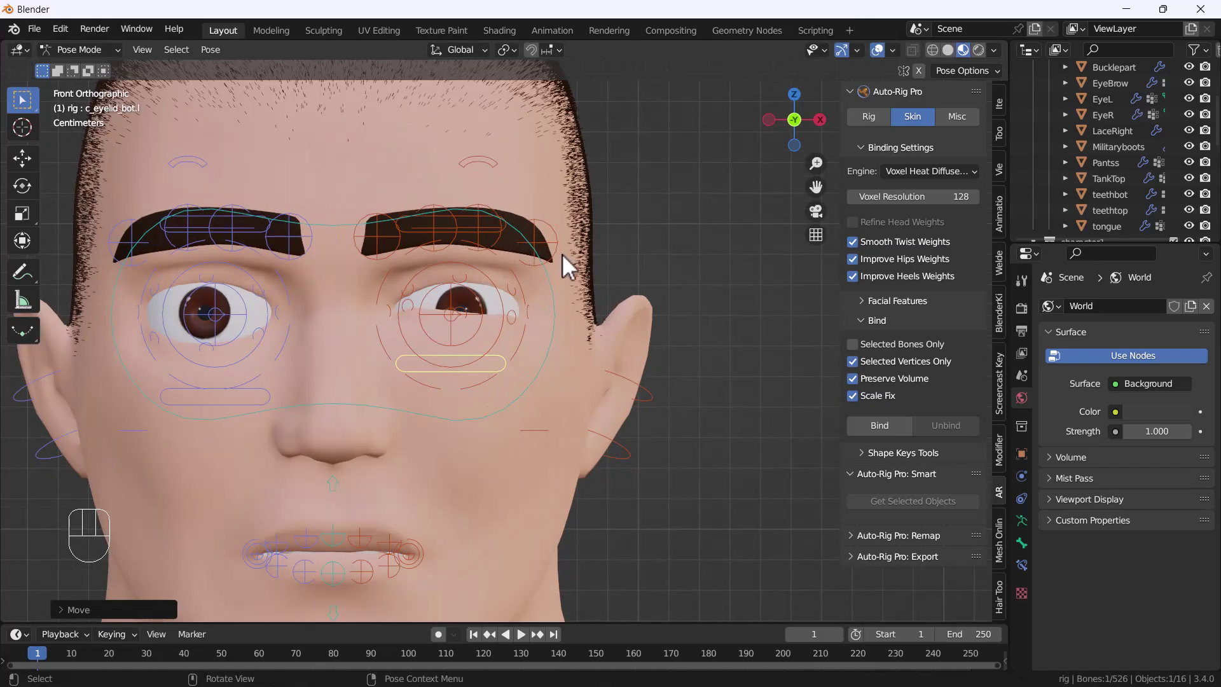
{"action": "left_click_drag", "start_coordinate": [593, 281], "coordinate": [523, 279]}
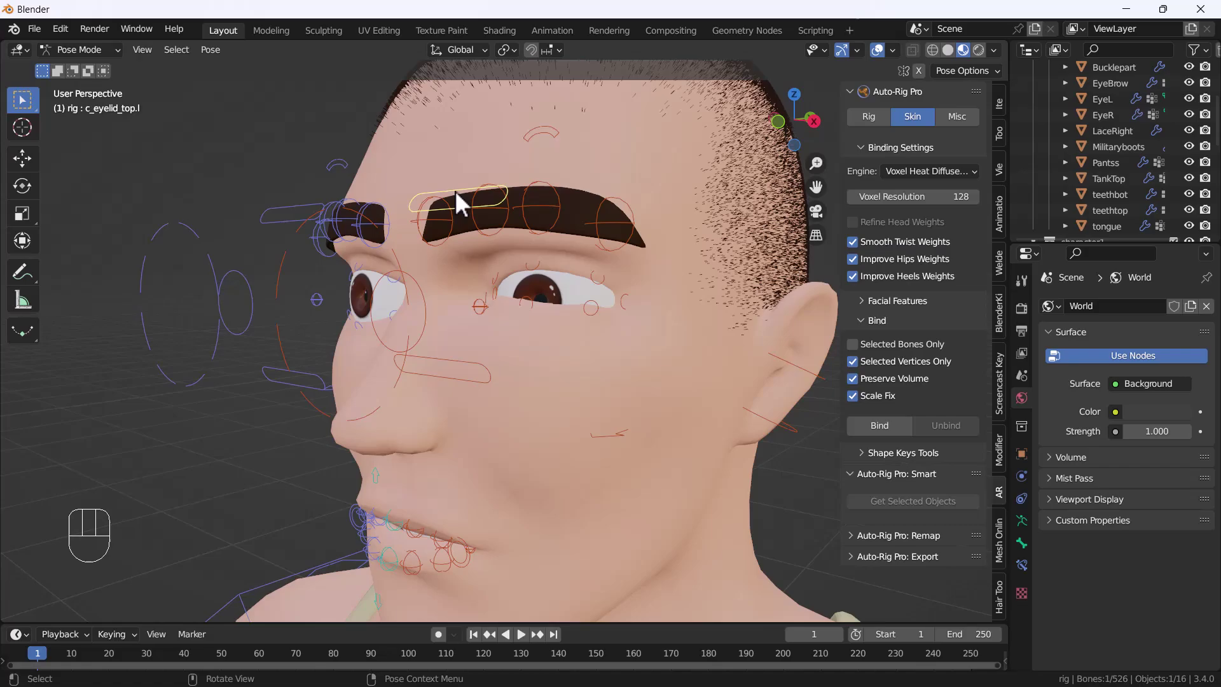
{"action": "key", "text": "g"}
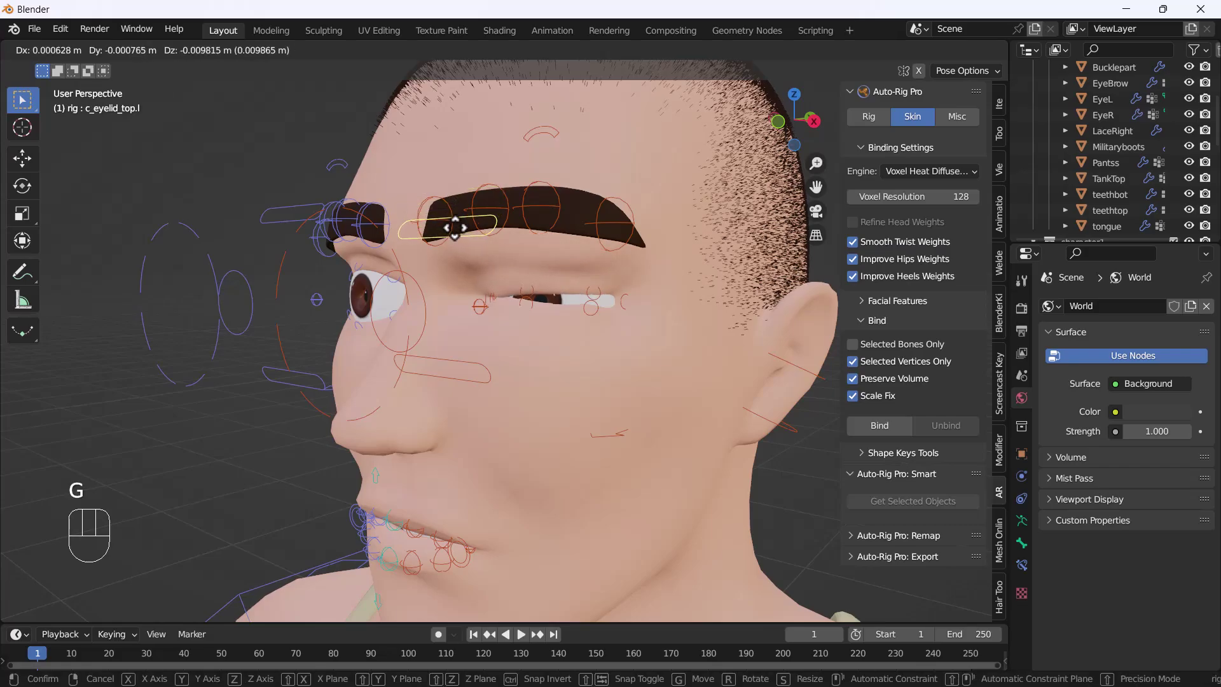
{"action": "key", "text": "ctrl+z"}
{"action": "key", "text": "ctrl+z"}
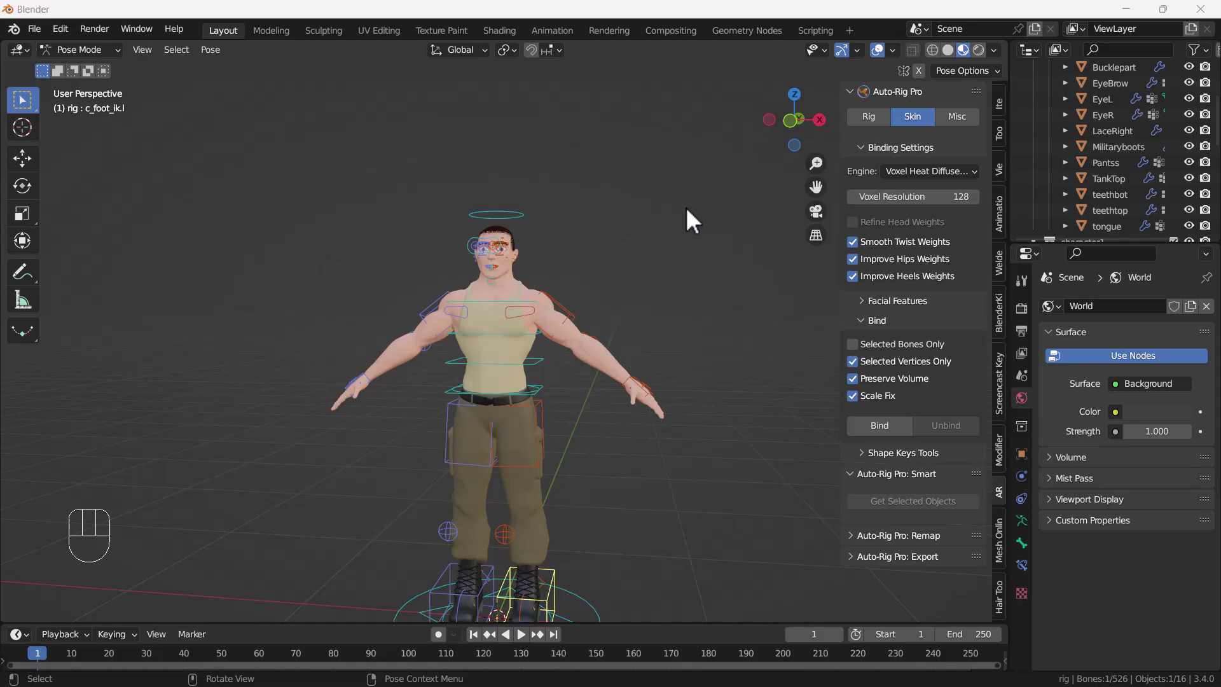